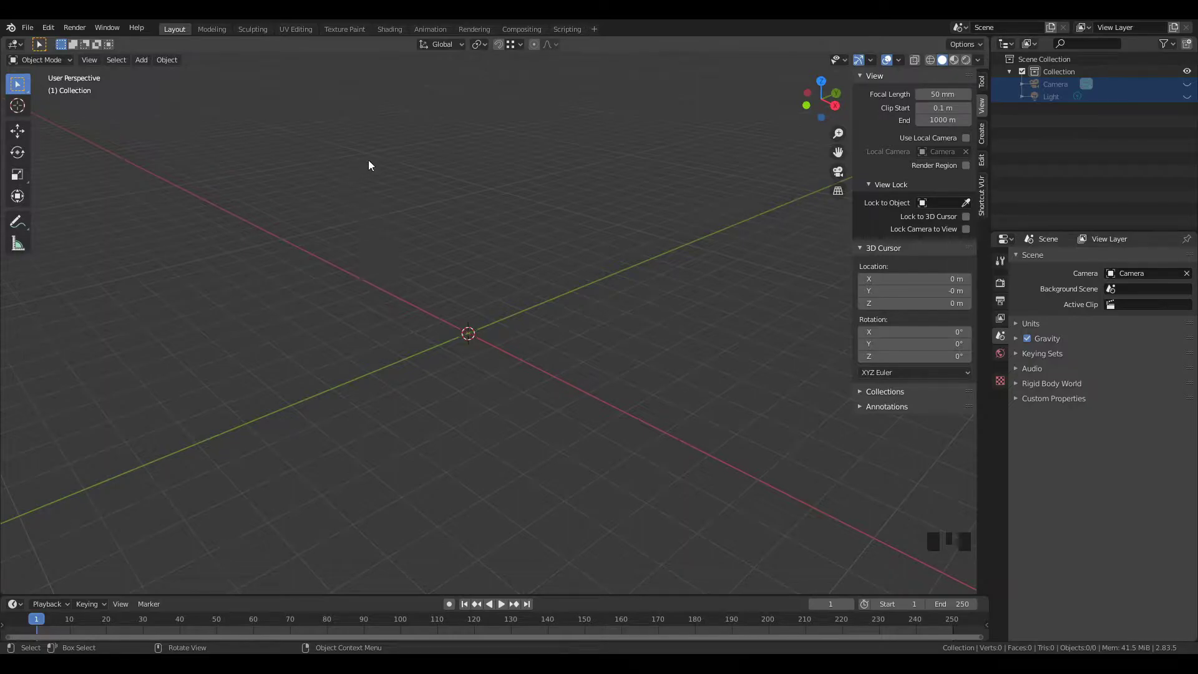
# Step: Orbit and zoom around the empty scene before adding geometry
pyautogui.moveTo(394, 184); pyautogui.dragTo(448, 224)
pyautogui.moveTo(457, 244); pyautogui.dragTo(441, 283)
pyautogui.scroll(3)
pyautogui.moveTo(440, 278); pyautogui.dragTo(416, 271)
pyautogui.scroll(3)
pyautogui.scroll(-3)
pyautogui.scroll(-3)
pyautogui.moveTo(463, 424); pyautogui.dragTo(565, 418)
pyautogui.scroll(3)
pyautogui.moveTo(556, 415); pyautogui.dragTo(542, 380)
pyautogui.scroll(-3)
pyautogui.moveTo(538, 380); pyautogui.dragTo(508, 373)
# Step: Add a Mesh > Cube at the origin via Shift+A and view it in Right Orthographic
pyautogui.press('shift+a')
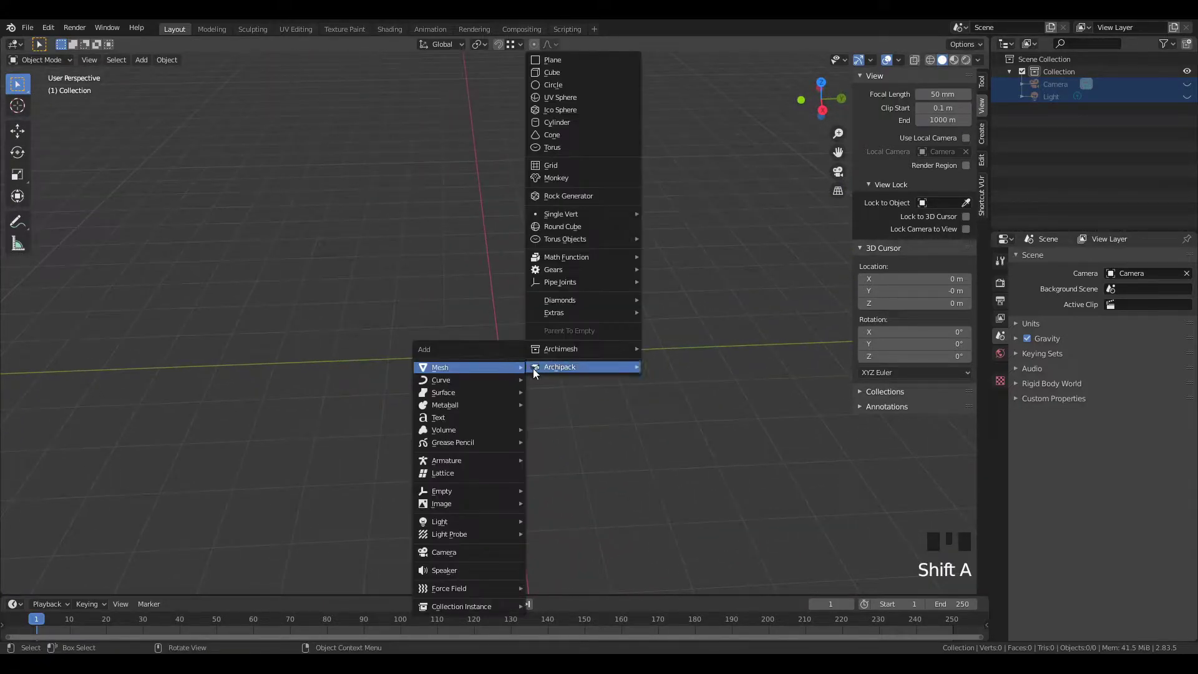
pyautogui.moveTo(585, 385); pyautogui.dragTo(576, 376)
pyautogui.moveTo(579, 375); pyautogui.dragTo(575, 367)
pyautogui.moveTo(575, 366); pyautogui.dragTo(1003, 403)
pyautogui.click(1002, 402)
pyautogui.moveTo(1059, 257); pyautogui.dragTo(462, 410)
pyautogui.moveTo(462, 410); pyautogui.dragTo(447, 391)
pyautogui.scroll(-3)
pyautogui.press('KP_1')
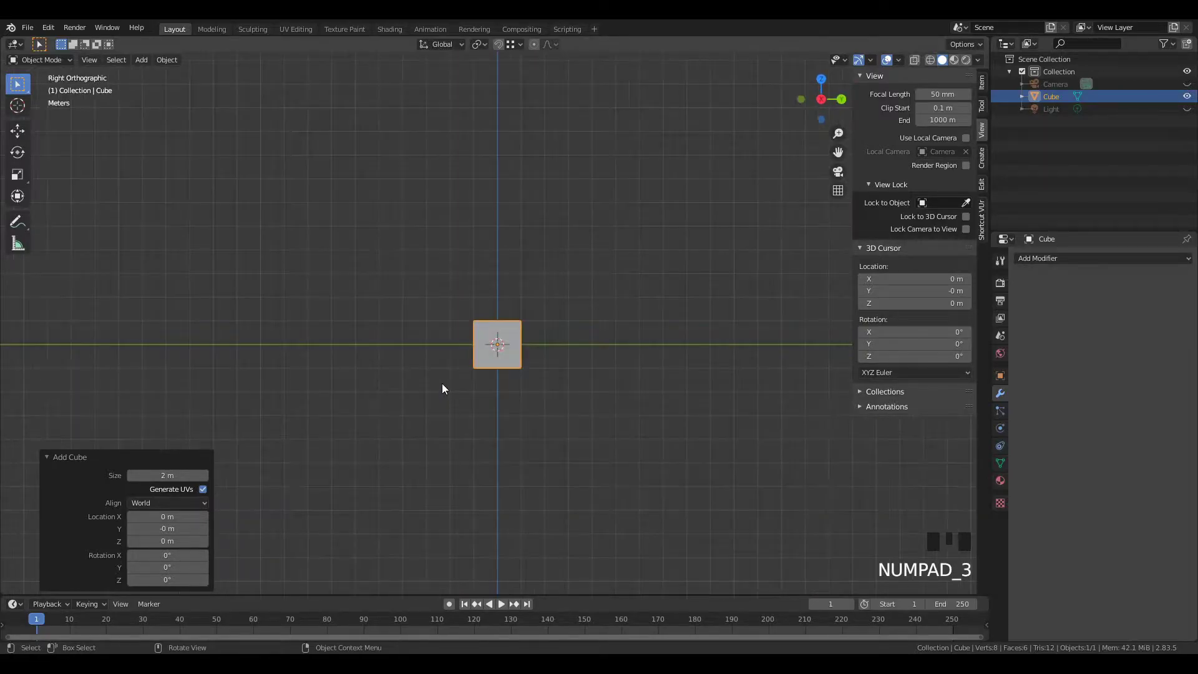
# Step: In Edit Mode move the cube's geometry about 3.5 m along Y, keeping its origin at centre
pyautogui.moveTo(447, 389); pyautogui.dragTo(463, 428)
pyautogui.scroll(3)
pyautogui.press('Tab')
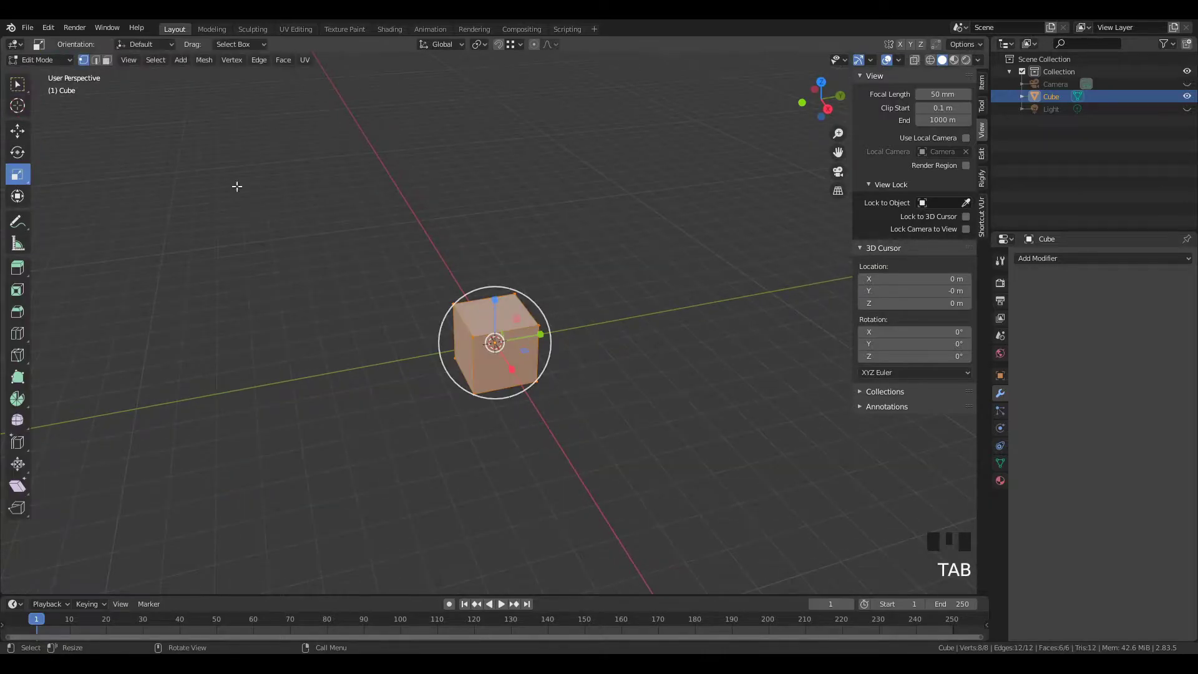
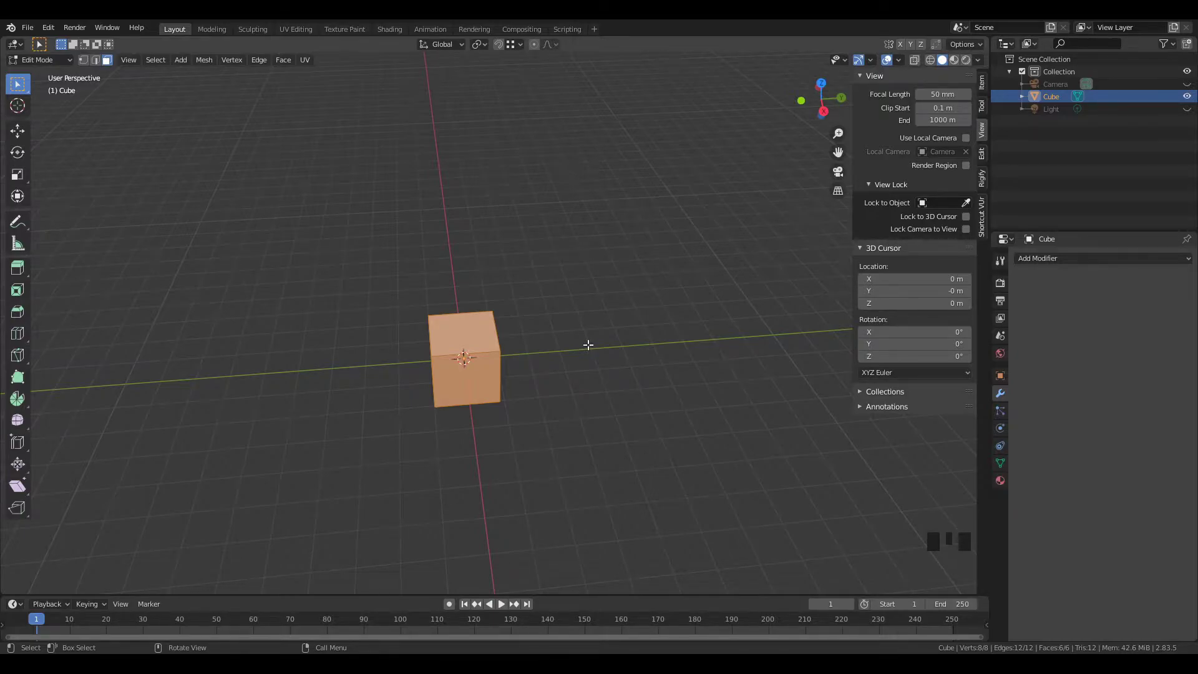
pyautogui.press('g')
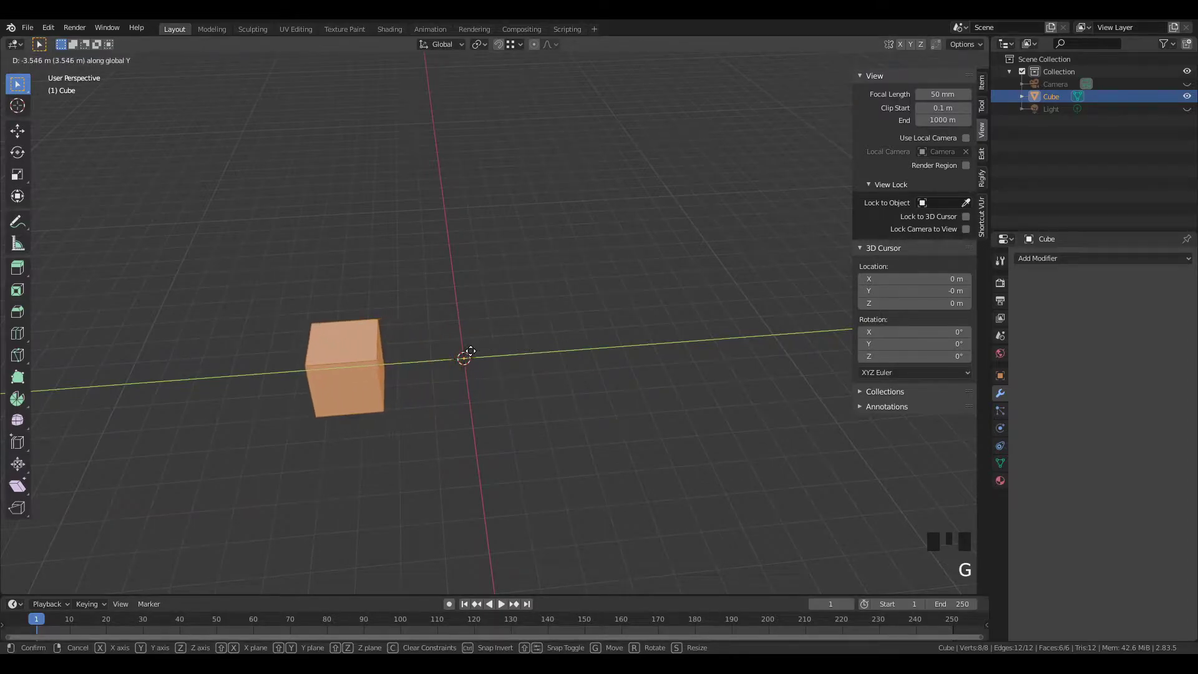
pyautogui.press('Tab')
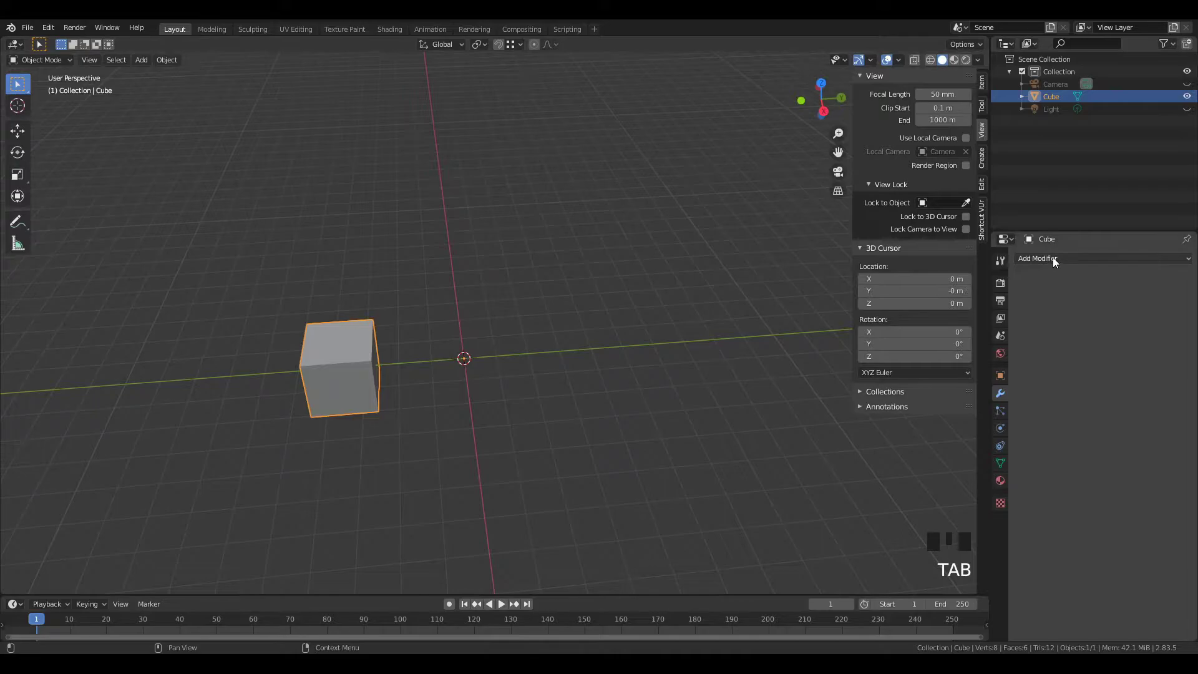
# Step: Add a Mirror modifier to the cube set to the Y axis instead of X
pyautogui.click(1056, 260)
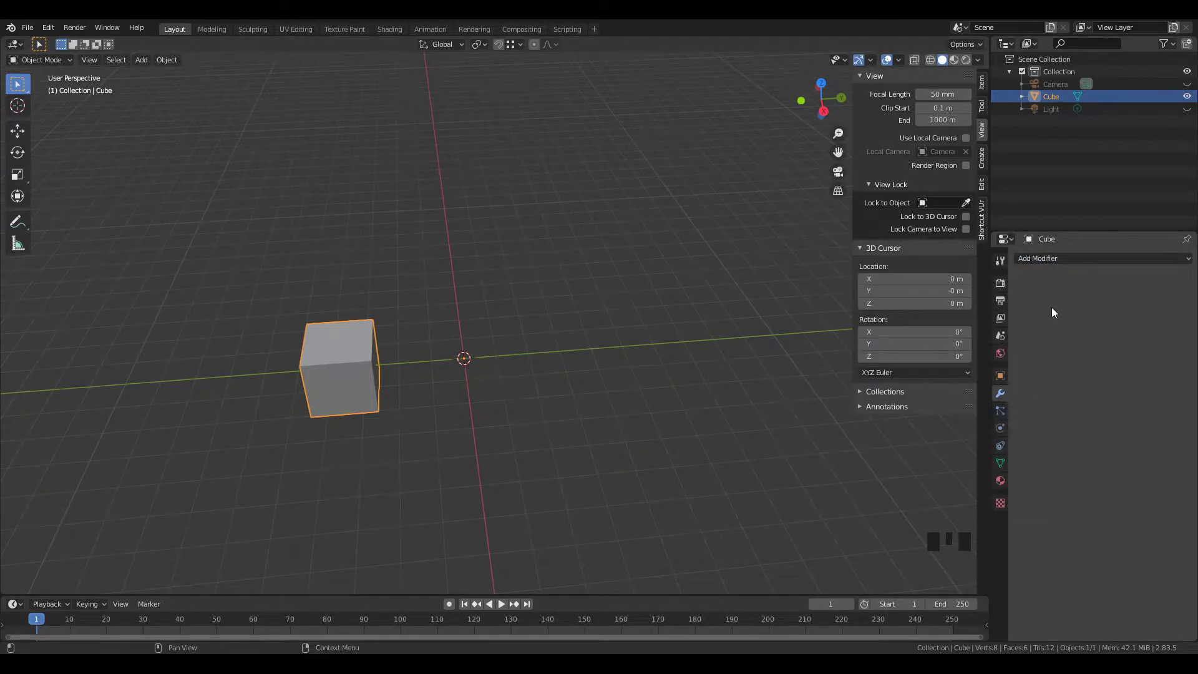
pyautogui.moveTo(1039, 262); pyautogui.dragTo(944, 388)
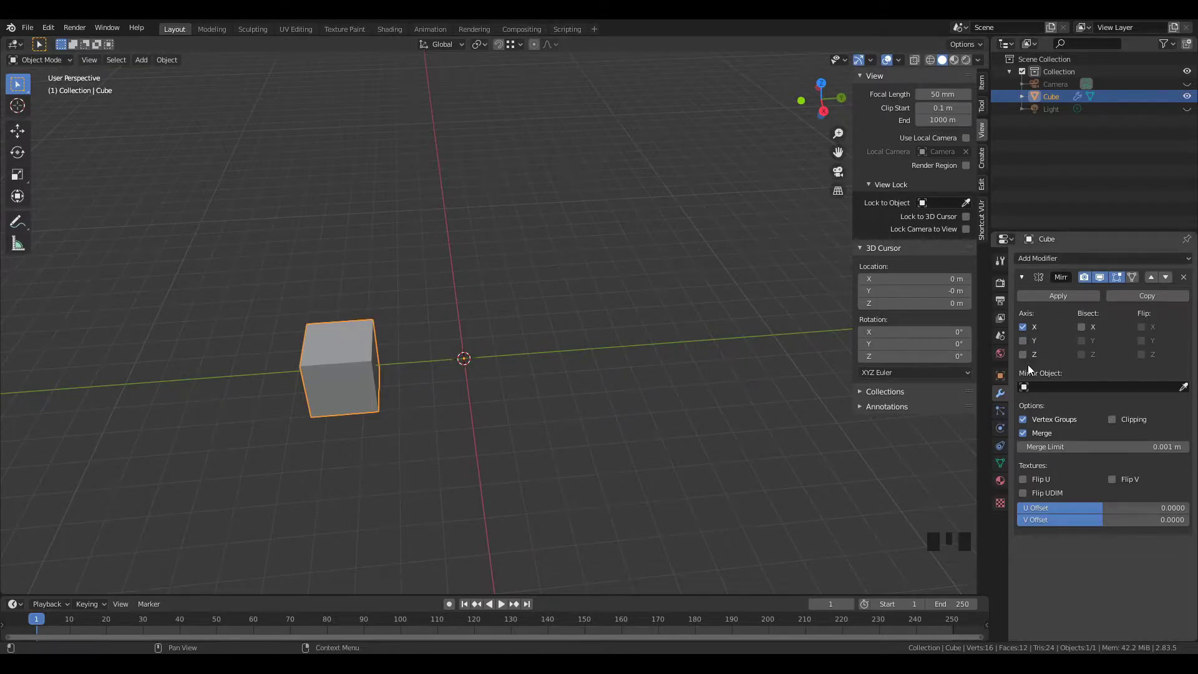
pyautogui.click(1025, 343)
pyautogui.click(1029, 328)
# Step: In Edit Mode start moving the mirrored geometry further from the centre
pyautogui.moveTo(723, 401); pyautogui.dragTo(322, 410)
pyautogui.click(322, 410)
pyautogui.moveTo(327, 408); pyautogui.dragTo(389, 401)
pyautogui.press('Tab')
pyautogui.press('g')
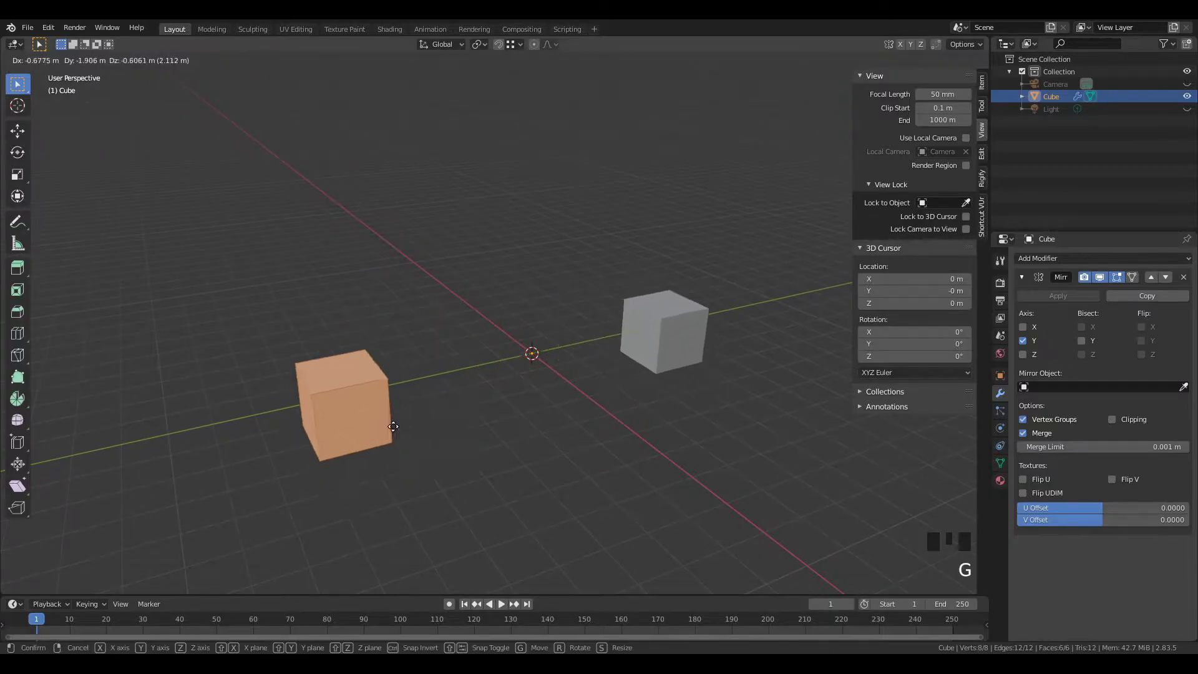
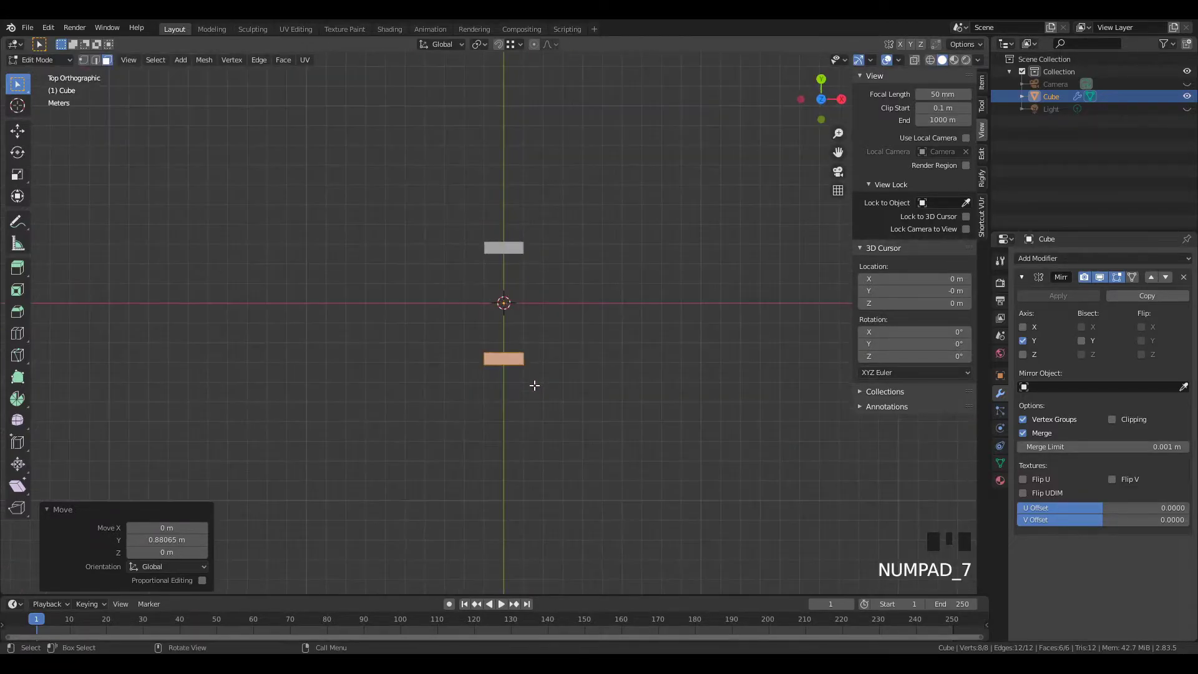
# Step: Move the slab out along Y and rescale the duplicated top face along Y and X into a capital
pyautogui.scroll(3)
pyautogui.press('g')
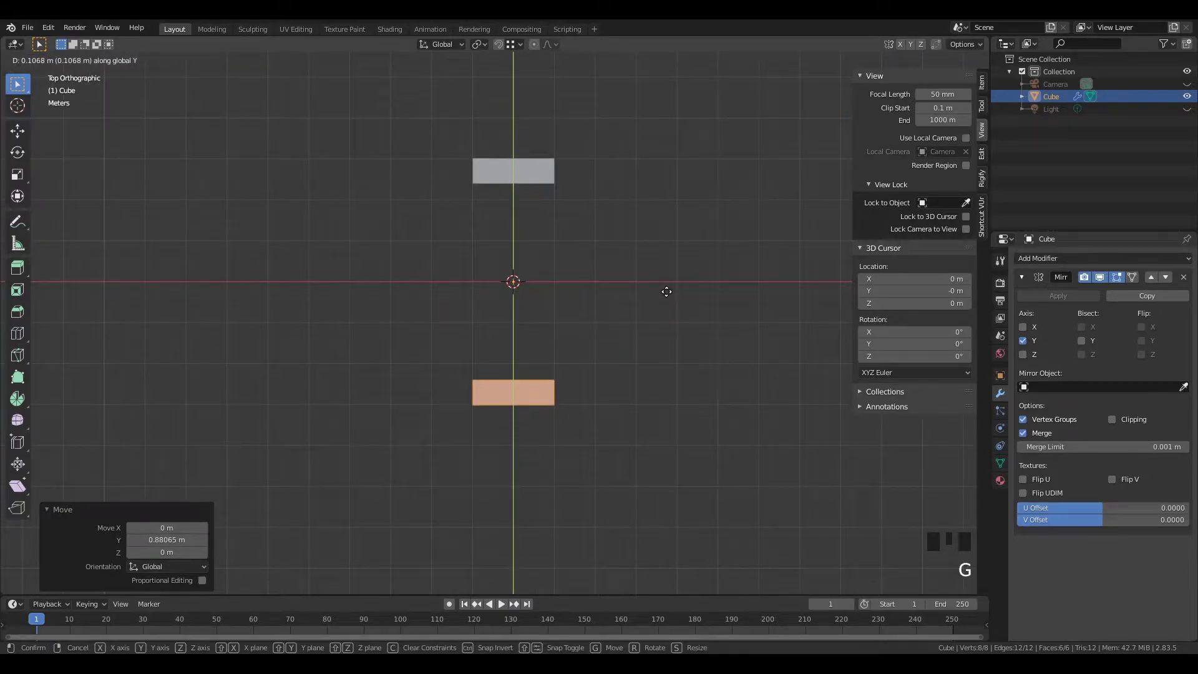
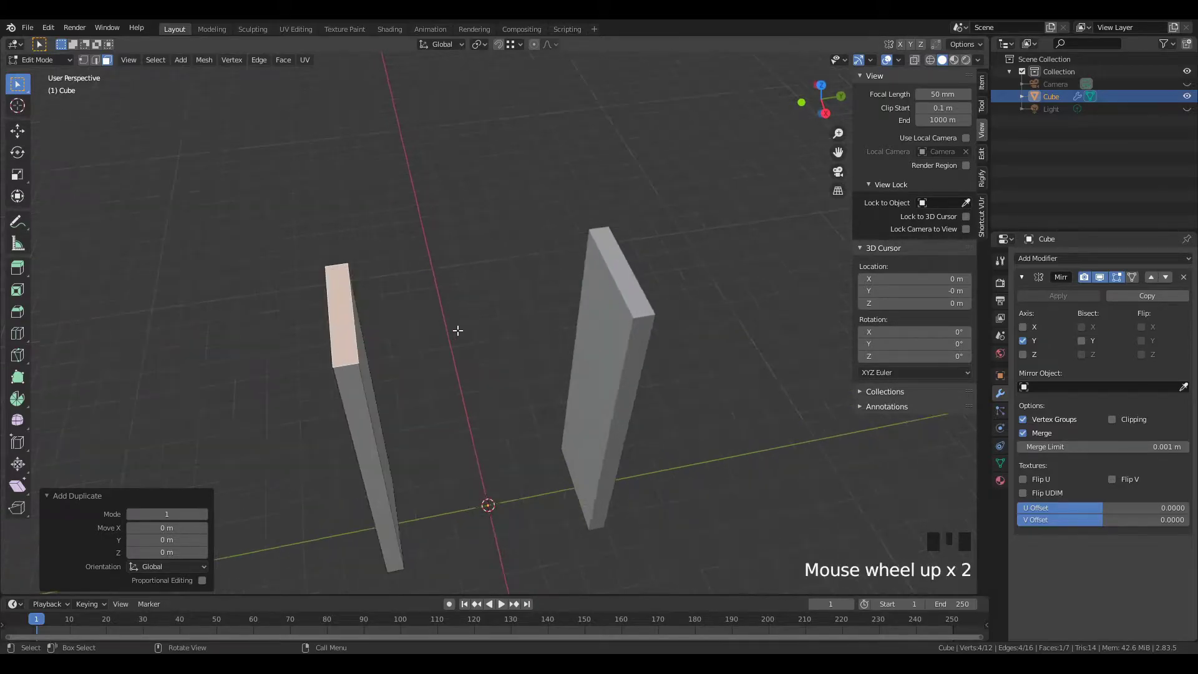
pyautogui.press('s')
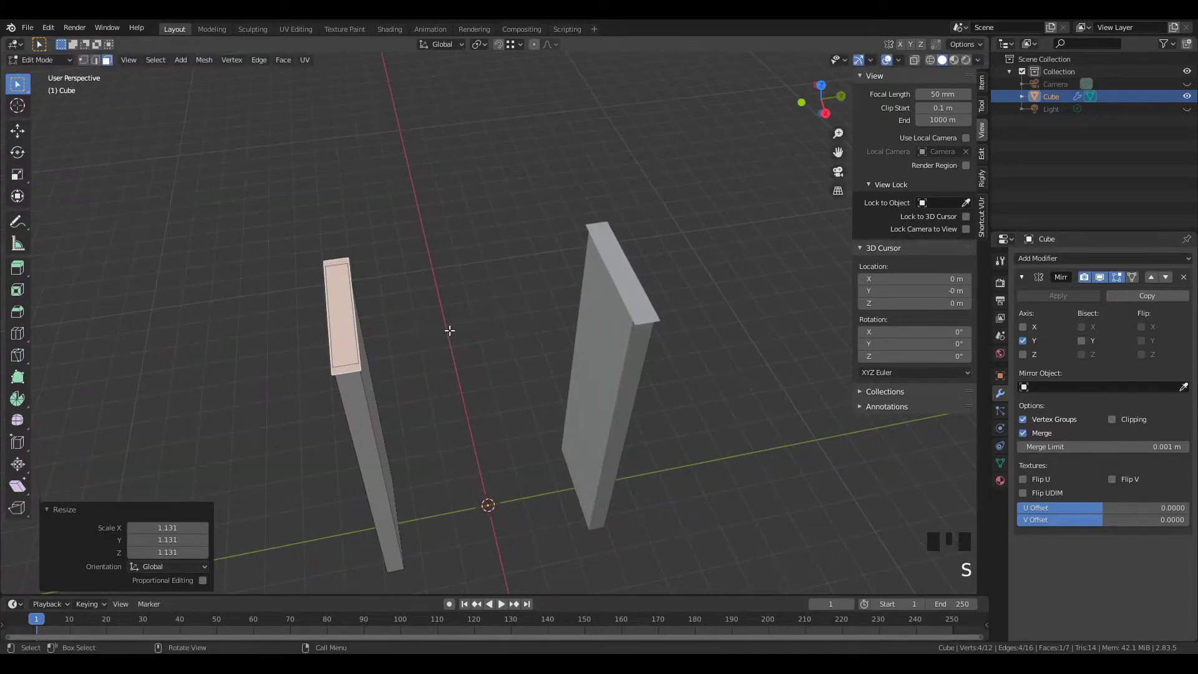
pyautogui.press('s')
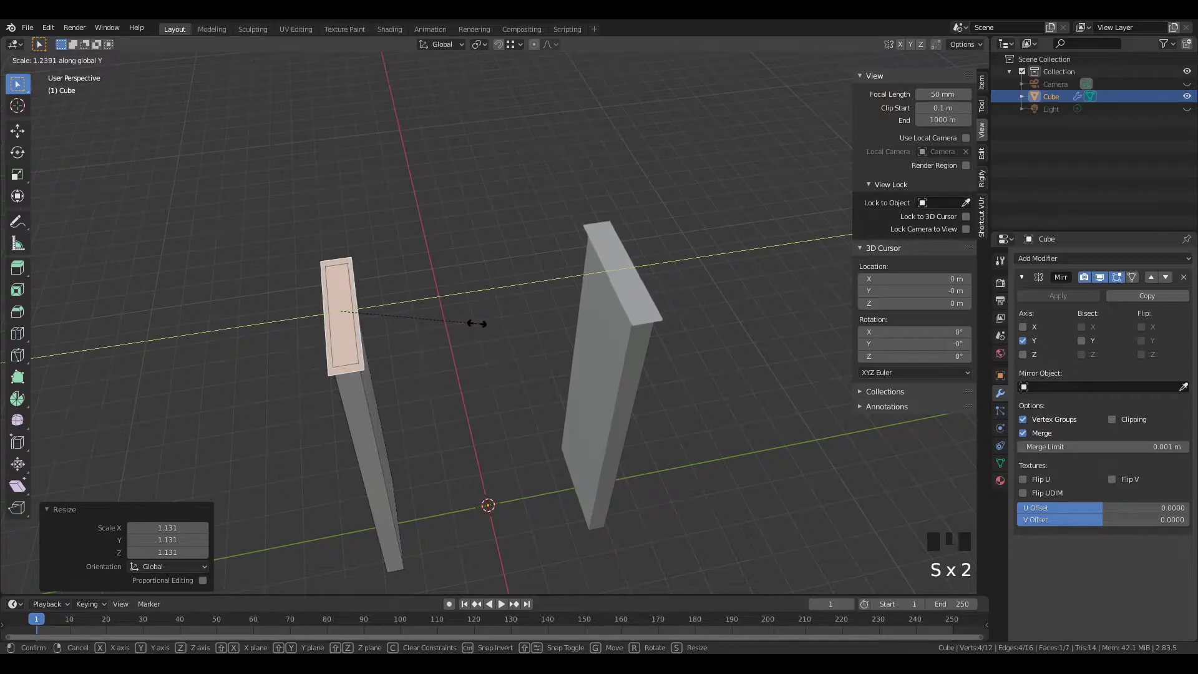
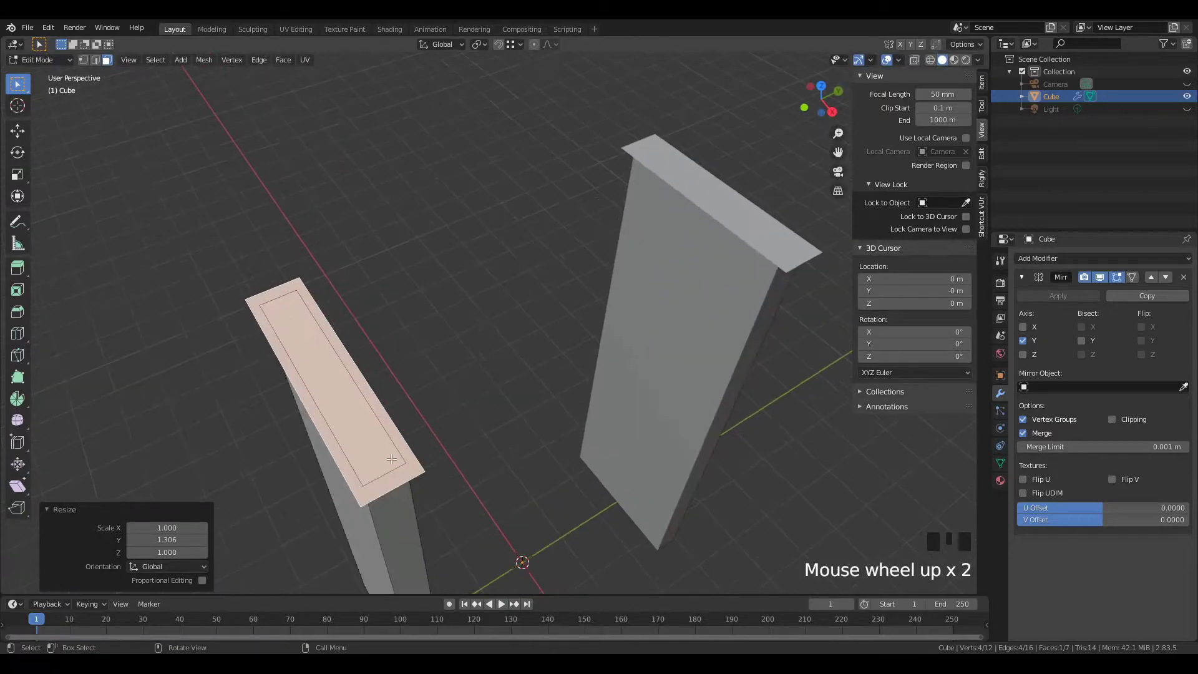
pyautogui.press('s')
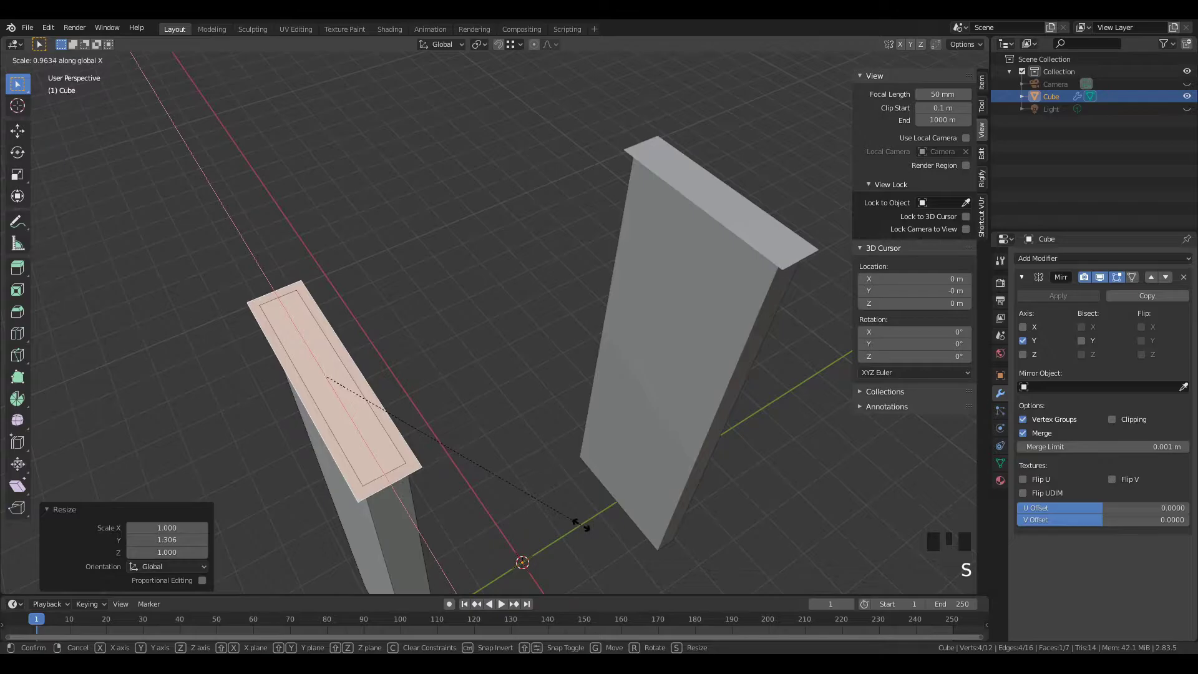
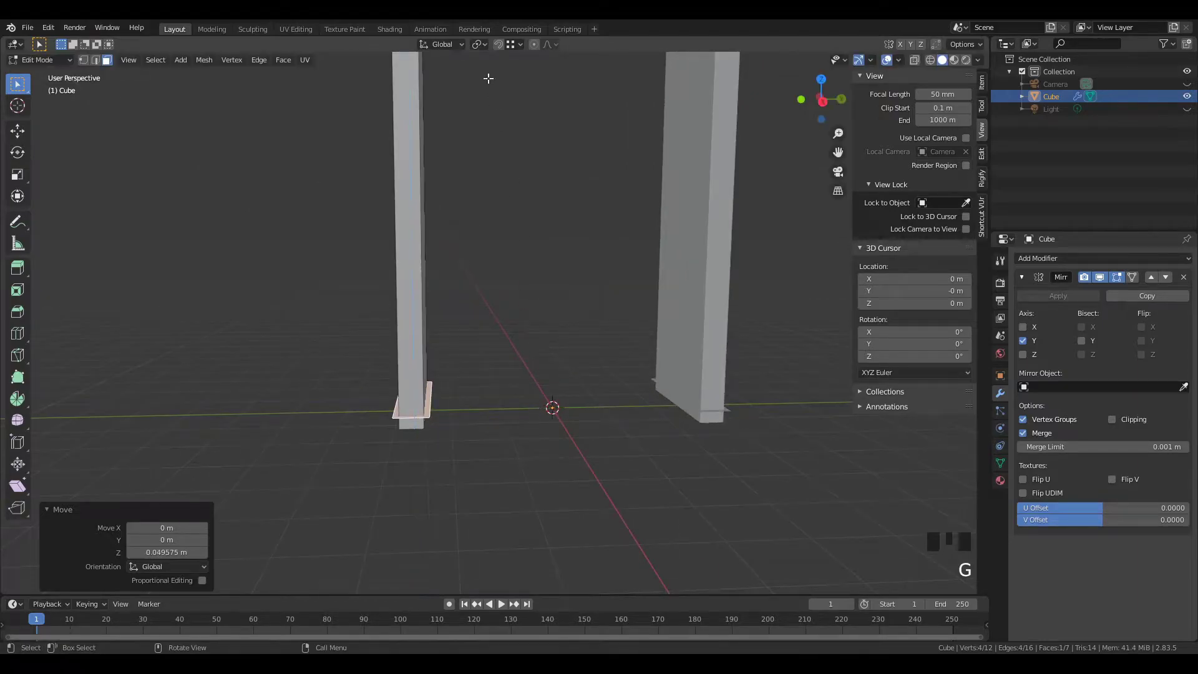
# Step: Set the snapping target to Vertex in the snapping popover
pyautogui.click(522, 49)
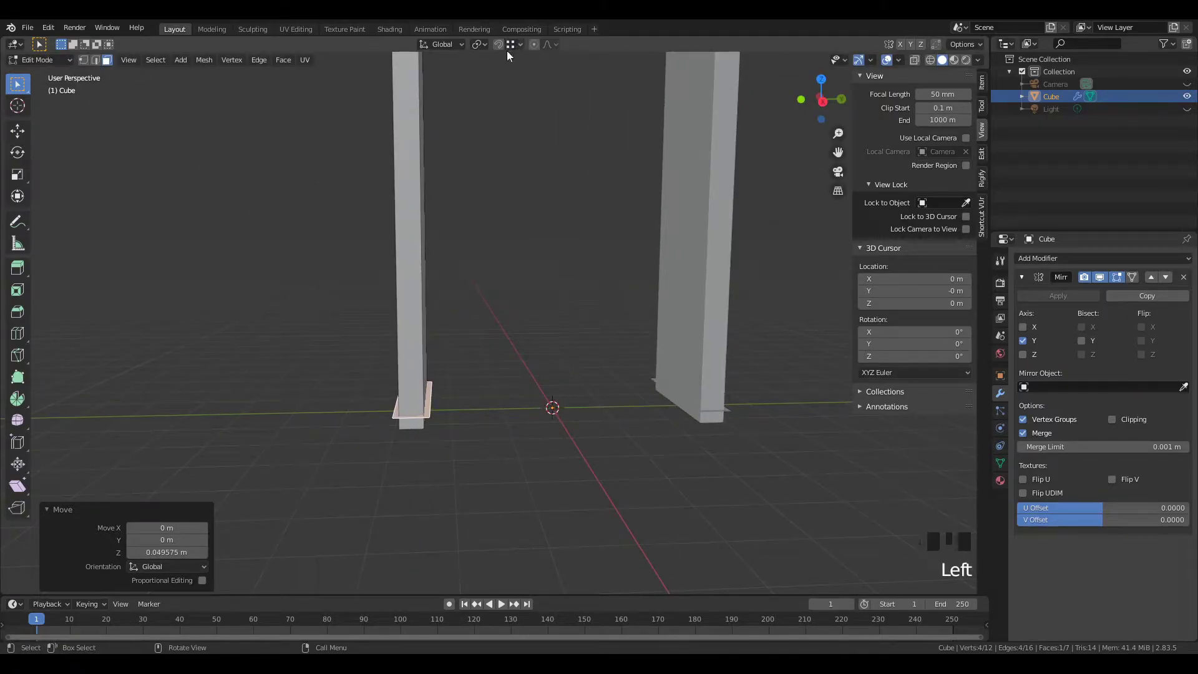
pyautogui.moveTo(515, 50); pyautogui.dragTo(527, 45)
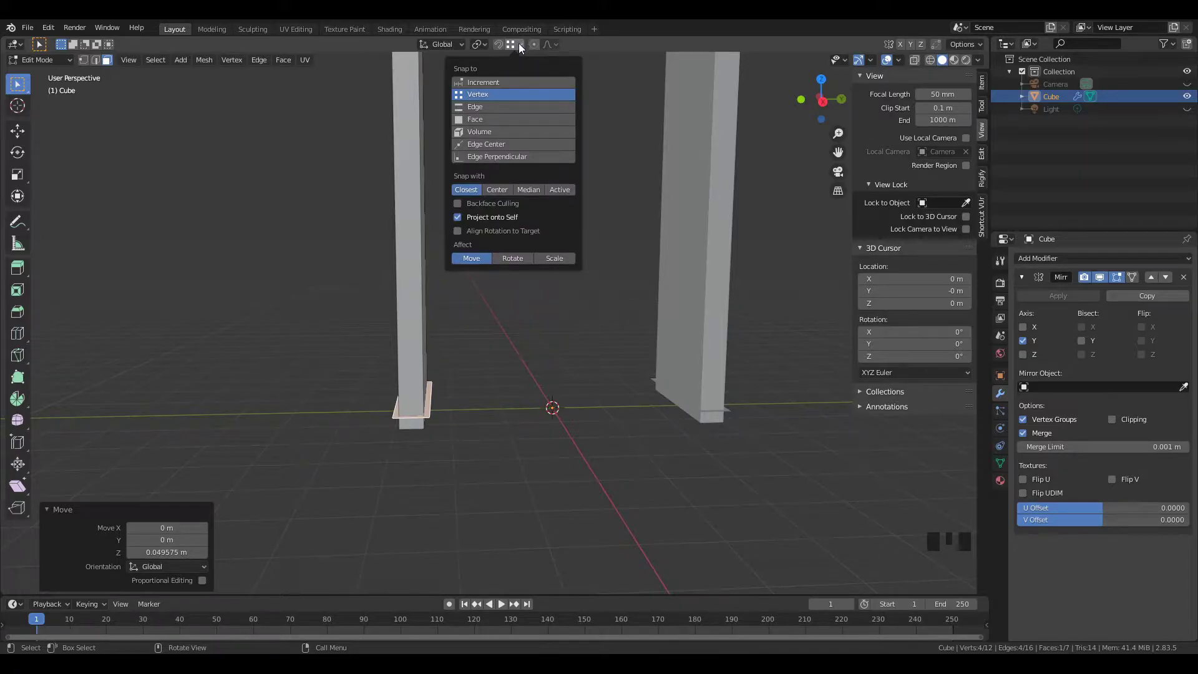
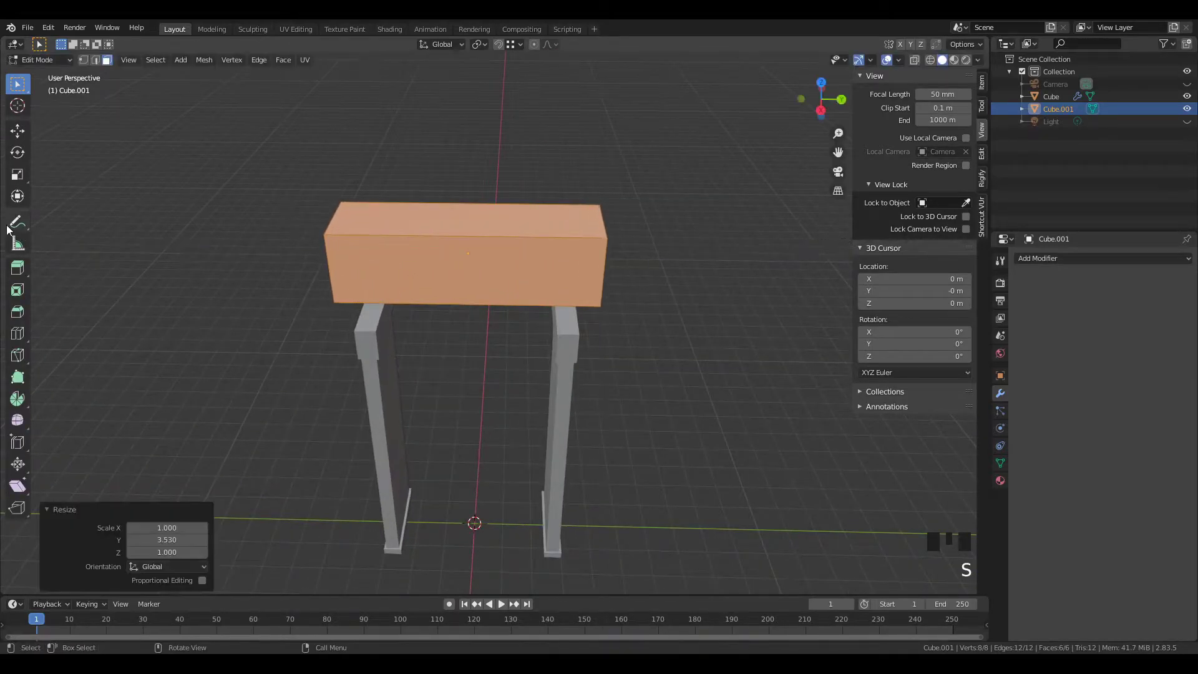
# Step: Flatten the block along Z into a lintel and move it down onto the pillar tops with snapping on
pyautogui.press('s')
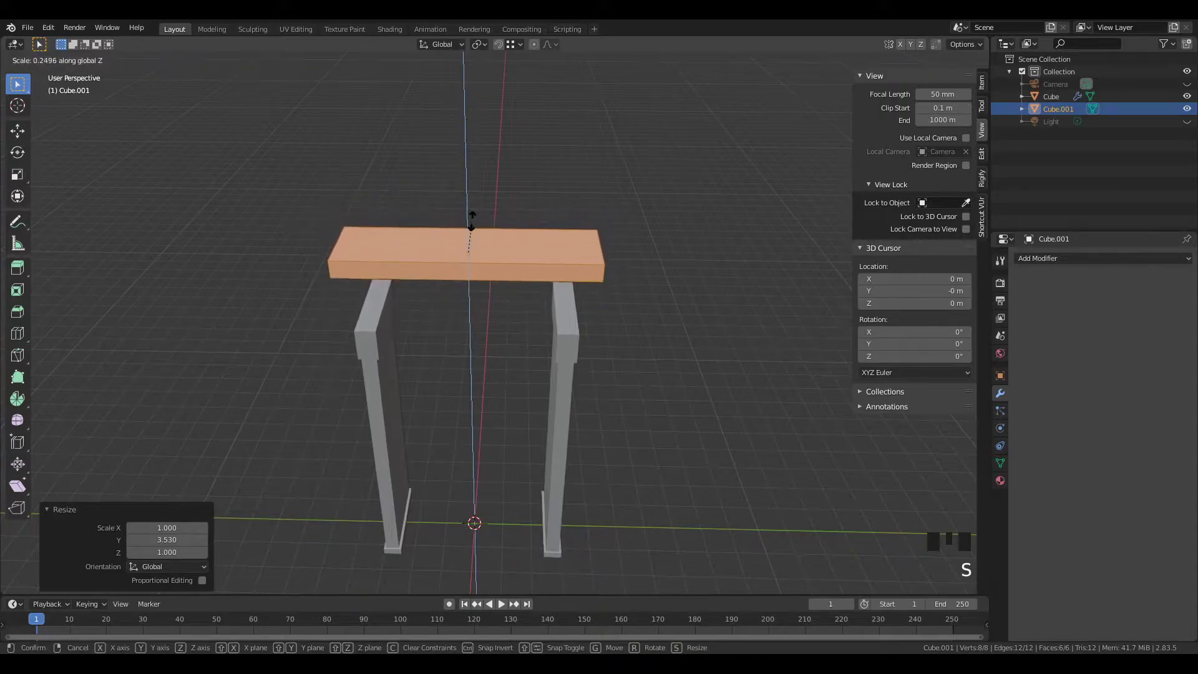
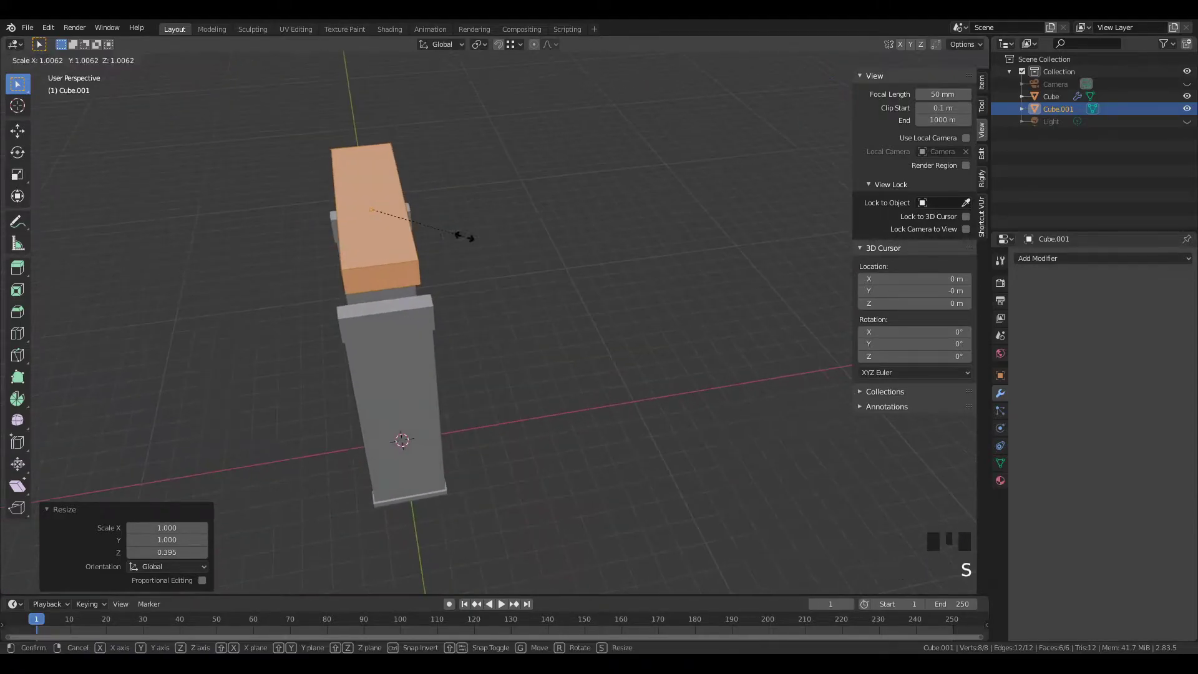
pyautogui.press('Tab')
pyautogui.moveTo(423, 263); pyautogui.dragTo(635, 197)
pyautogui.press('g')
pyautogui.click(506, 48)
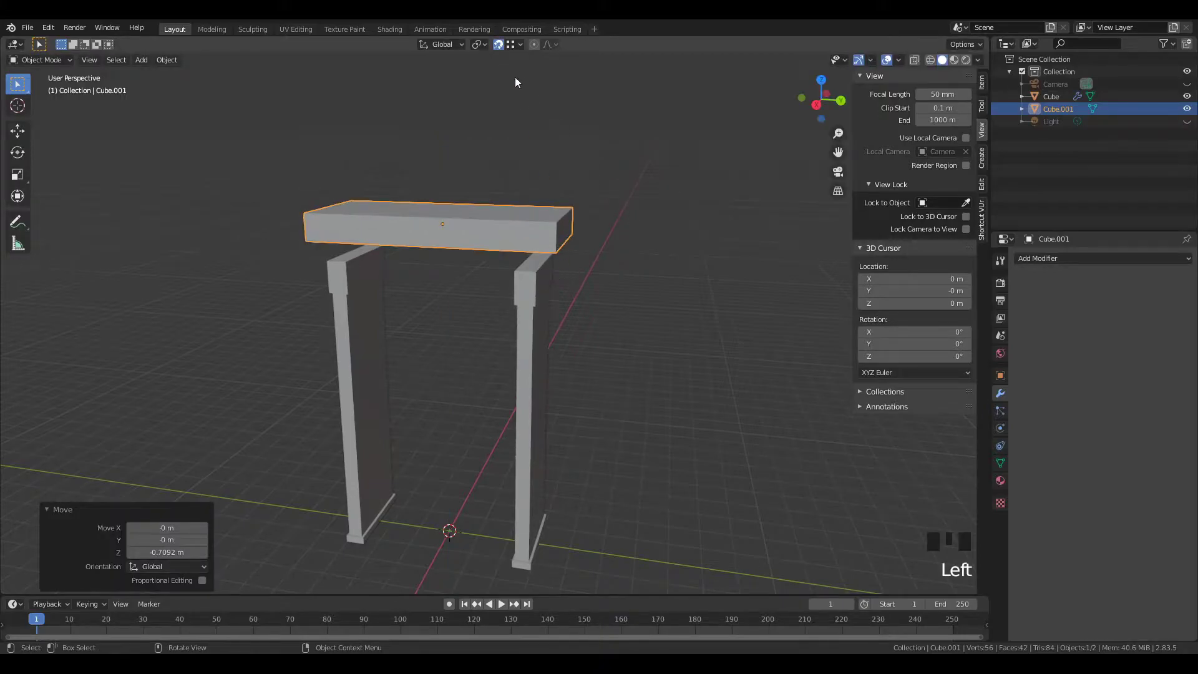
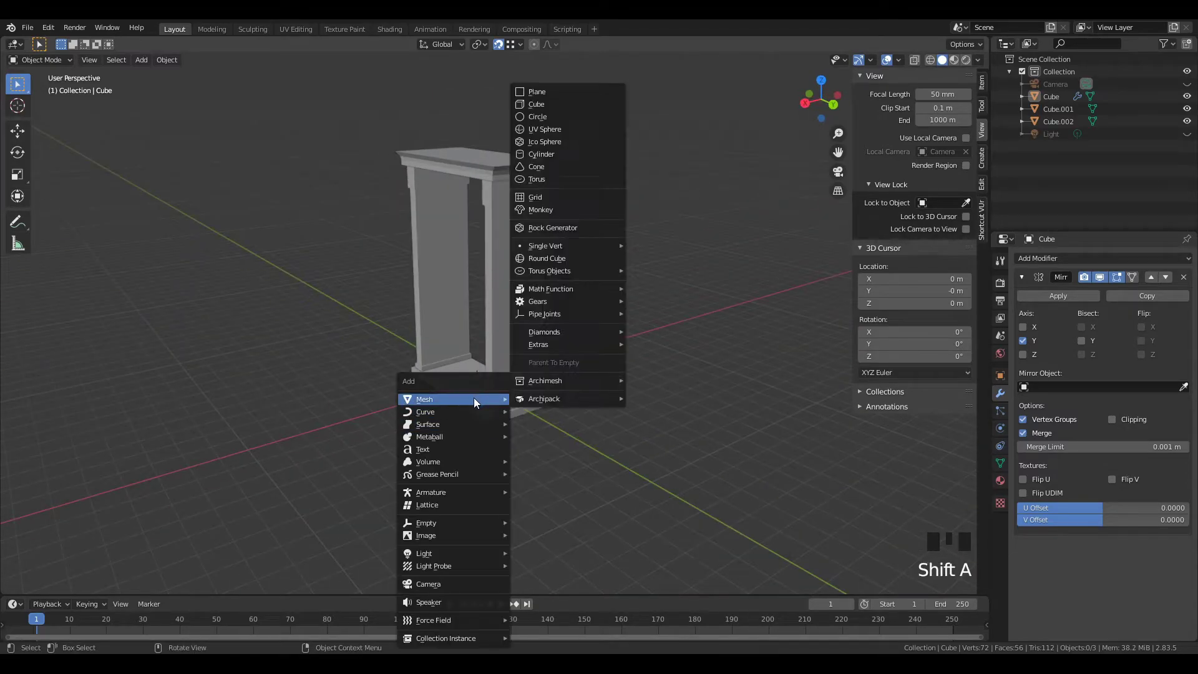
# Step: Add a new cube and move it along X and Z to sit between the two pillars
pyautogui.moveTo(717, 256); pyautogui.dragTo(549, 240)
pyautogui.scroll(3)
pyautogui.moveTo(616, 350); pyautogui.dragTo(528, 284)
pyautogui.scroll(3)
pyautogui.moveTo(557, 309); pyautogui.dragTo(499, 328)
pyautogui.press('g')
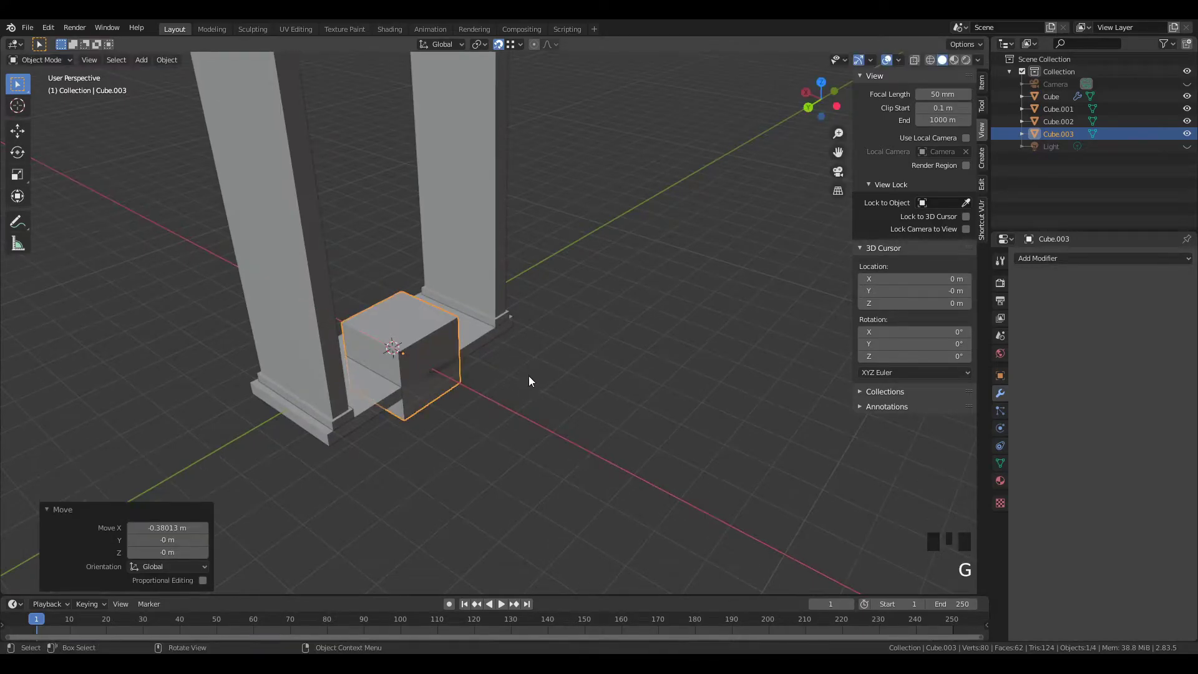
pyautogui.press('g')
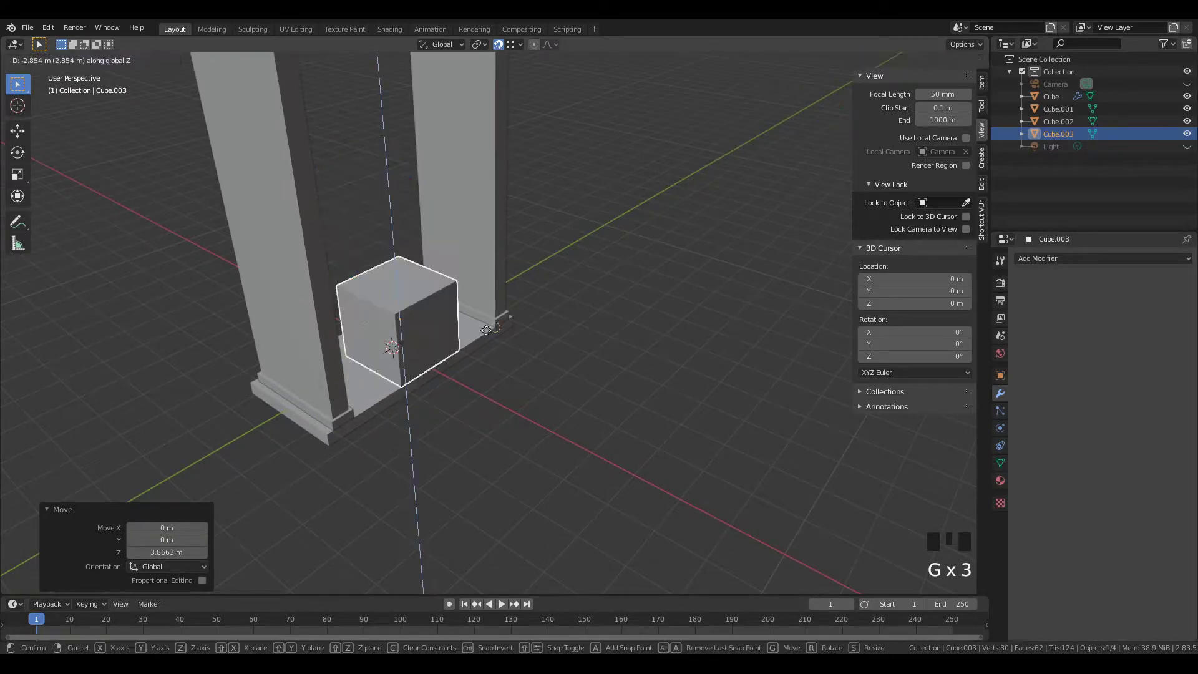
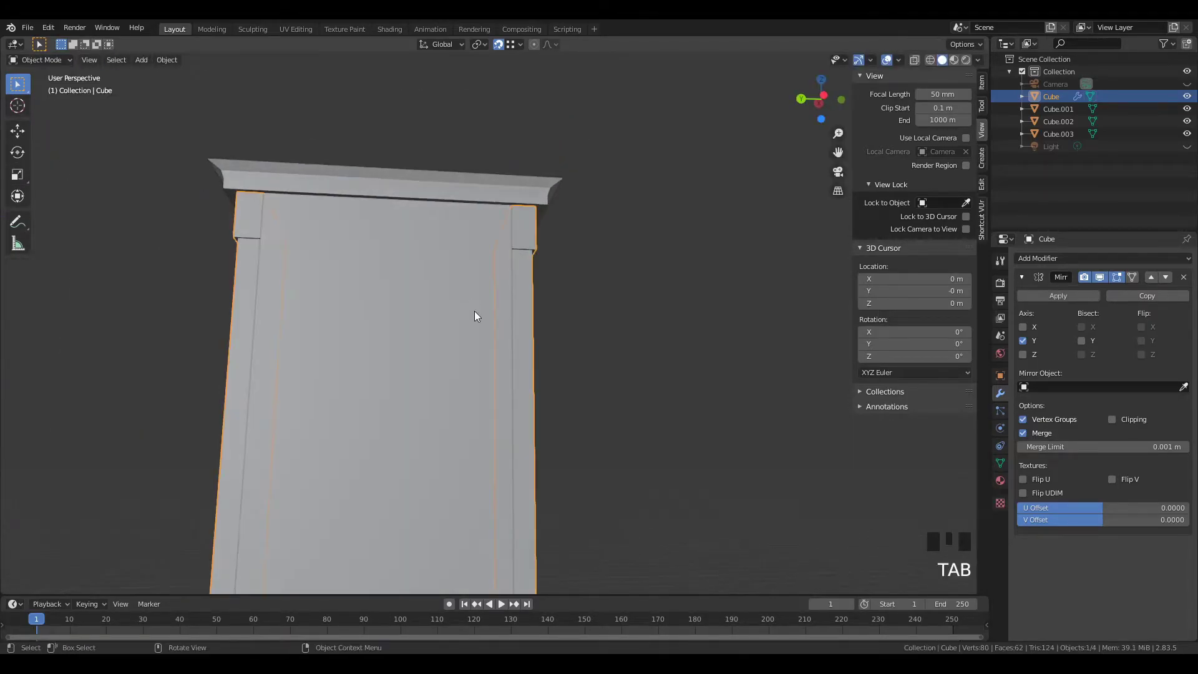
# Step: Inspect the frame around the cornice and pillar tops, then enter Edit Mode on the pillar
pyautogui.moveTo(475, 317); pyautogui.dragTo(769, 340)
pyautogui.click(769, 341)
pyautogui.scroll(-3)
pyautogui.moveTo(746, 357); pyautogui.dragTo(676, 338)
pyautogui.scroll(3)
pyautogui.moveTo(518, 301); pyautogui.dragTo(561, 356)
pyautogui.scroll(3)
pyautogui.press('Tab')
pyautogui.scroll(3)
pyautogui.moveTo(467, 340); pyautogui.dragTo(426, 367)
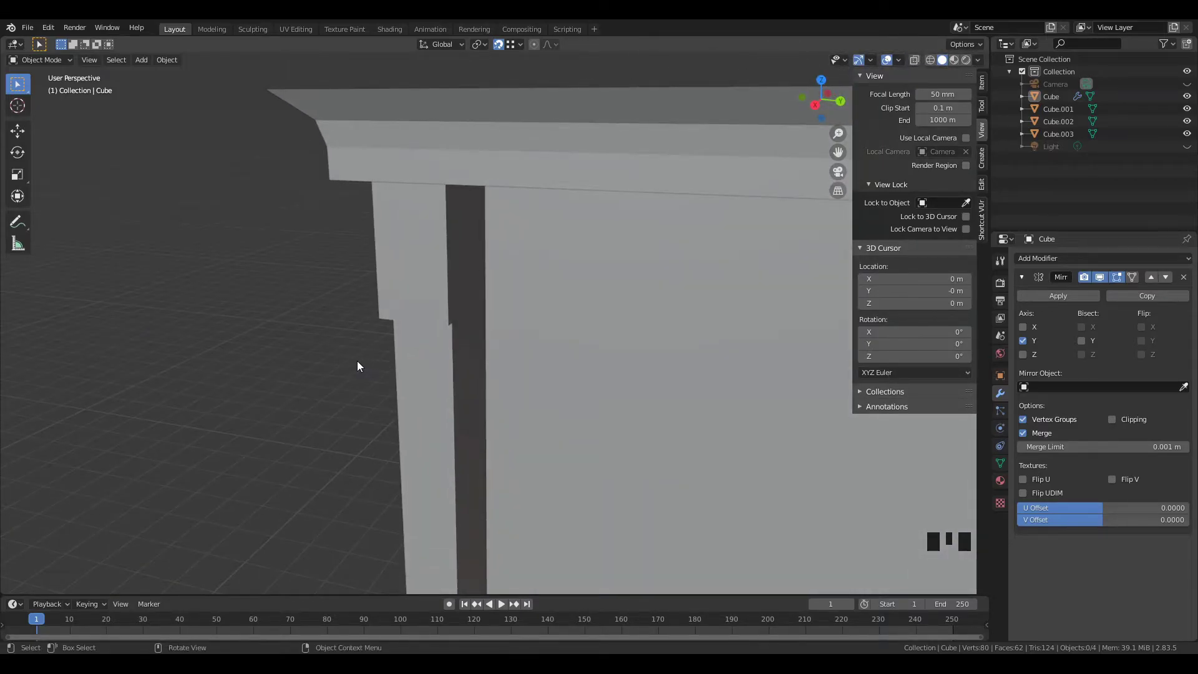
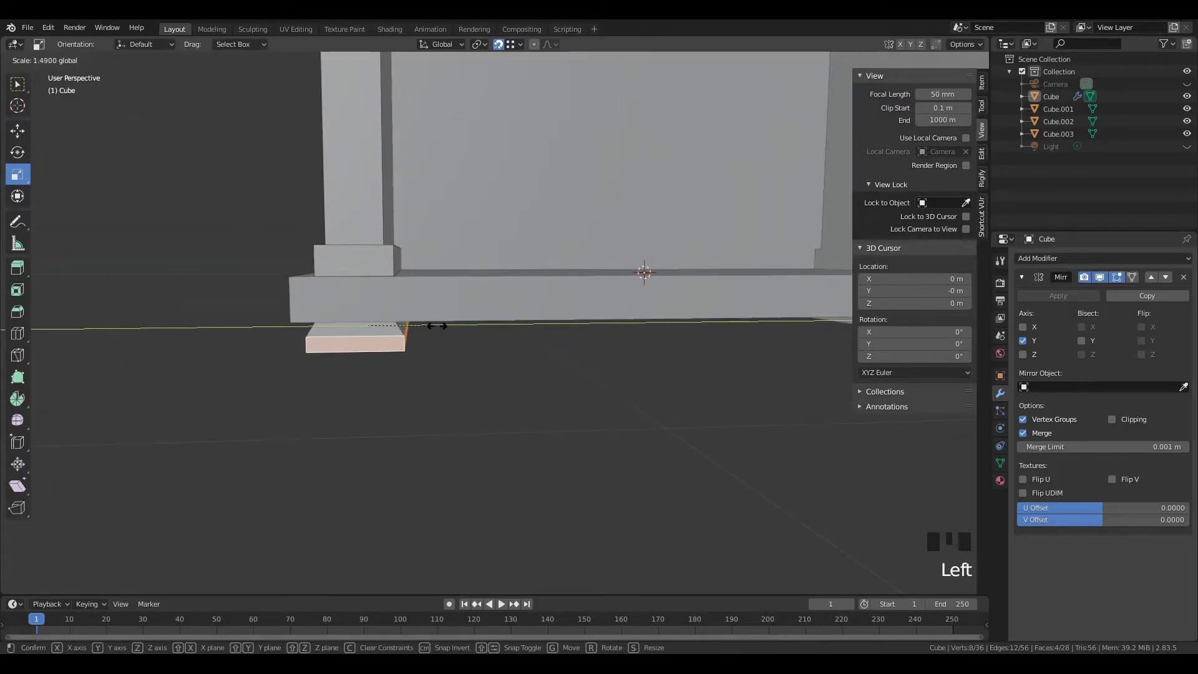
# Step: Confirm the widened base block and orbit down to view the pillar foot
pyautogui.press('Tab')
pyautogui.click(517, 451)
pyautogui.scroll(-3)
pyautogui.moveTo(511, 441); pyautogui.dragTo(491, 422)
pyautogui.scroll(-3)
pyautogui.moveTo(510, 366); pyautogui.dragTo(525, 394)
pyautogui.scroll(-3)
pyautogui.moveTo(524, 394); pyautogui.dragTo(606, 354)
pyautogui.scroll(3)
pyautogui.moveTo(573, 356); pyautogui.dragTo(626, 363)
pyautogui.middleClick(439, 415)
pyautogui.scroll(3)
# Step: Select the bottom face of the pillar foot and resize it into a tapered step
pyautogui.click(424, 417)
pyautogui.scroll(-3)
pyautogui.middleClick(353, 458)
pyautogui.press('Tab')
pyautogui.press('z')
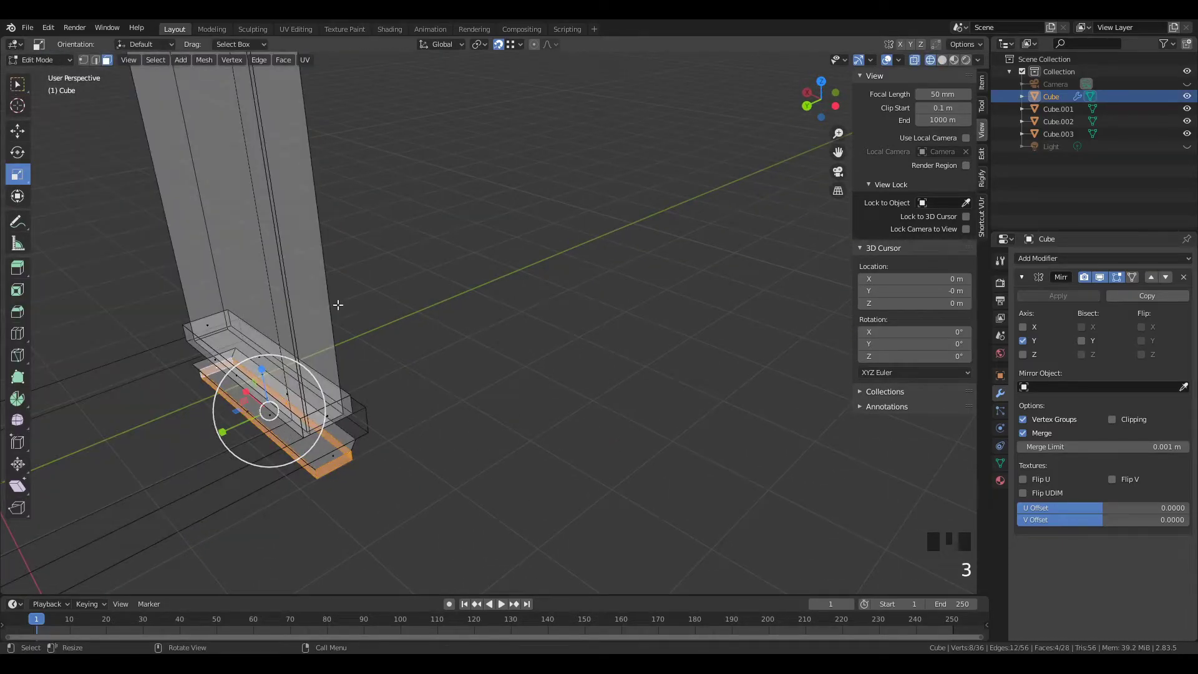
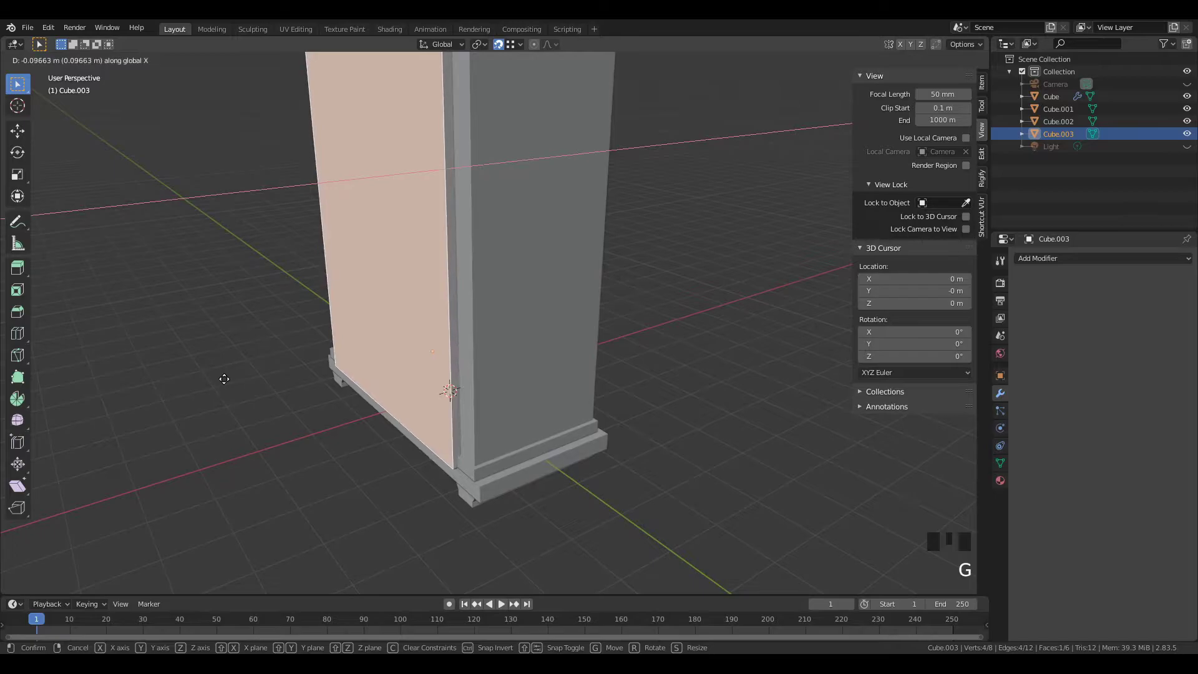
# Step: Confirm the first panel face move and orbit round to the back panel in Edit Mode
pyautogui.press('Tab')
pyautogui.moveTo(213, 399); pyautogui.dragTo(199, 378)
pyautogui.scroll(-3)
pyautogui.moveTo(237, 373); pyautogui.dragTo(540, 381)
pyautogui.press('Tab')
pyautogui.press('z')
# Step: Select the panel's side faces and move them along X to thin the back panel
pyautogui.click(528, 237)
pyautogui.click(564, 239)
pyautogui.press('z')
pyautogui.moveTo(499, 303); pyautogui.dragTo(557, 422)
pyautogui.scroll(3)
pyautogui.press('g')
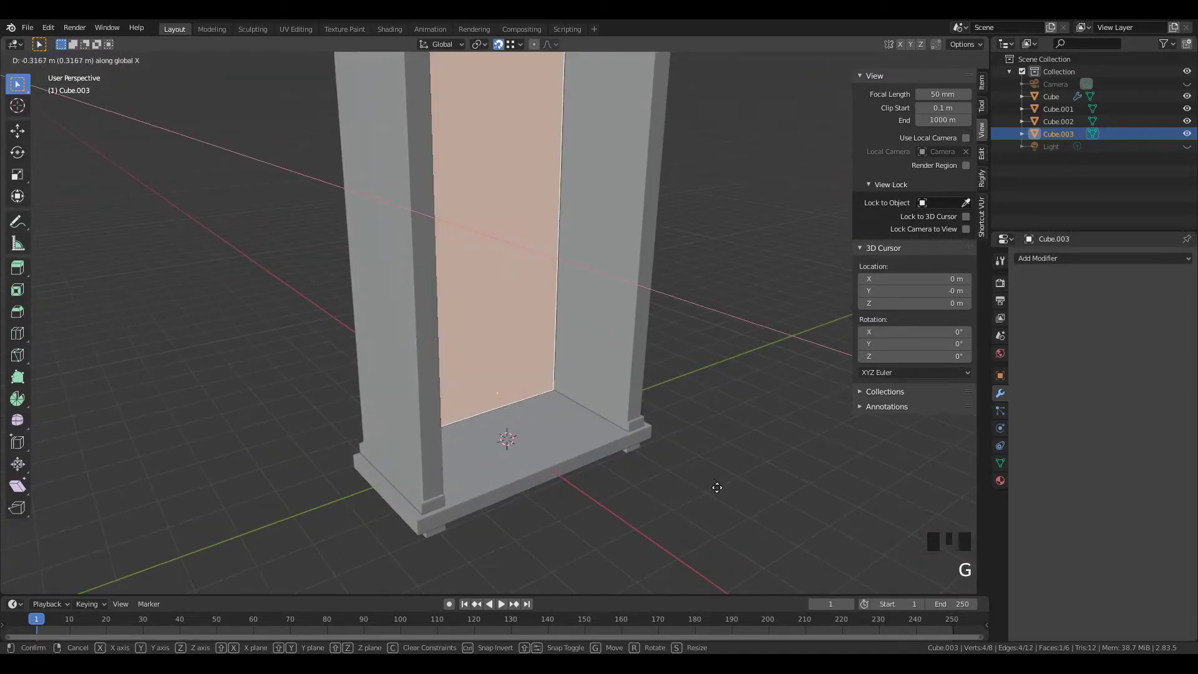
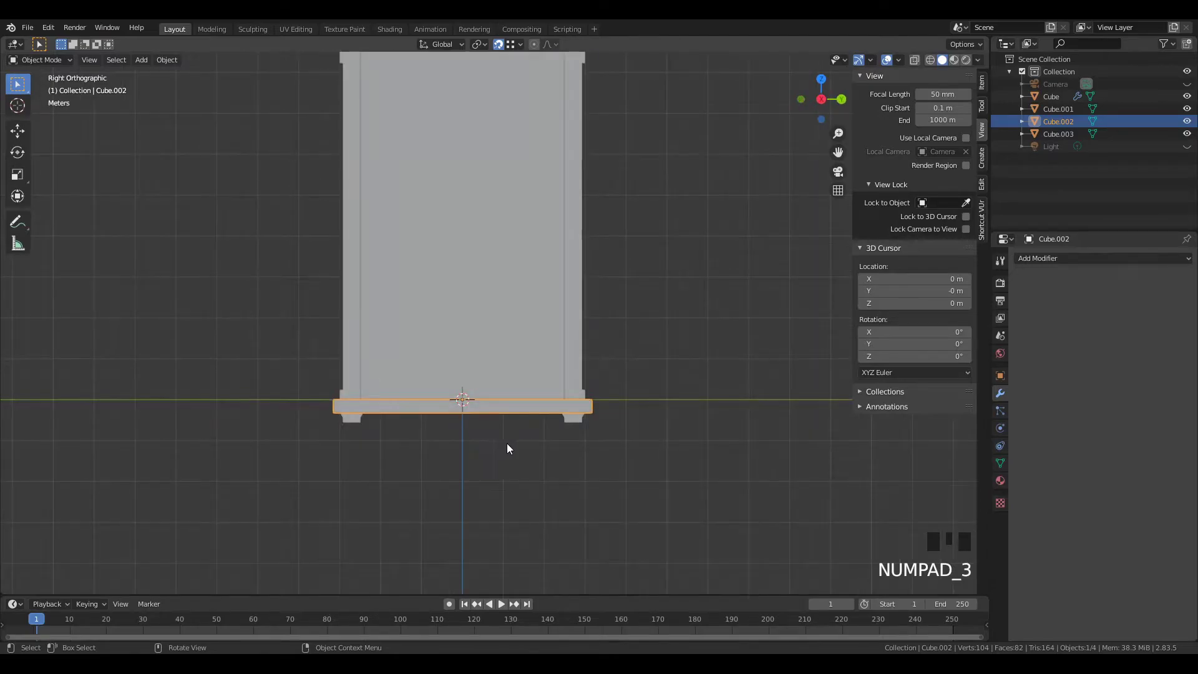
# Step: Face the front of the shelf and select the main pillar frame object, zooming onto the left pillar top
pyautogui.press('z')
pyautogui.scroll(-3)
pyautogui.press('z')
pyautogui.moveTo(506, 438); pyautogui.dragTo(375, 155)
pyautogui.click(375, 155)
pyautogui.moveTo(416, 281); pyautogui.dragTo(385, 262)
pyautogui.scroll(3)
pyautogui.moveTo(381, 258); pyautogui.dragTo(452, 302)
pyautogui.scroll(3)
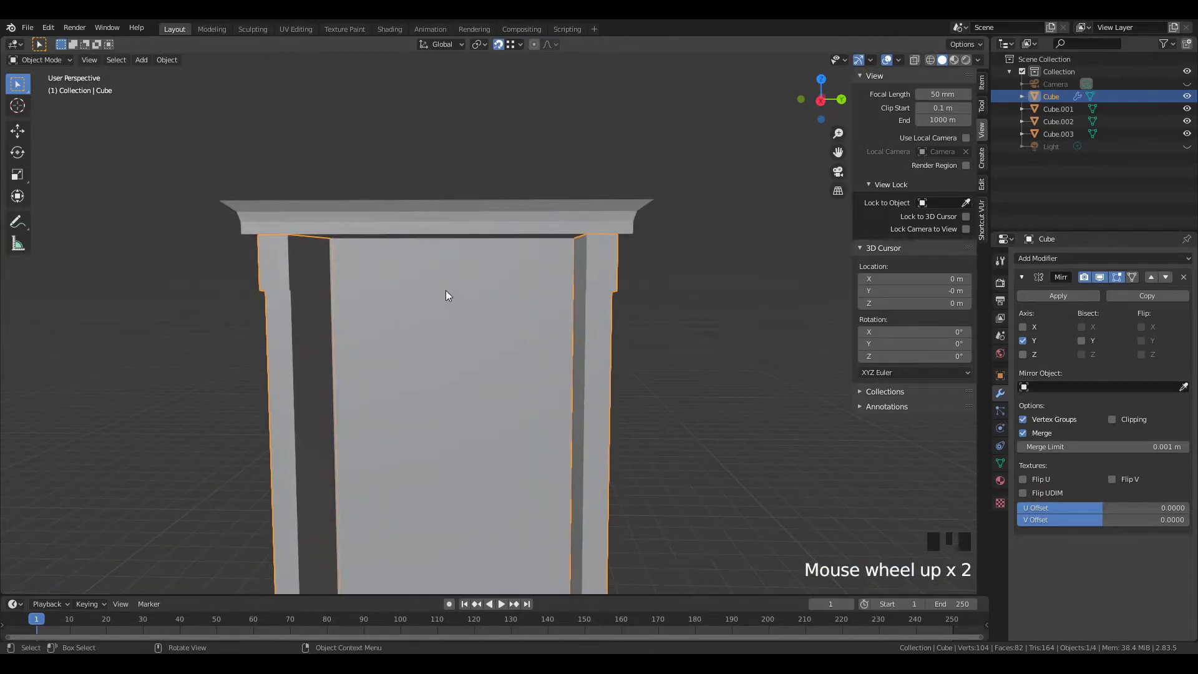
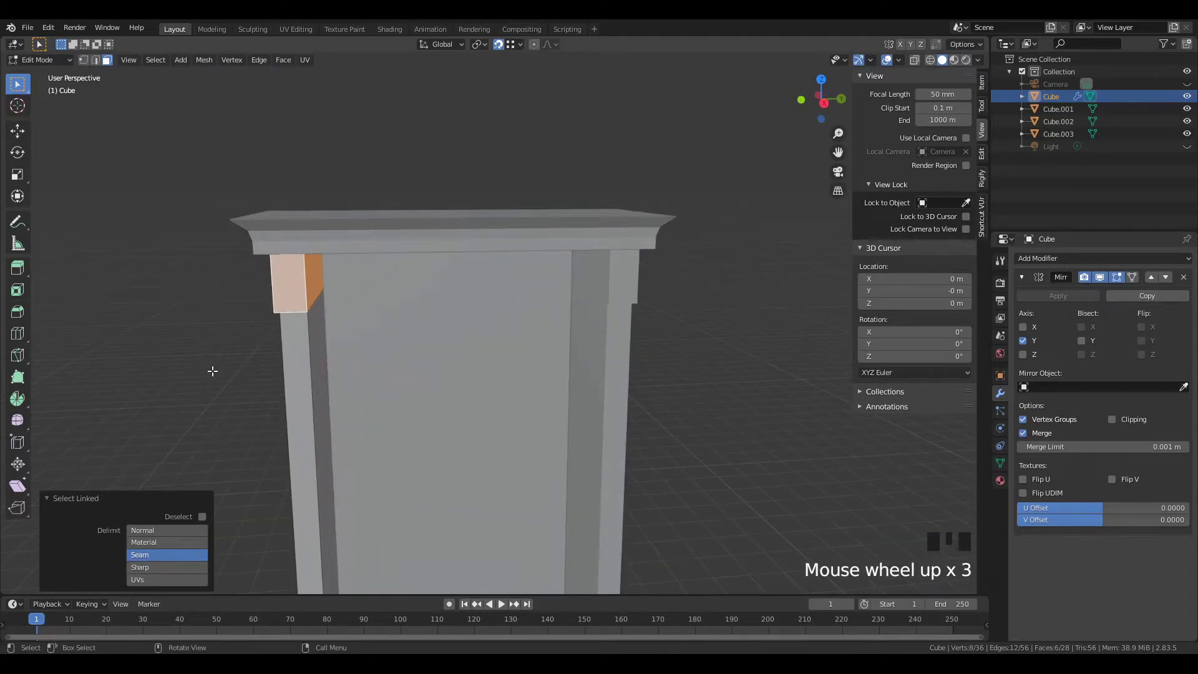
# Step: Duplicate the pillar-top block, separate it into its own object and select the new Cube.004
pyautogui.press('shift+d')
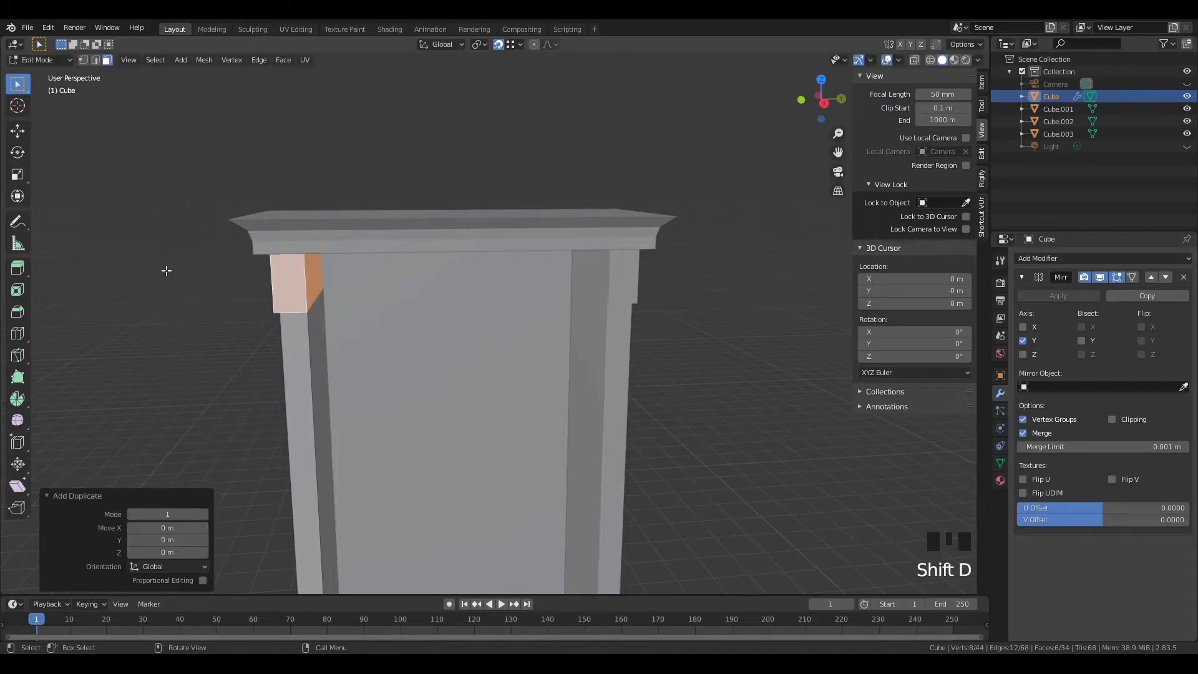
pyautogui.press('p')
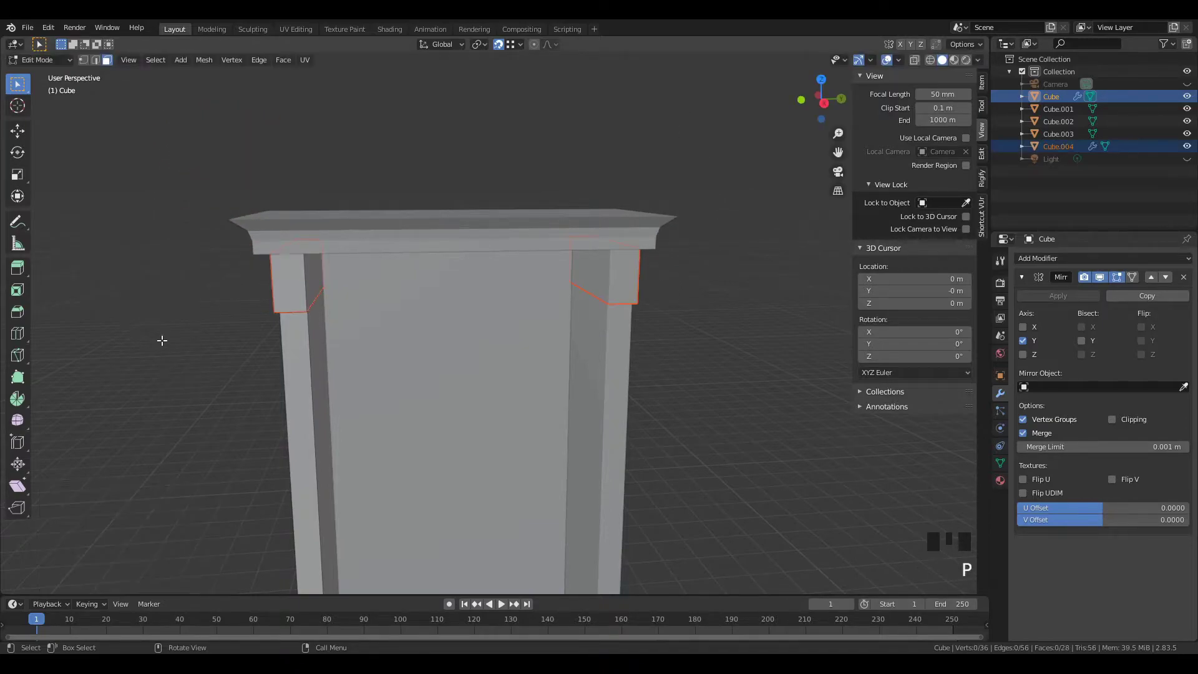
pyautogui.press('Tab')
pyautogui.click(299, 293)
pyautogui.scroll(-3)
pyautogui.moveTo(324, 359); pyautogui.dragTo(396, 430)
pyautogui.scroll(3)
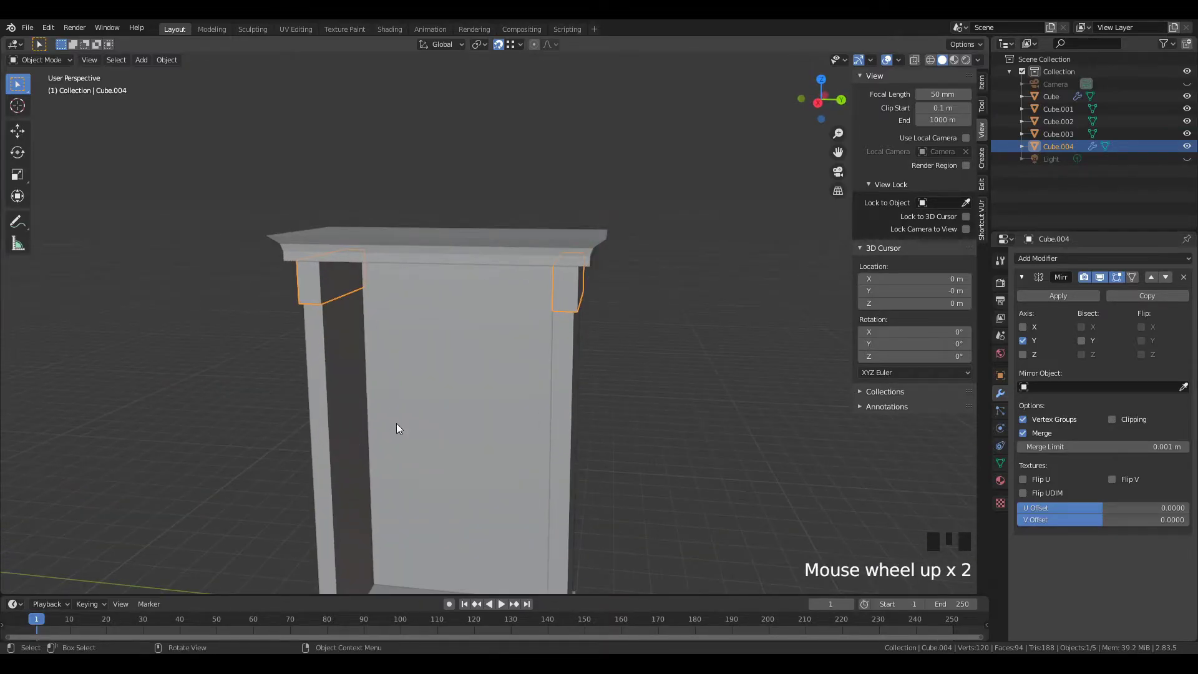
# Step: Edit Cube.004 from the side view and slide the copied block inward along Y
pyautogui.press('KP_3')
pyautogui.scroll(3)
pyautogui.moveTo(366, 339); pyautogui.dragTo(435, 375)
pyautogui.press('Tab')
pyautogui.press('z')
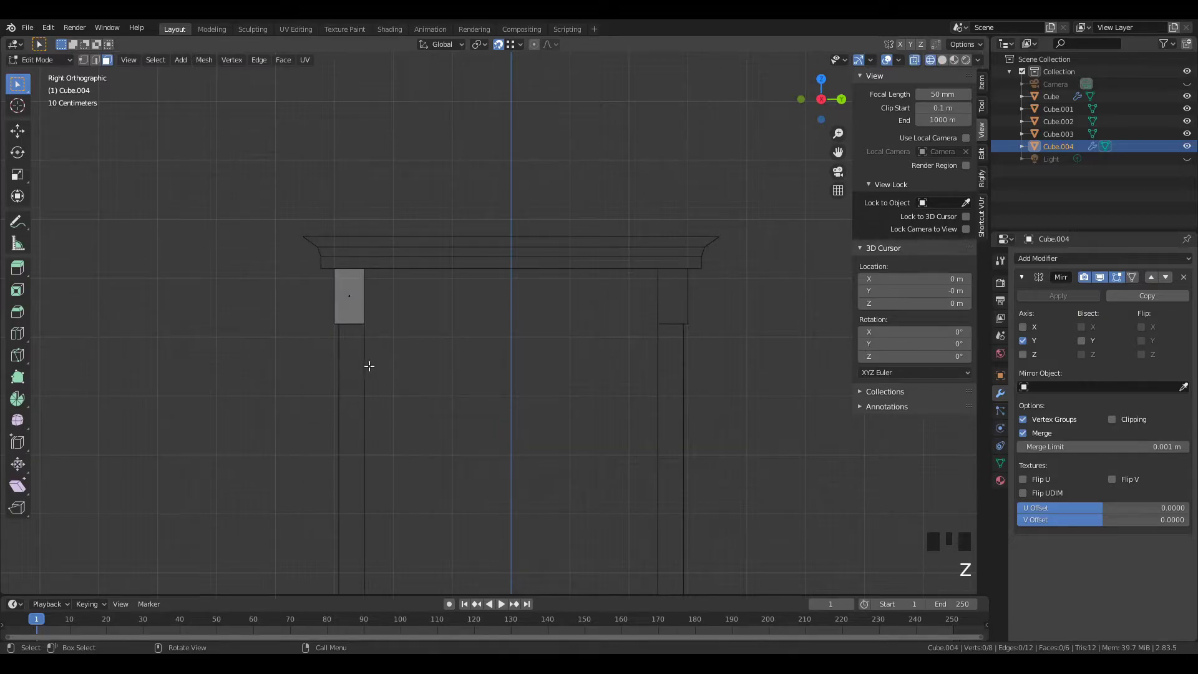
pyautogui.press('z')
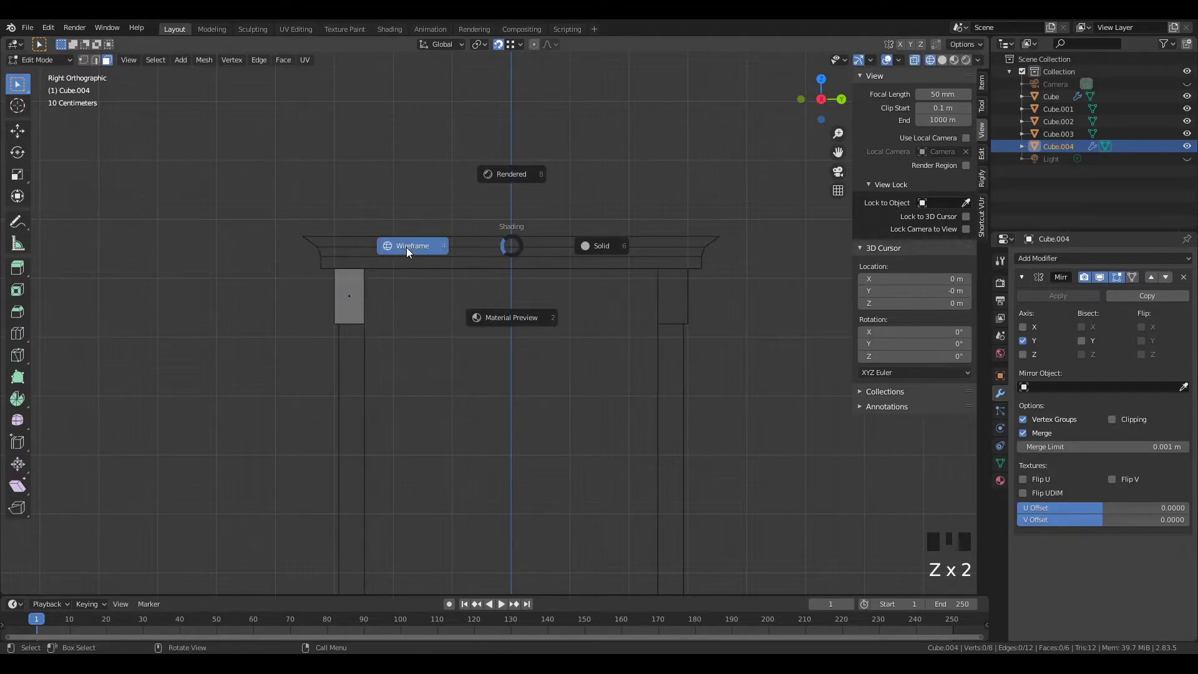
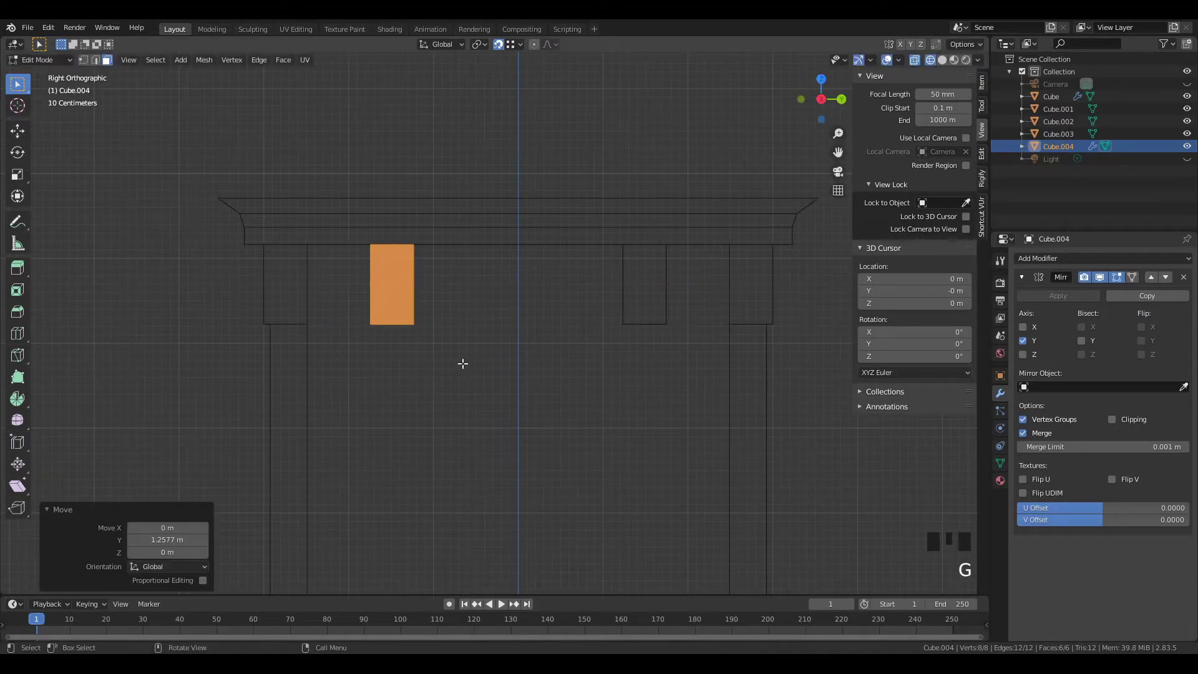
pyautogui.press('g')
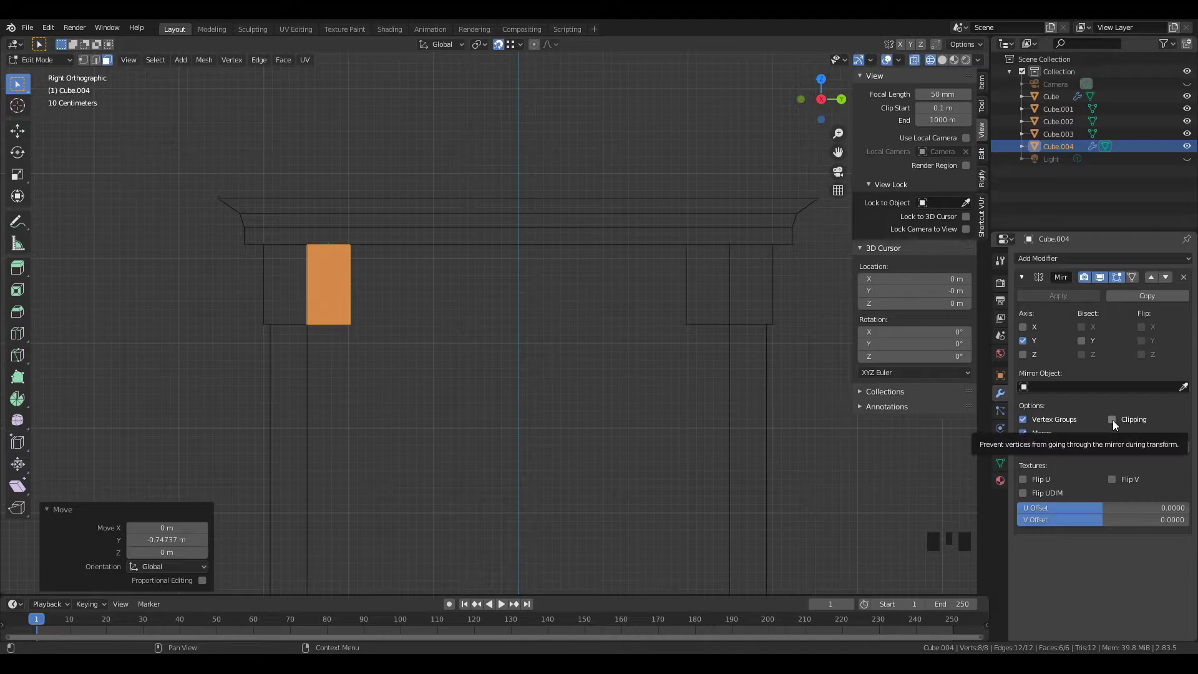
# Step: Enable Clipping on the Mirror modifier, then select a face of the new block for deletion
pyautogui.click(1117, 425)
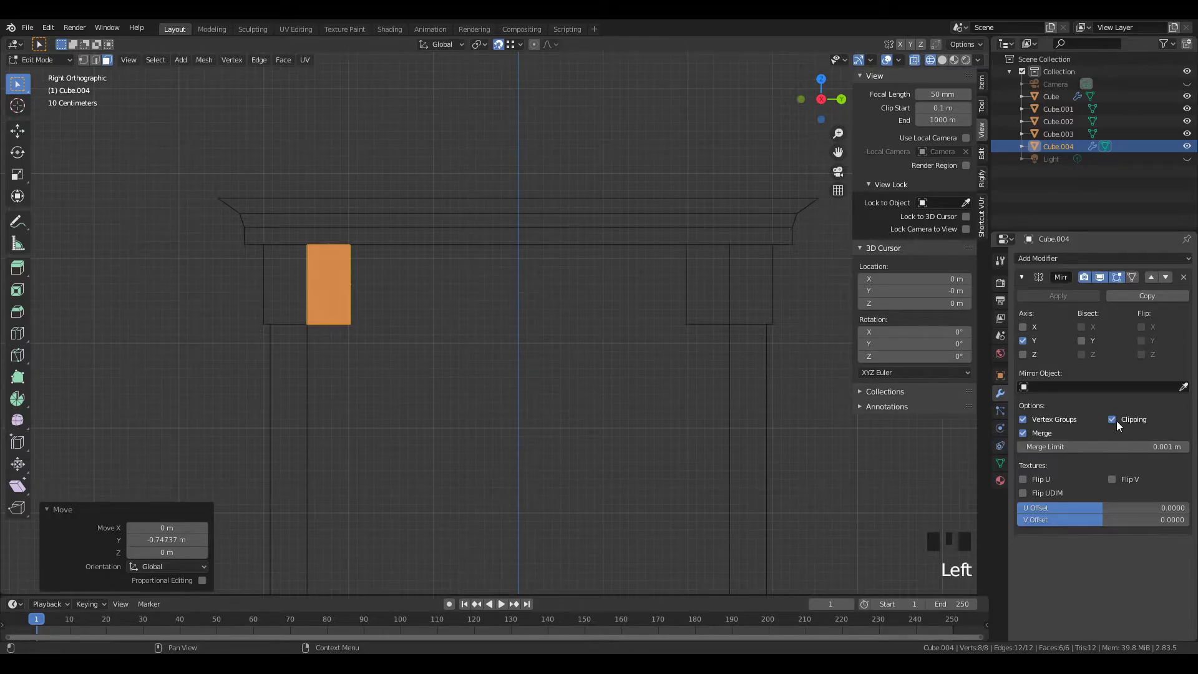
pyautogui.scroll(-3)
pyautogui.press('z')
pyautogui.moveTo(615, 365); pyautogui.dragTo(358, 325)
pyautogui.press('3')
pyautogui.click(303, 264)
pyautogui.press('x')
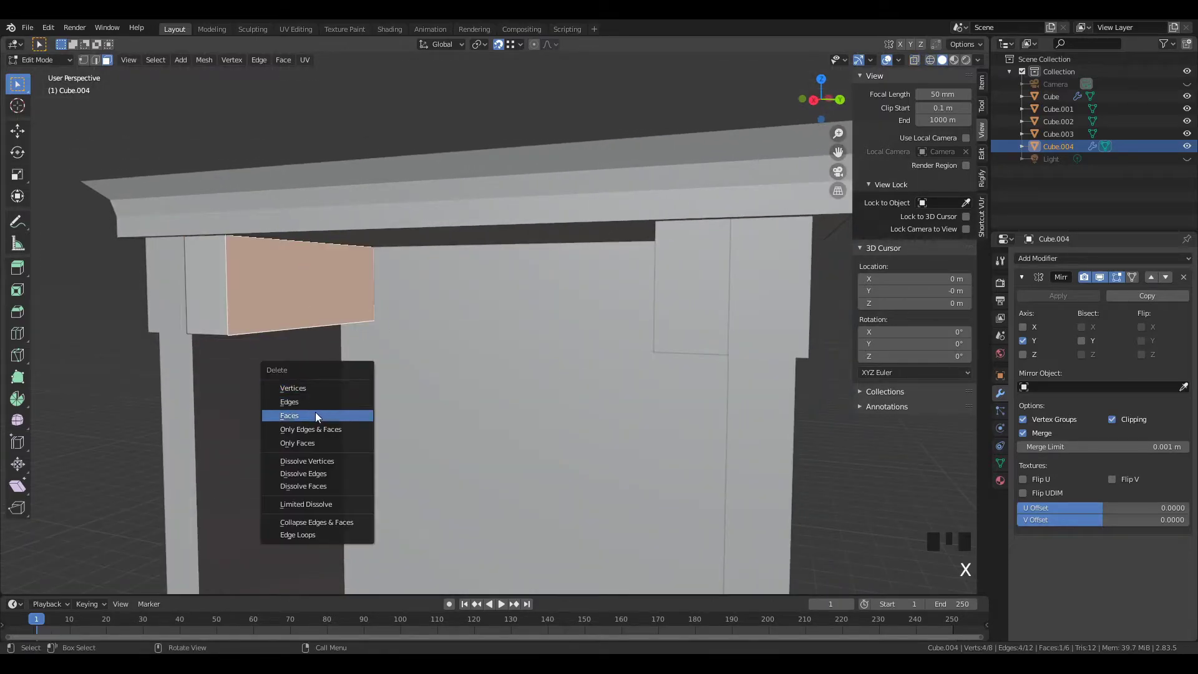
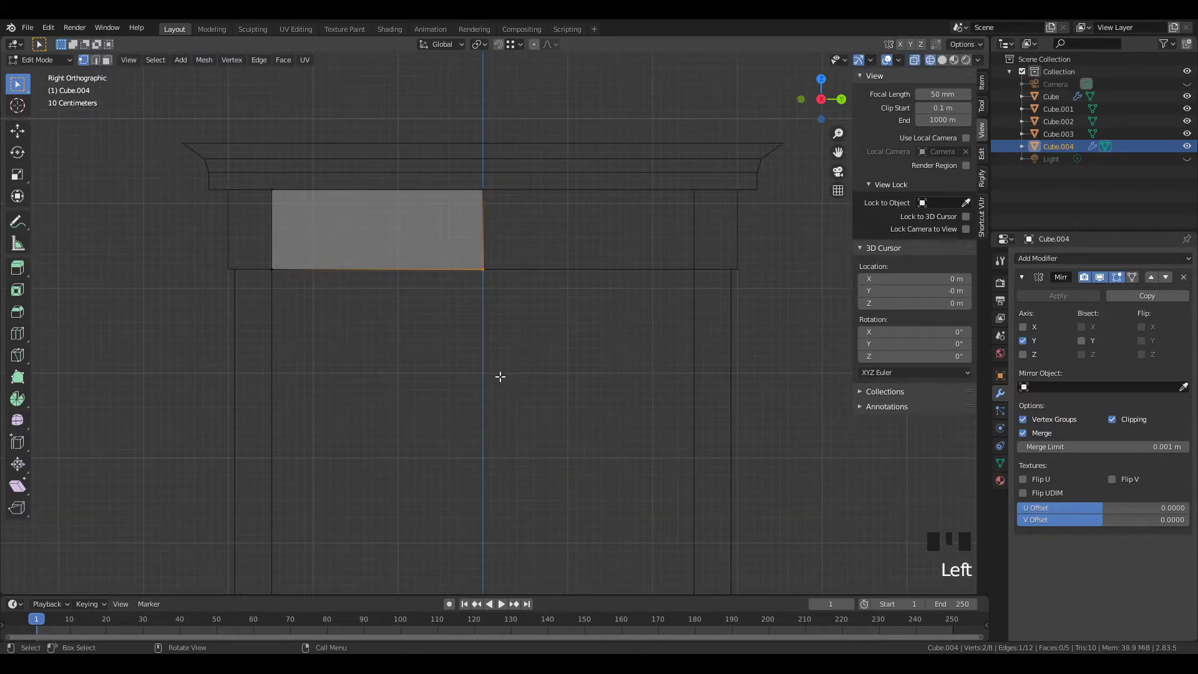
# Step: Move the inner vertices and add loop cuts so Cube.004's lower edge slopes into an arch, then finish editing
pyautogui.press('g')
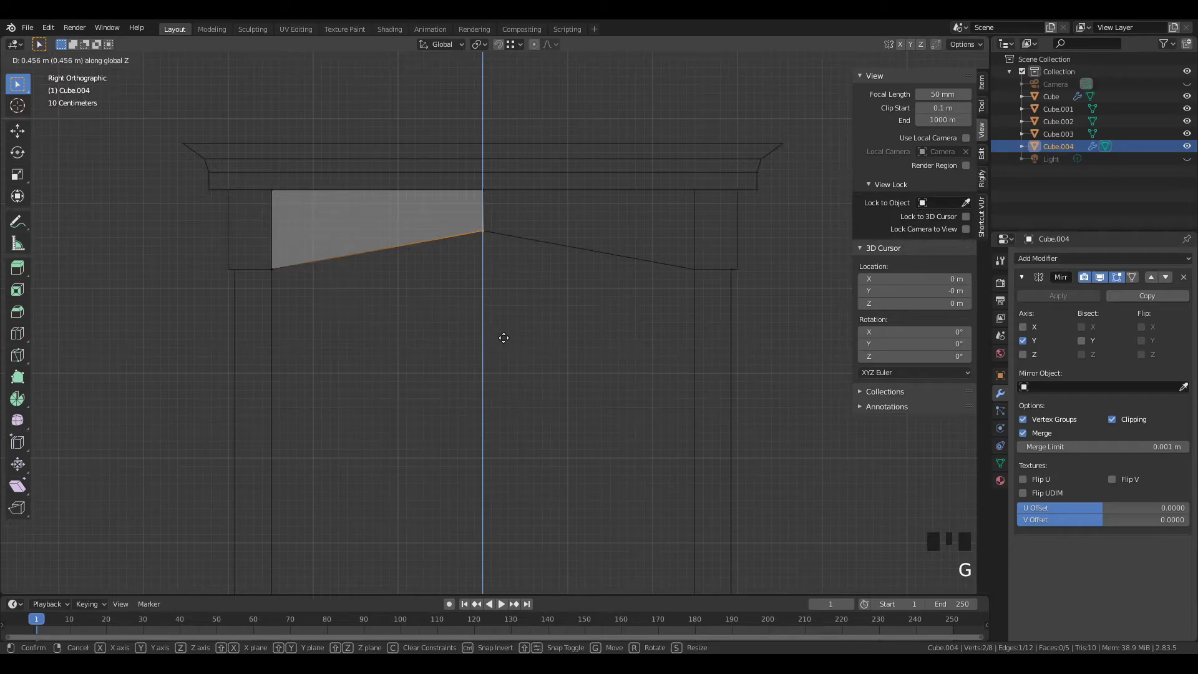
pyautogui.press('g')
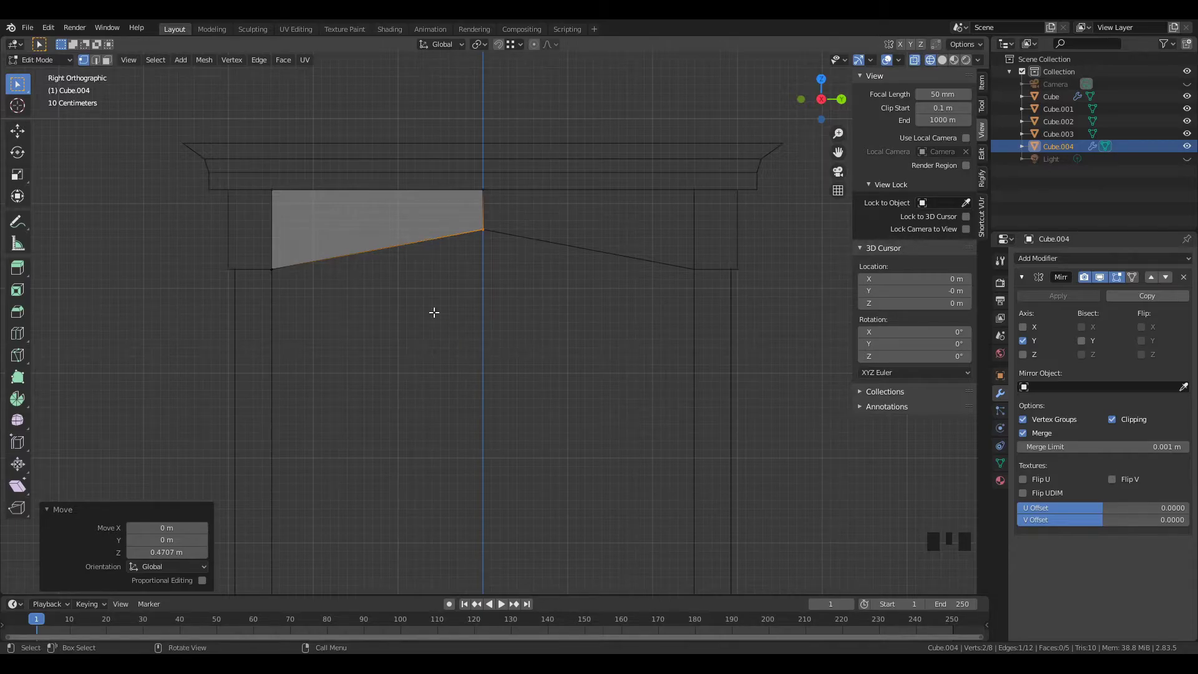
pyautogui.press('ctrl+r')
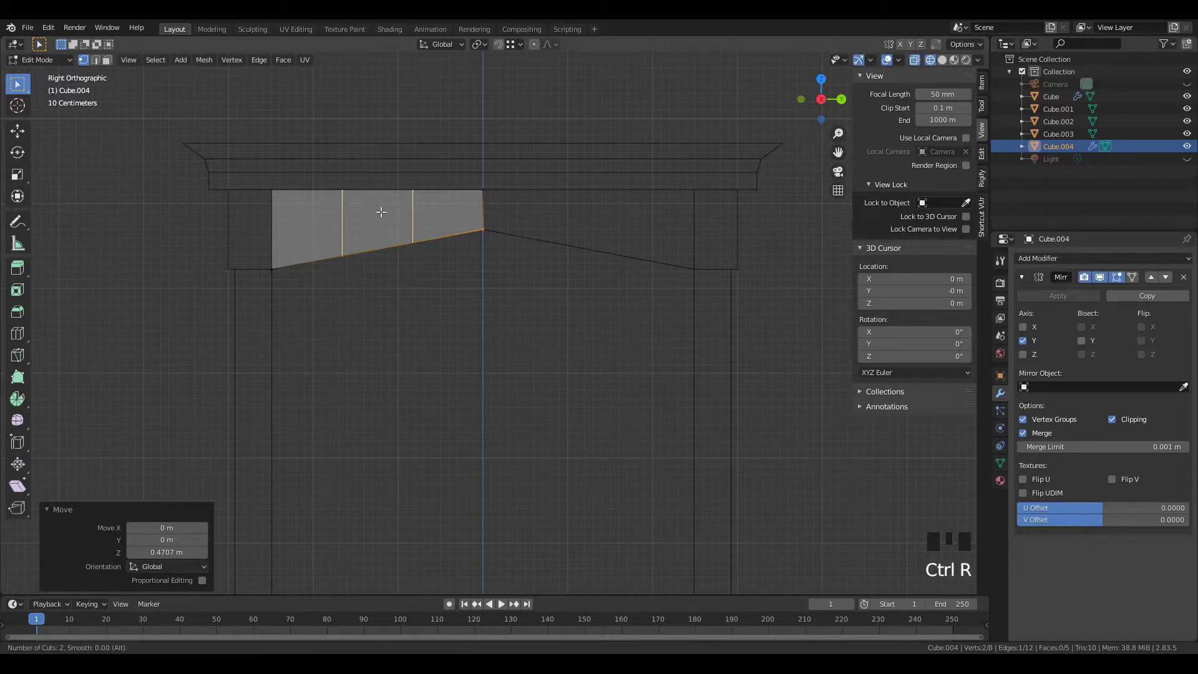
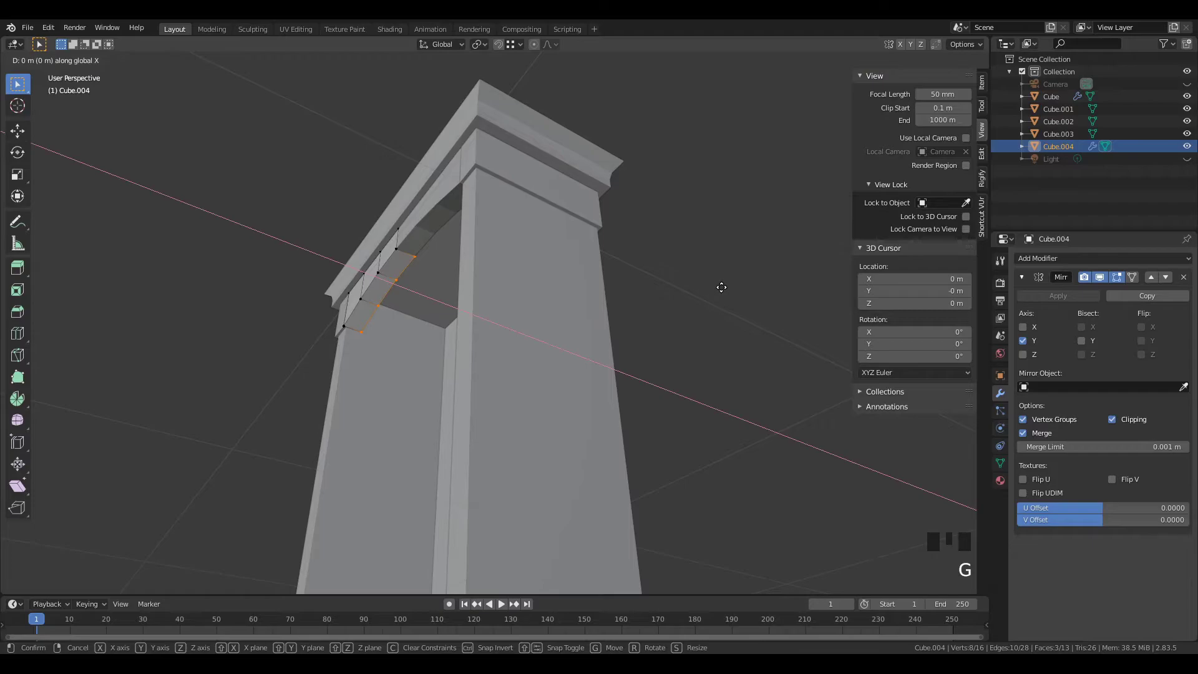
pyautogui.press('Tab')
# Step: Orbit the view to inspect the arched frame piece and bookshelf
pyautogui.click(723, 289)
pyautogui.moveTo(634, 332); pyautogui.dragTo(622, 396)
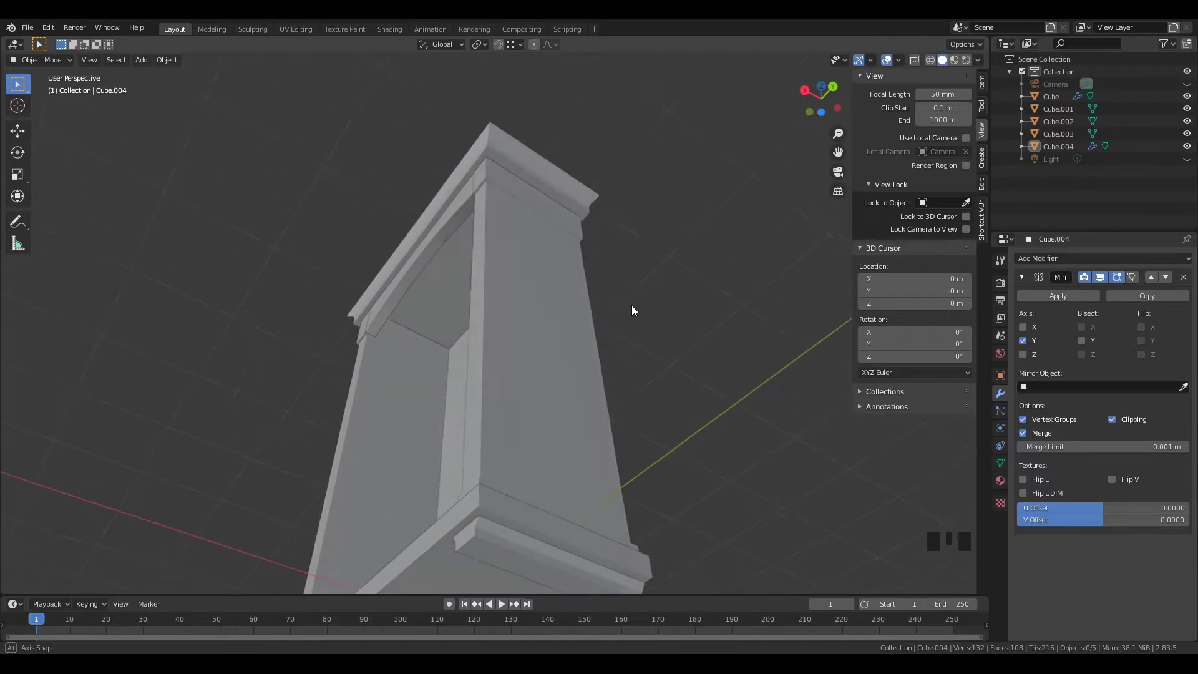
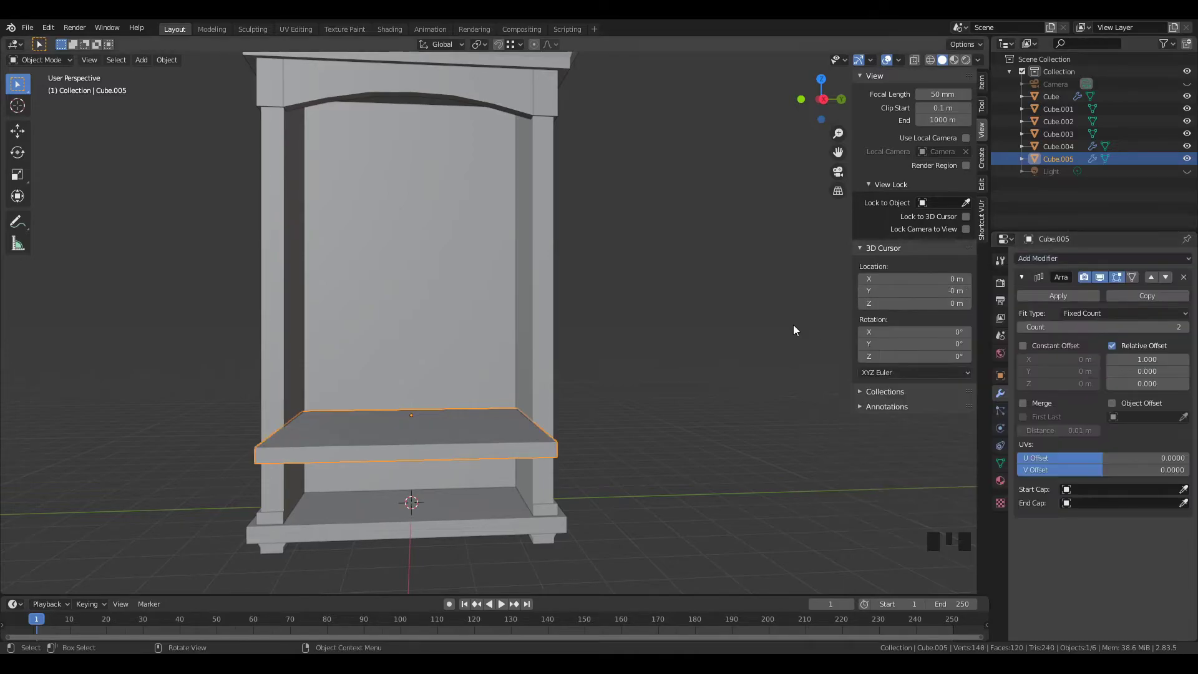
# Step: View the shelf board from above and then straight from the side to judge the array stacking
pyautogui.scroll(-3)
pyautogui.moveTo(702, 328); pyautogui.dragTo(676, 358)
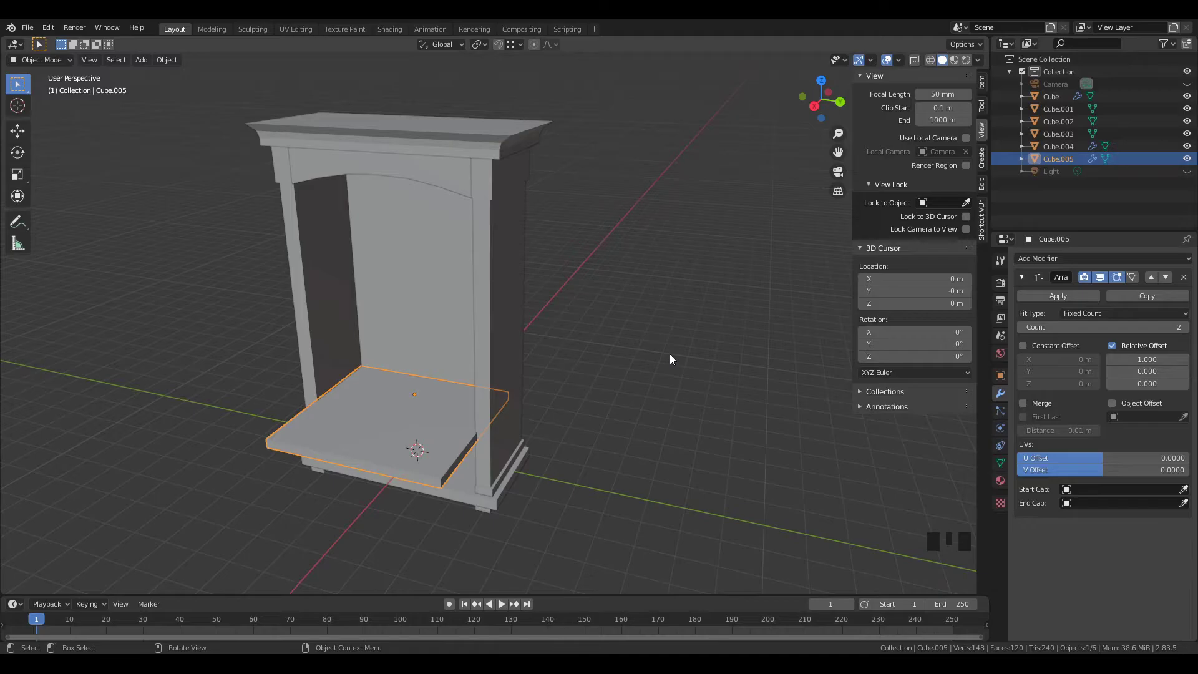
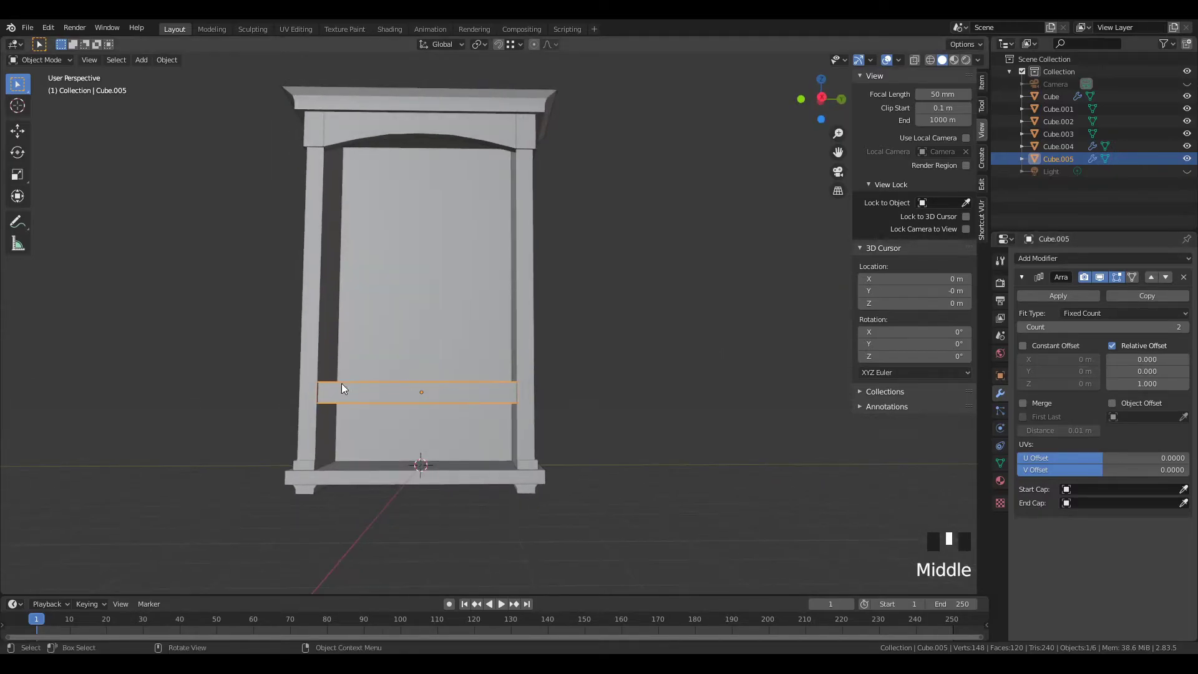
pyautogui.press('KP_1')
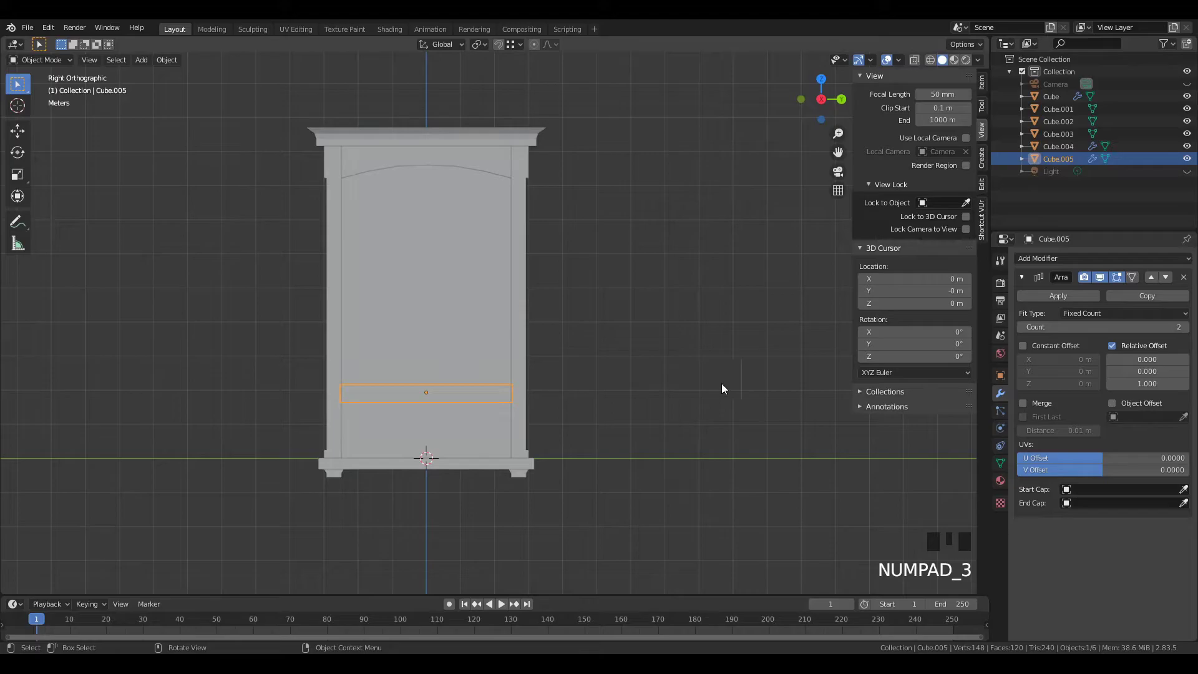
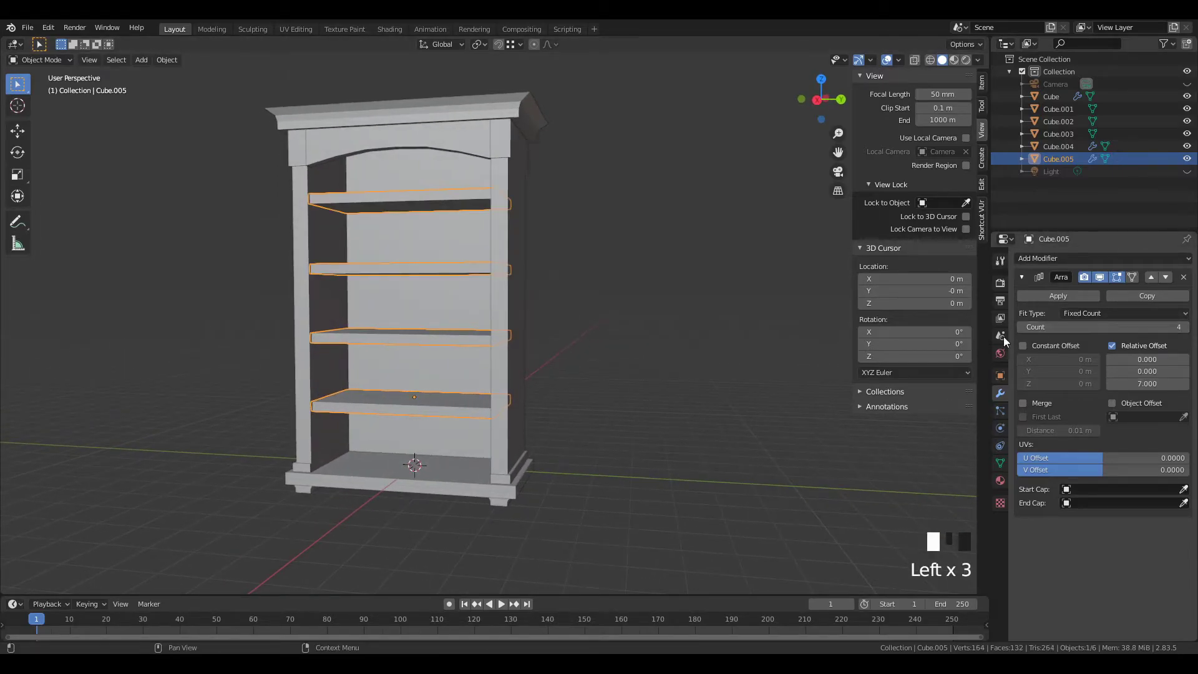
# Step: Move the shelf stack vertically into place and orbit to check the five shelves inside the frame
pyautogui.press('g')
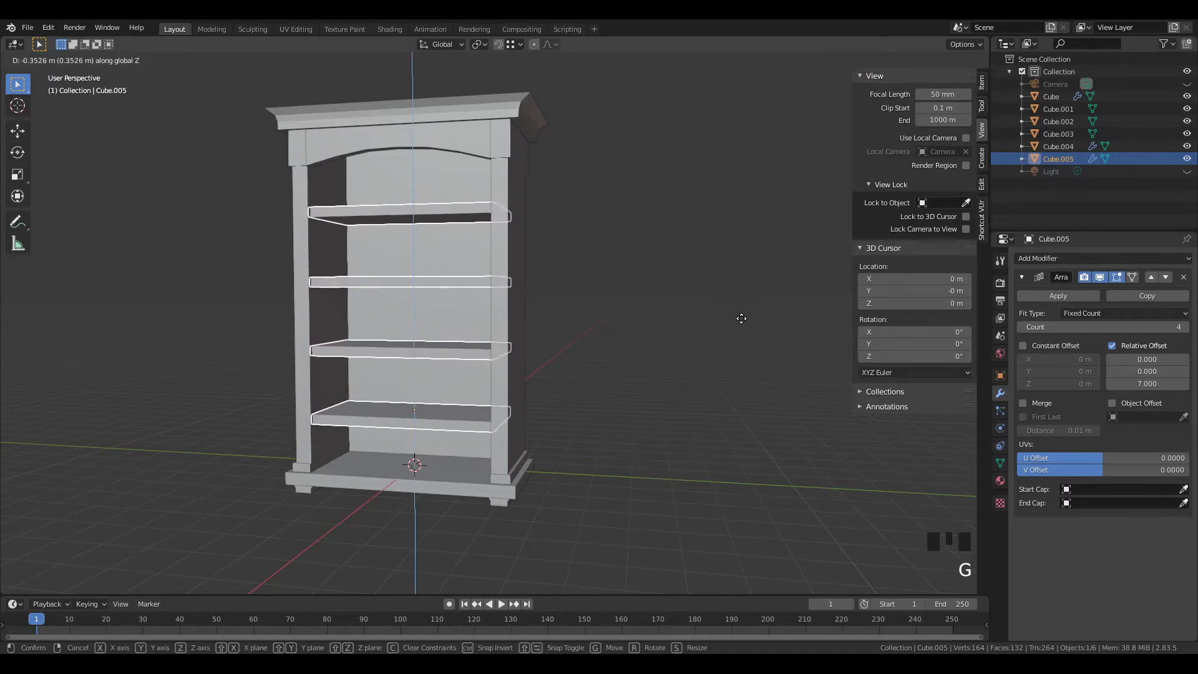
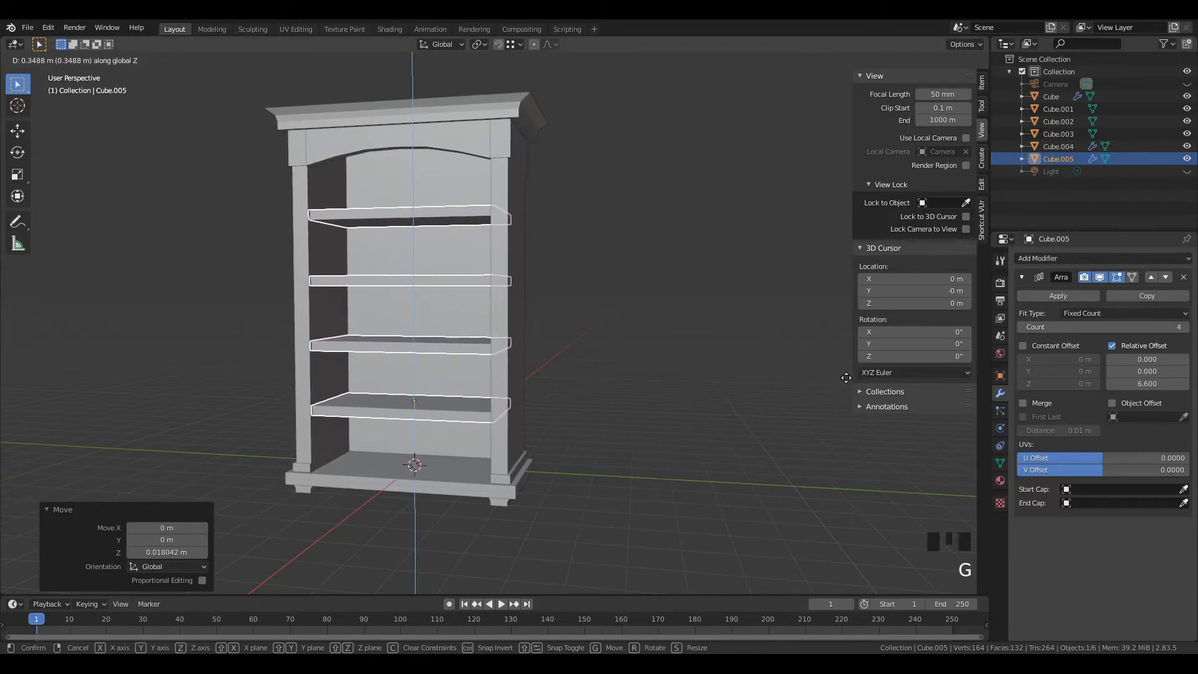
pyautogui.click(827, 378)
pyautogui.scroll(-3)
pyautogui.moveTo(648, 375); pyautogui.dragTo(622, 383)
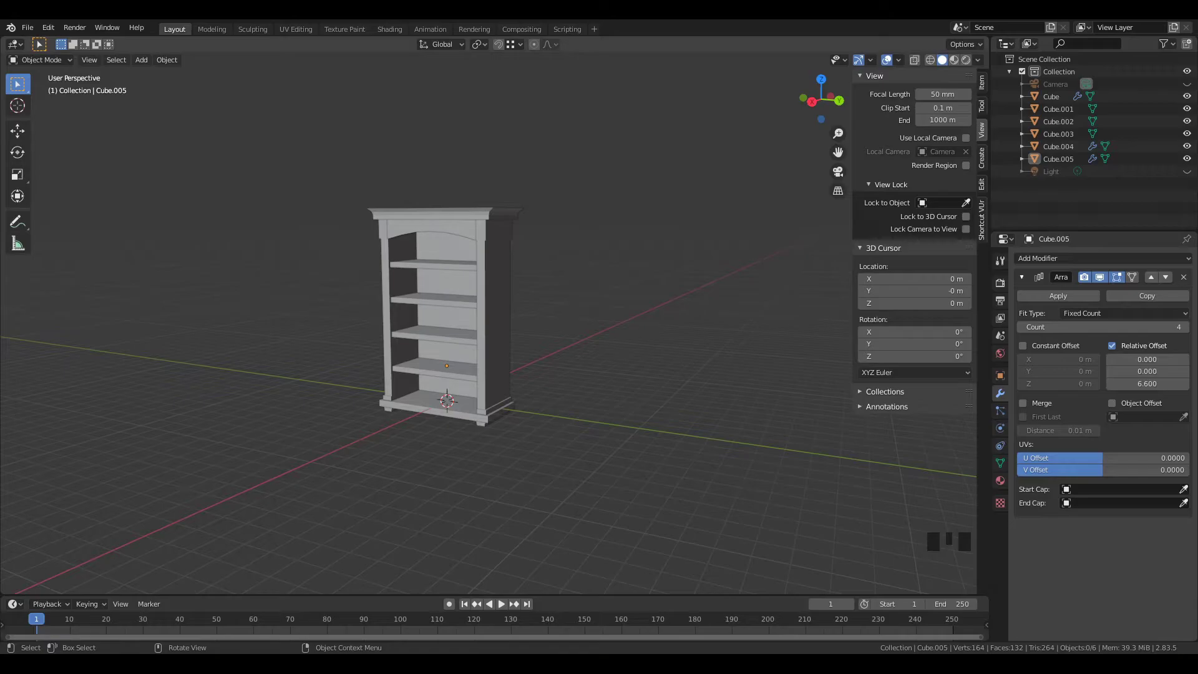
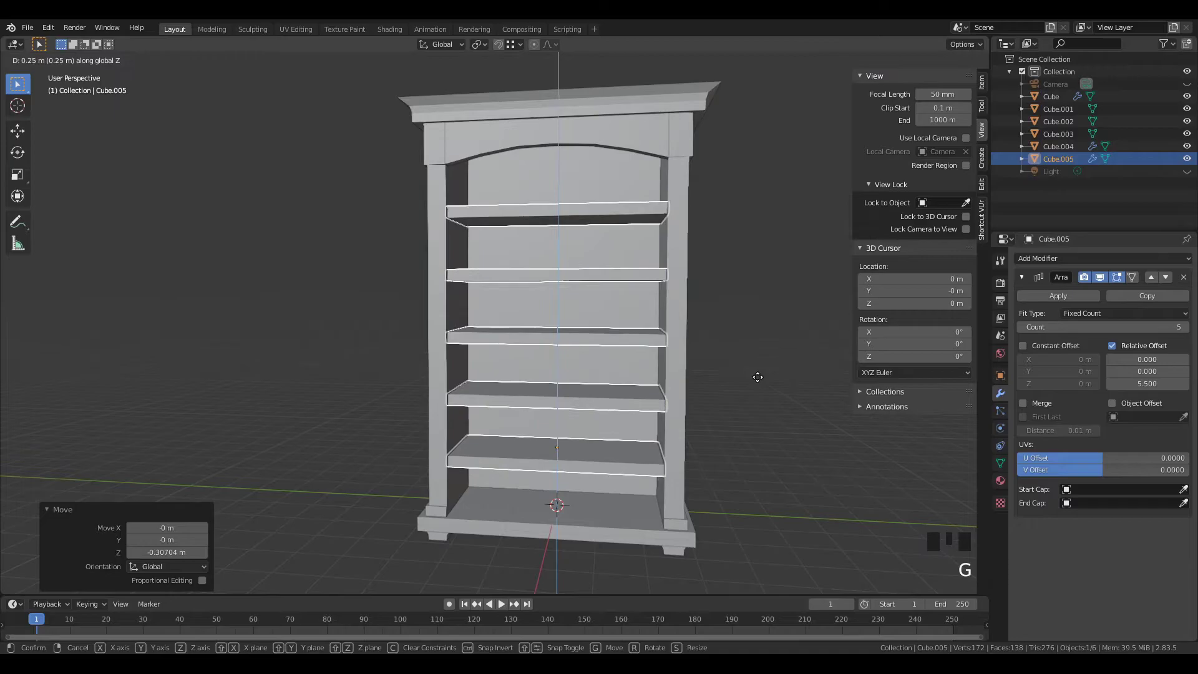
pyautogui.middleClick(762, 374)
# Step: Confirm the shelves' position, deselect everything and nudge objects with a couple of grab moves
pyautogui.click(752, 371)
pyautogui.scroll(-3)
pyautogui.moveTo(752, 366); pyautogui.dragTo(555, 262)
pyautogui.click(556, 262)
pyautogui.press('g')
pyautogui.click(706, 277)
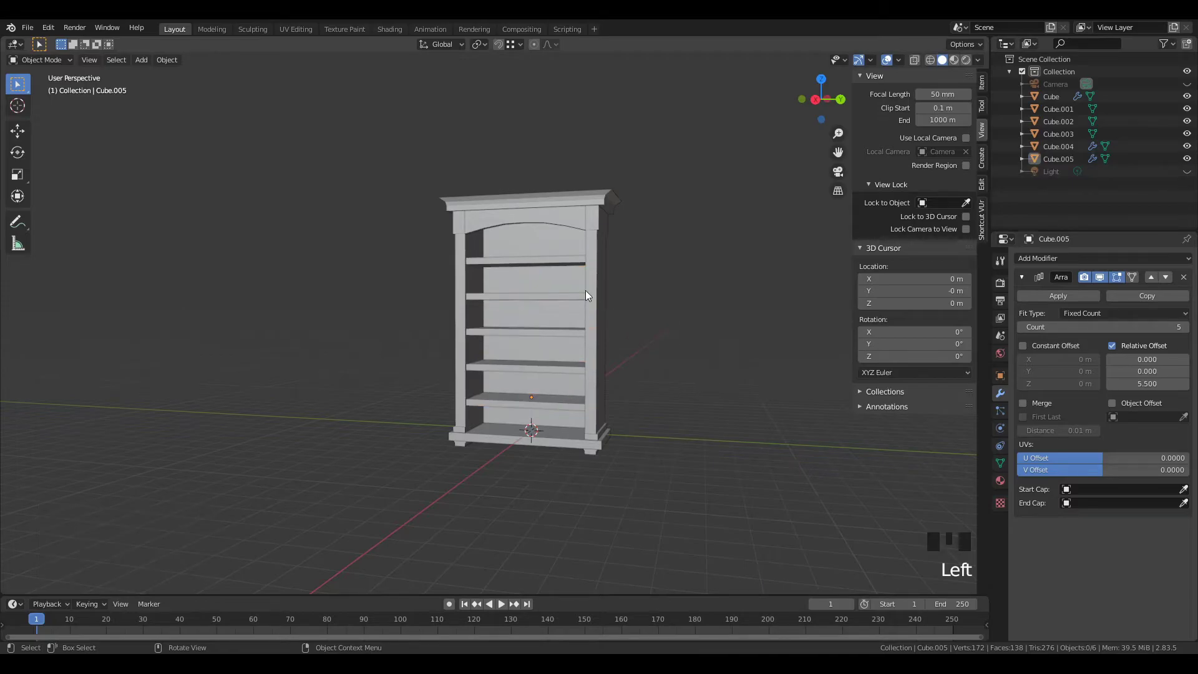
pyautogui.click(567, 269)
pyautogui.press('g')
pyautogui.click(710, 307)
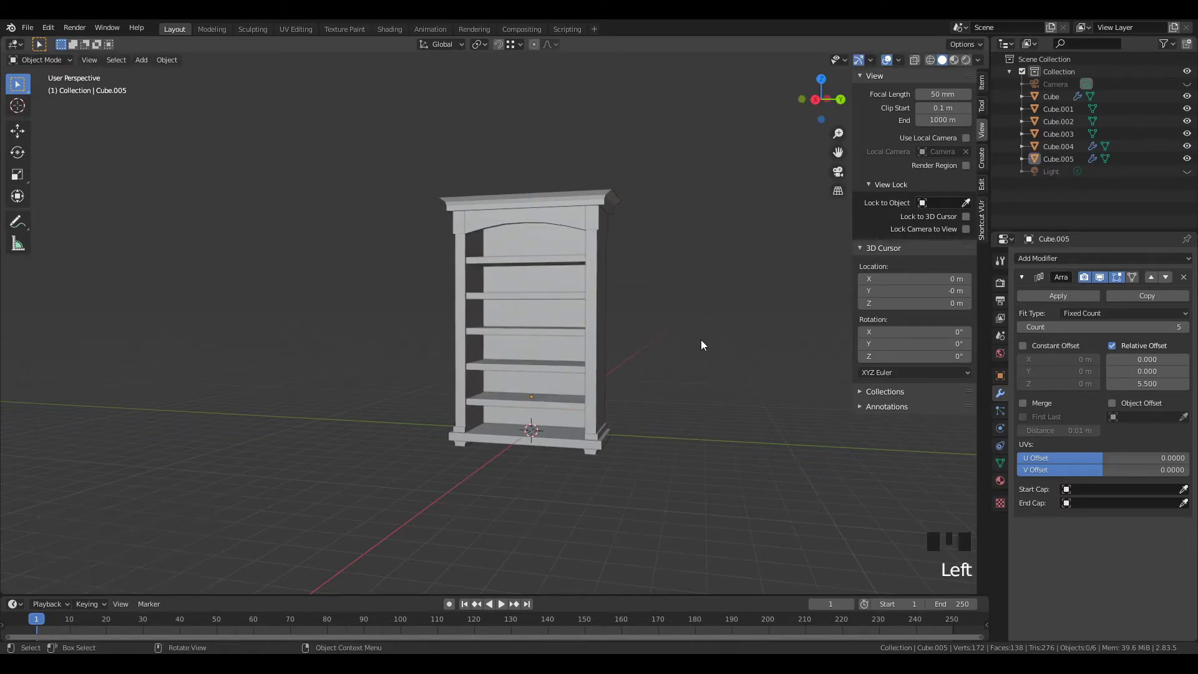
# Step: Select the arched frame piece Cube.004, enter edge editing and pick an extra edge loop
pyautogui.moveTo(712, 343); pyautogui.dragTo(673, 369)
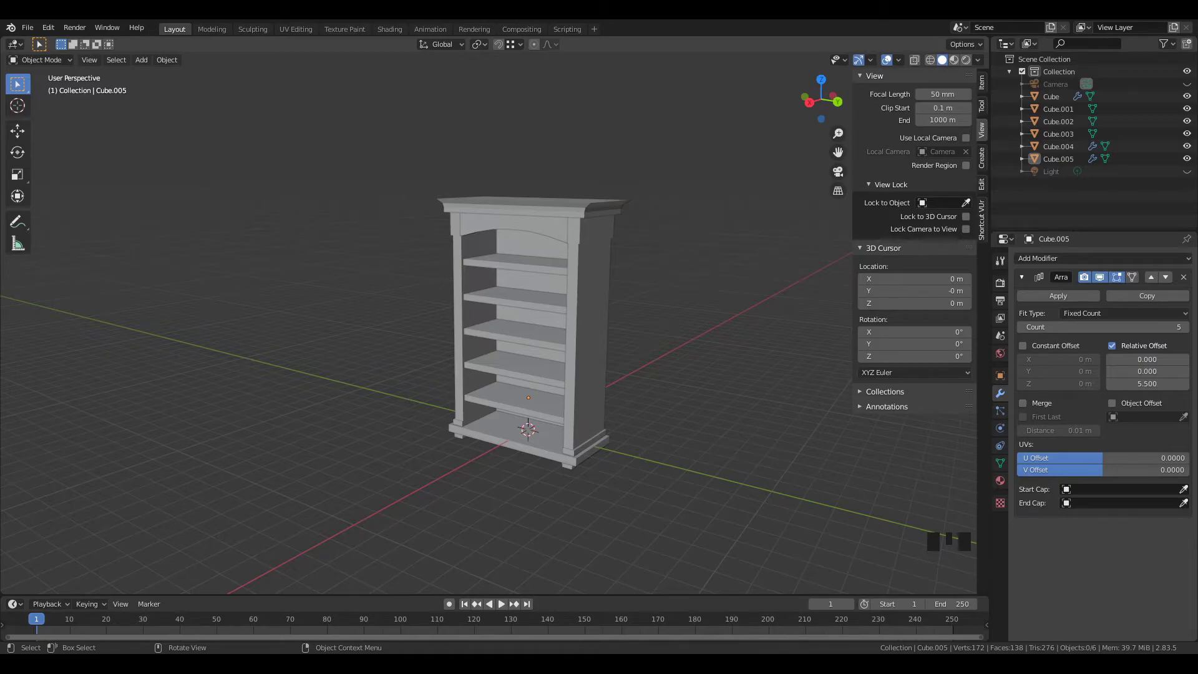
pyautogui.moveTo(322, 337); pyautogui.dragTo(375, 335)
pyautogui.scroll(3)
pyautogui.moveTo(369, 344); pyautogui.dragTo(334, 432)
pyautogui.scroll(3)
pyautogui.click(509, 267)
pyautogui.press('Tab')
pyautogui.press('2')
pyautogui.click(473, 249)
# Step: Dissolve the extra edge loop, then from the side view slide the remaining cut along the arch
pyautogui.press('x')
pyautogui.press('KP_1')
pyautogui.press('z')
pyautogui.click(433, 244)
pyautogui.press('g')
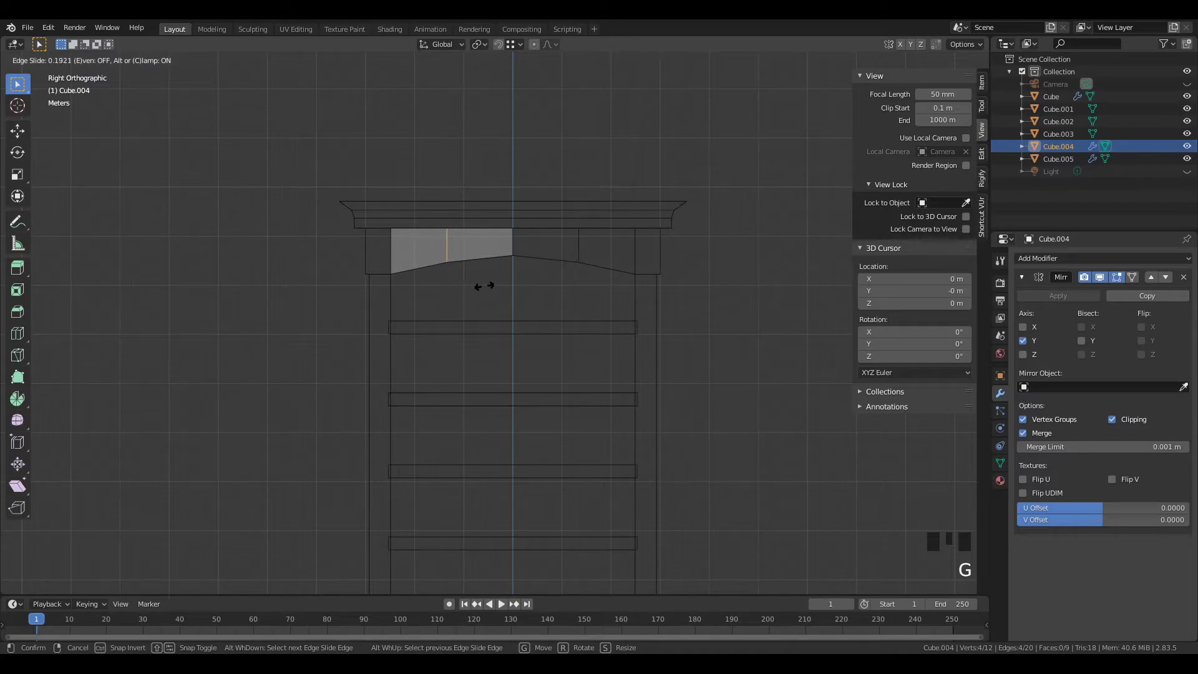
pyautogui.press('Tab')
# Step: Re-enter editing and move the arch vertices so the curve peaks gently at the centre, then finish
pyautogui.press('z')
pyautogui.moveTo(743, 332); pyautogui.dragTo(720, 321)
pyautogui.scroll(3)
pyautogui.press('KP_1')
pyautogui.scroll(3)
pyautogui.press('Tab')
pyautogui.press('z')
pyautogui.click(508, 218)
pyautogui.press('g')
pyautogui.press('Tab')
# Step: Orbit around the bookshelf to check the new arch and select the cornice at the top
pyautogui.scroll(-3)
pyautogui.click(741, 302)
pyautogui.scroll(-3)
pyautogui.moveTo(743, 397); pyautogui.dragTo(696, 391)
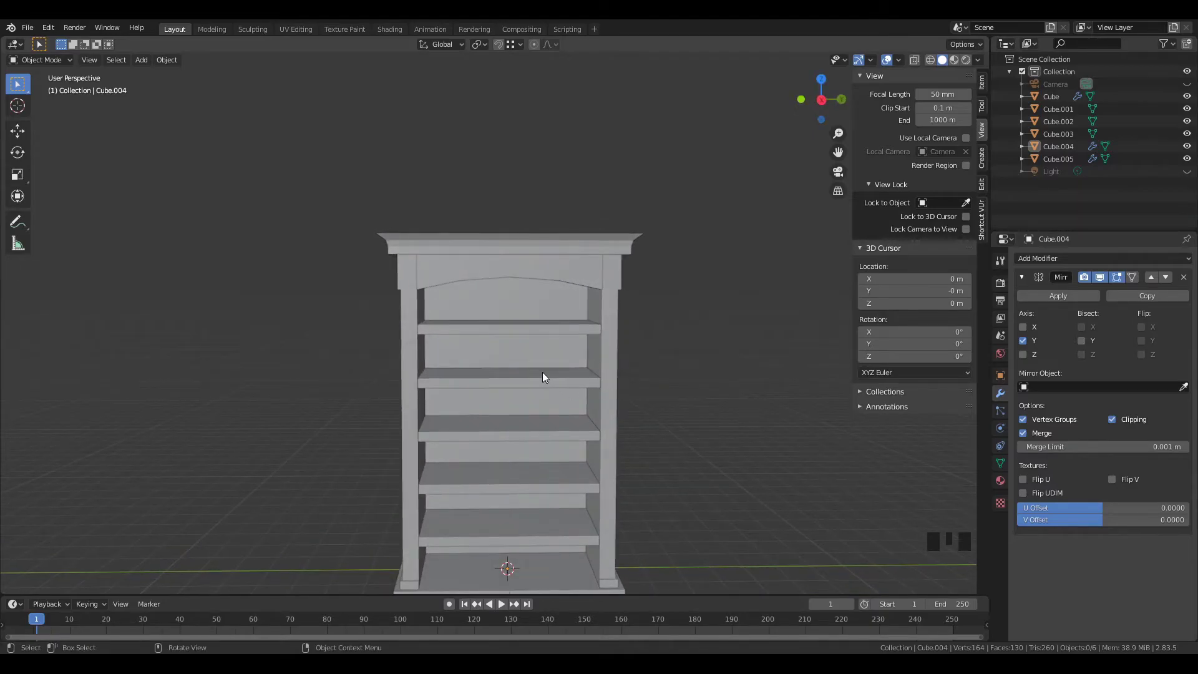
pyautogui.moveTo(616, 324); pyautogui.dragTo(574, 303)
pyautogui.scroll(3)
pyautogui.moveTo(466, 263); pyautogui.dragTo(479, 311)
pyautogui.scroll(3)
pyautogui.click(403, 266)
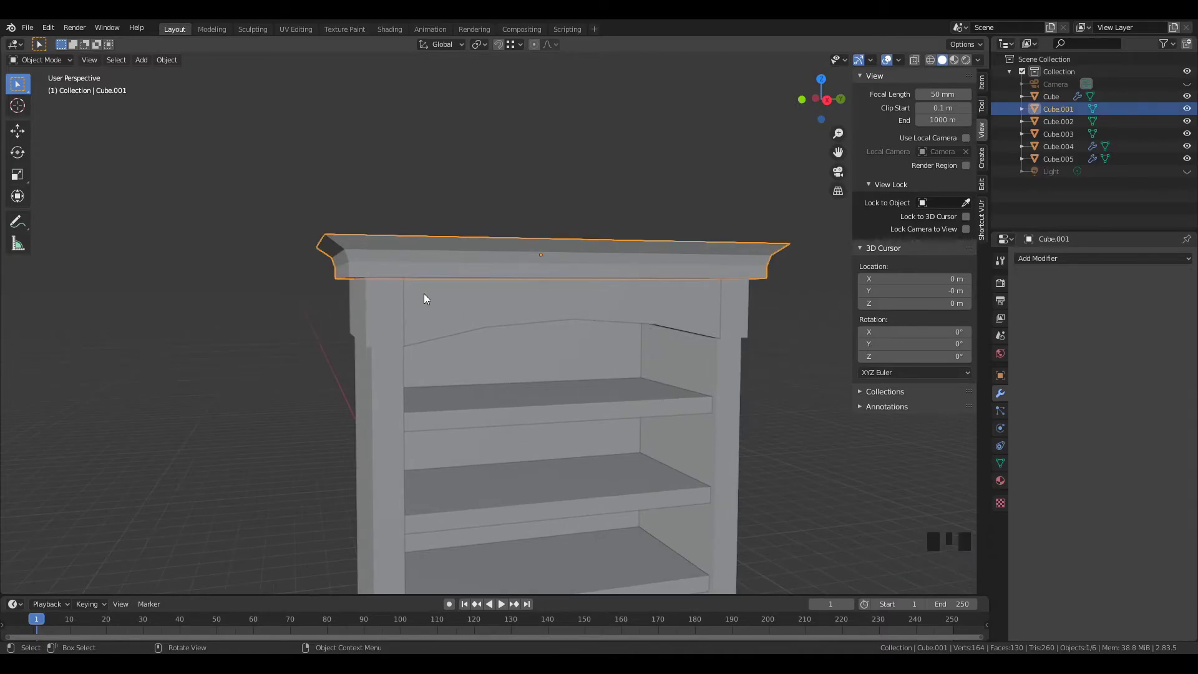
# Step: Edit the cornice, select its top faces and separate them into their own object
pyautogui.press('Tab')
pyautogui.moveTo(390, 296); pyautogui.dragTo(368, 306)
pyautogui.press('3')
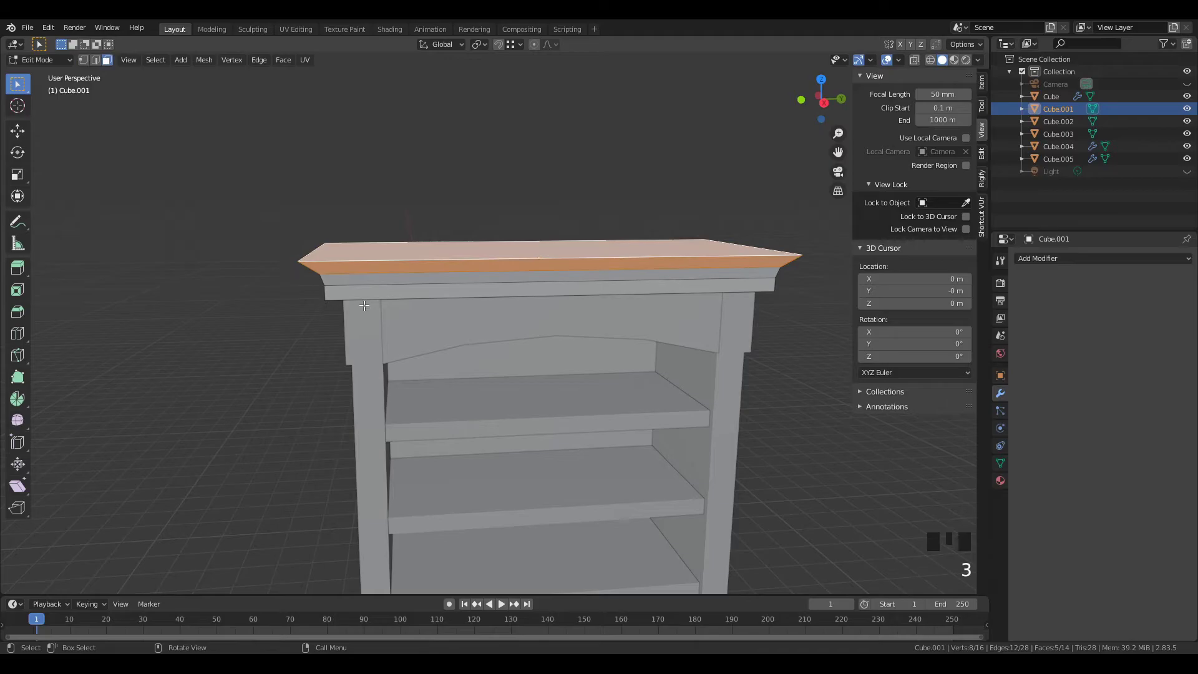
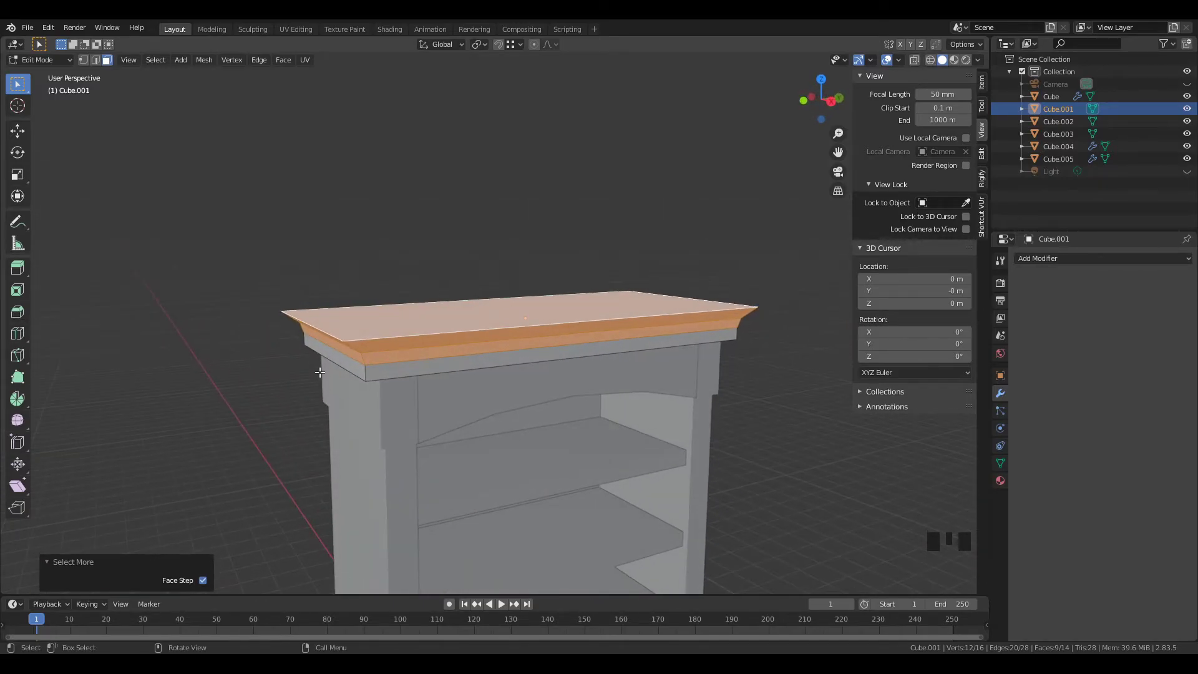
pyautogui.press('p')
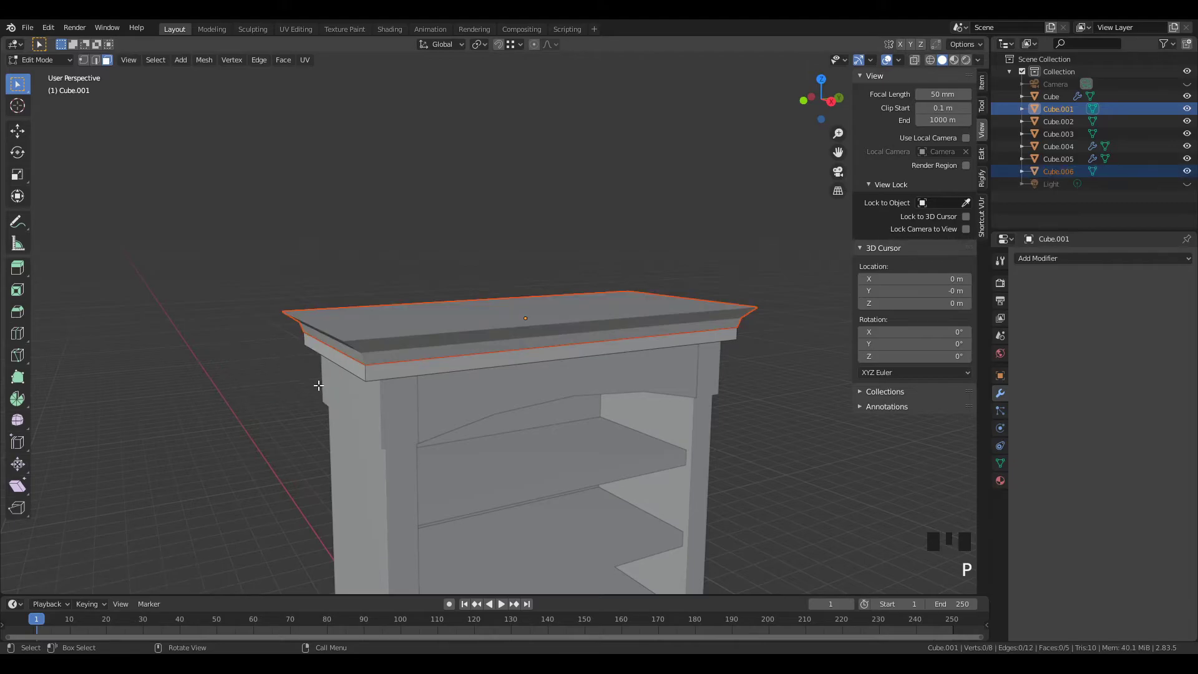
pyautogui.press('Tab')
# Step: Orbit around the top of the bookshelf, select the new top slab Cube.006 and start moving it
pyautogui.click(410, 376)
pyautogui.click(485, 366)
pyautogui.moveTo(646, 399); pyautogui.dragTo(603, 363)
pyautogui.scroll(3)
pyautogui.moveTo(311, 327); pyautogui.dragTo(491, 315)
pyautogui.click(492, 315)
pyautogui.press('g')
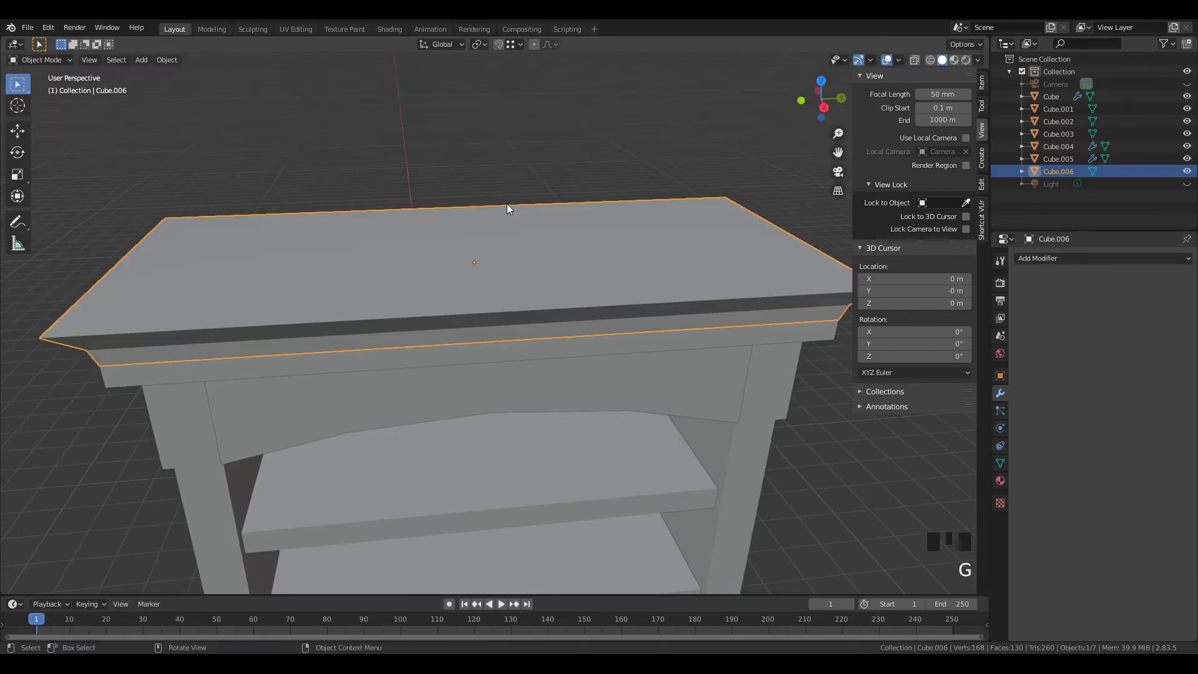
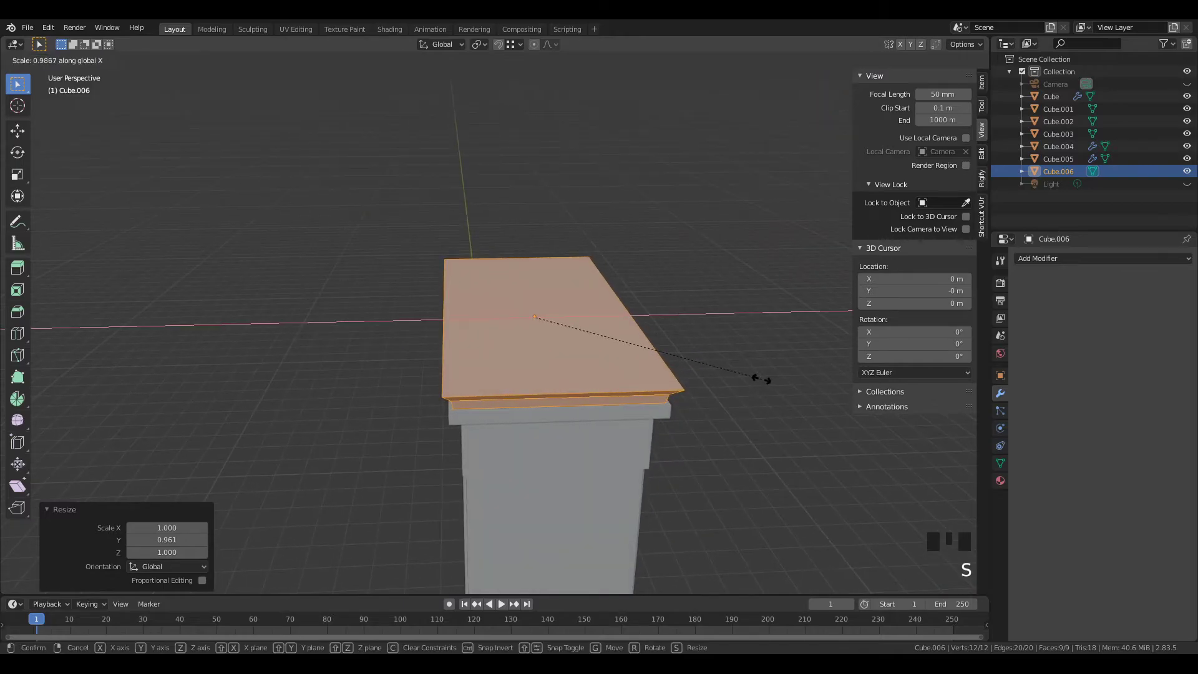
# Step: Confirm the top slab's resize to about 98% and orbit to check how it sits on the frame
pyautogui.press('Tab')
pyautogui.click(738, 434)
pyautogui.scroll(-3)
pyautogui.moveTo(561, 459); pyautogui.dragTo(507, 407)
pyautogui.scroll(3)
# Step: Edit the slab, select one face and lower it about 1 cm from the side view, then finish editing
pyautogui.press('Tab')
pyautogui.scroll(3)
pyautogui.press('3')
pyautogui.click(361, 326)
pyautogui.press('KP_1')
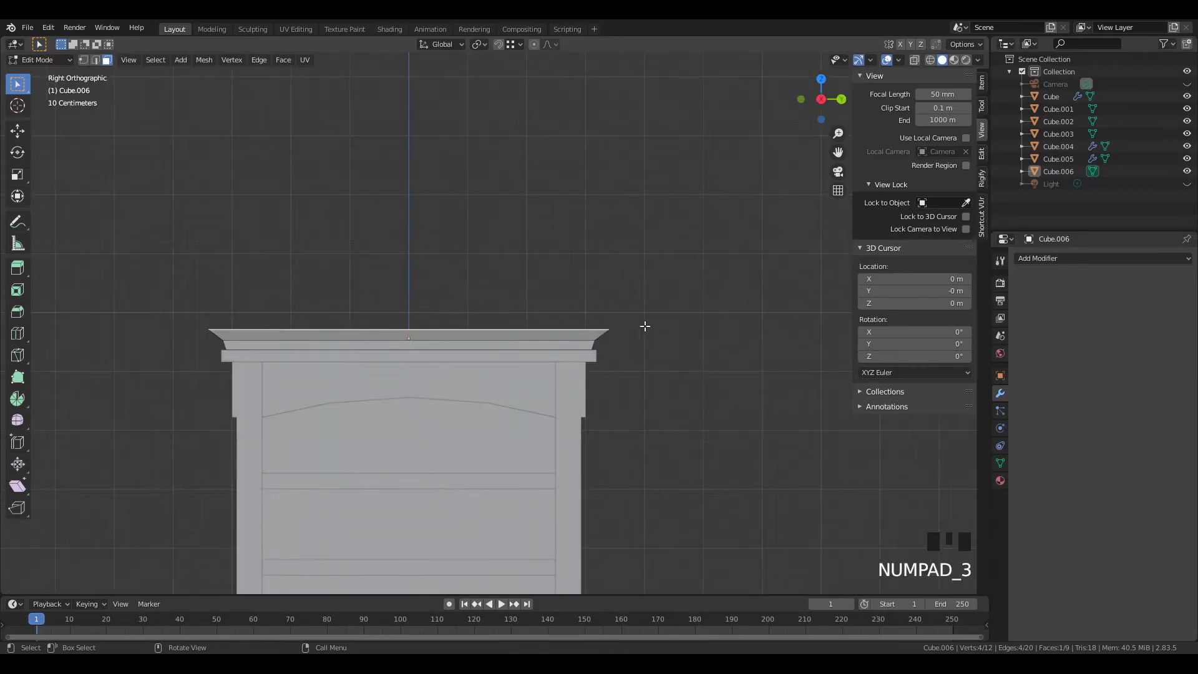
pyautogui.press('g')
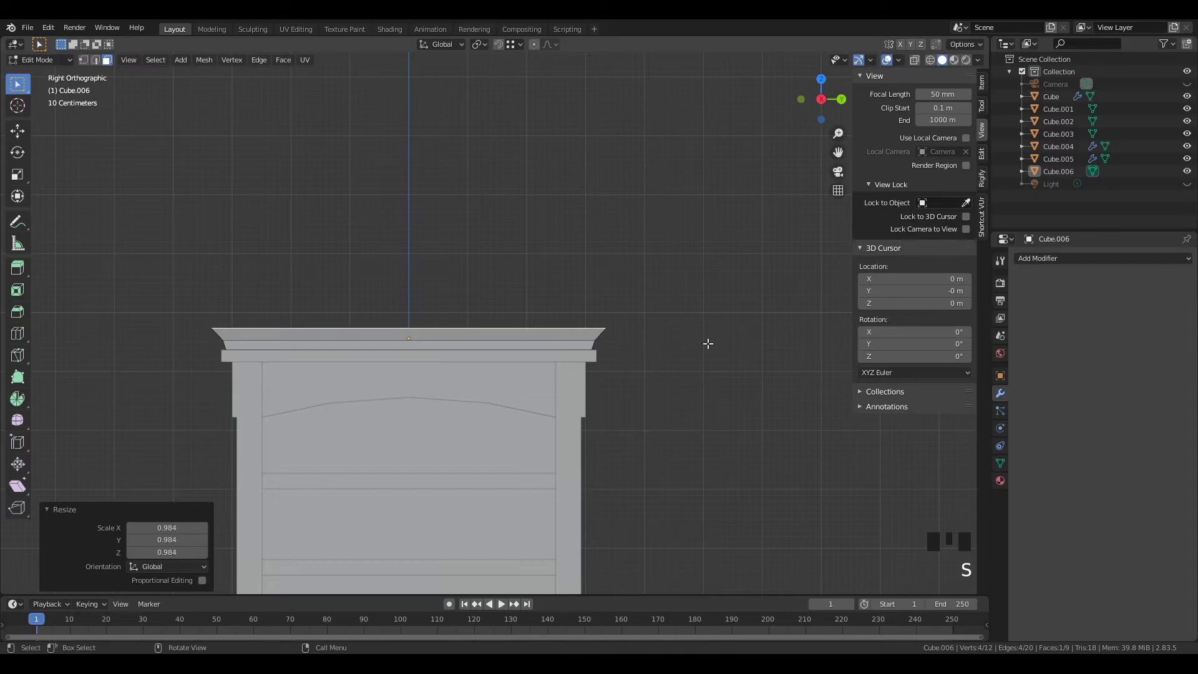
pyautogui.press('Tab')
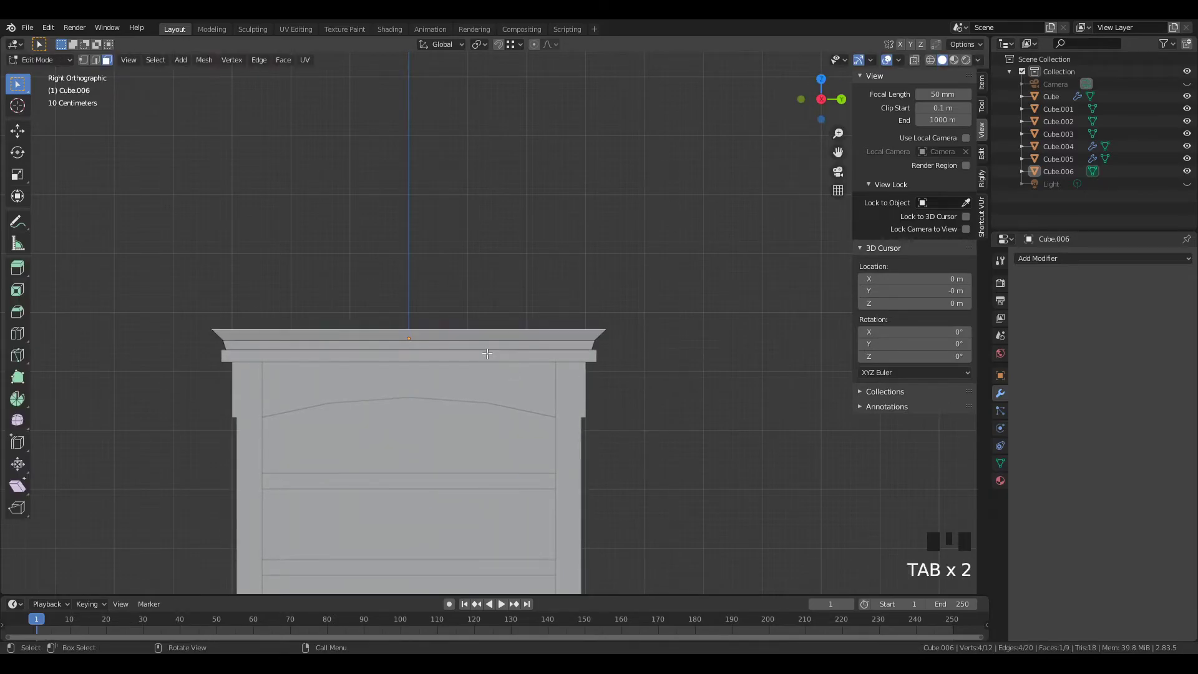
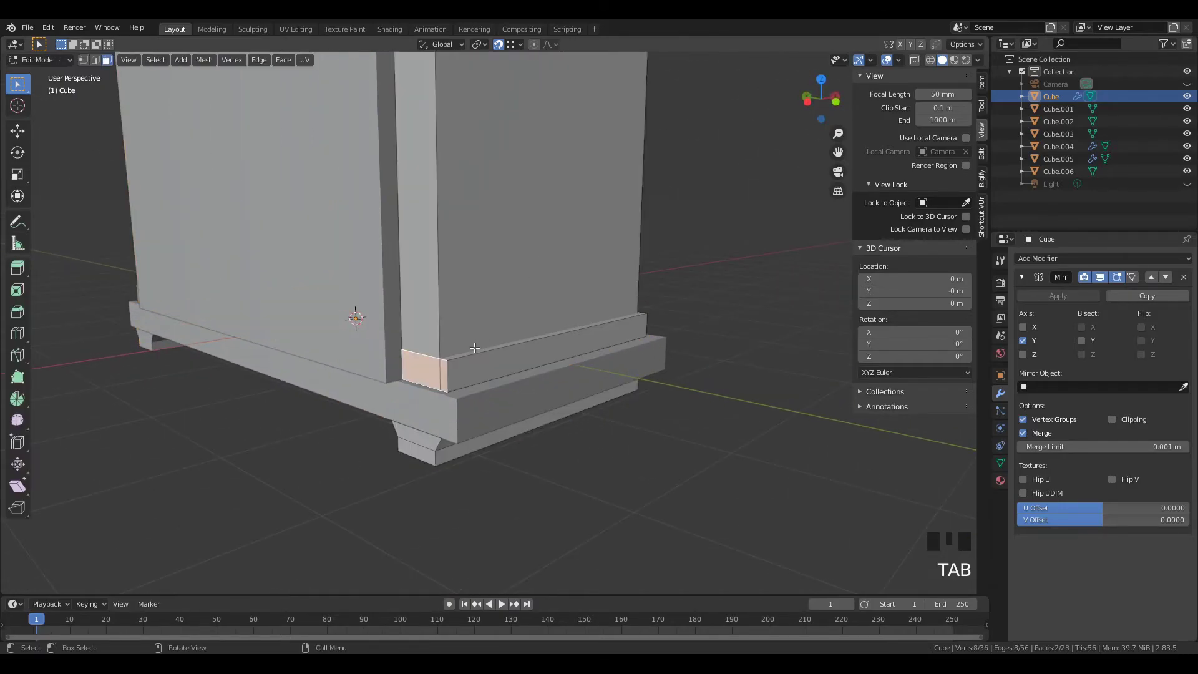
# Step: Select the base's long bottom face through X-ray, move it into place and leave Edit Mode
pyautogui.press('z')
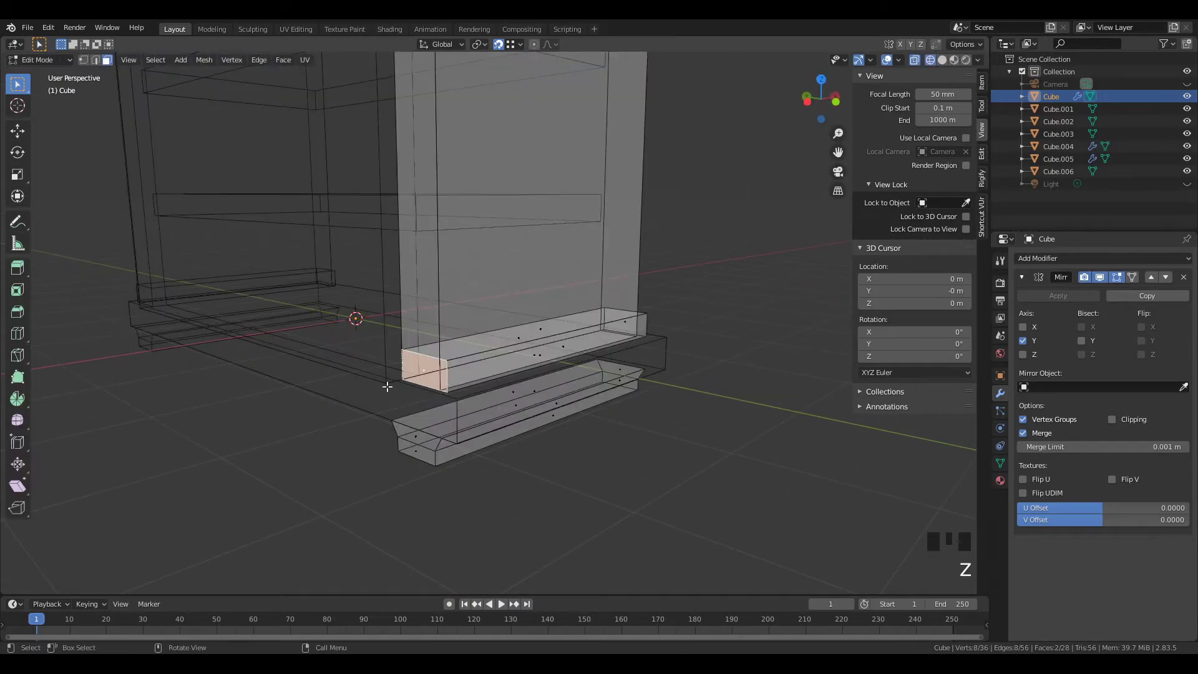
pyautogui.click(538, 352)
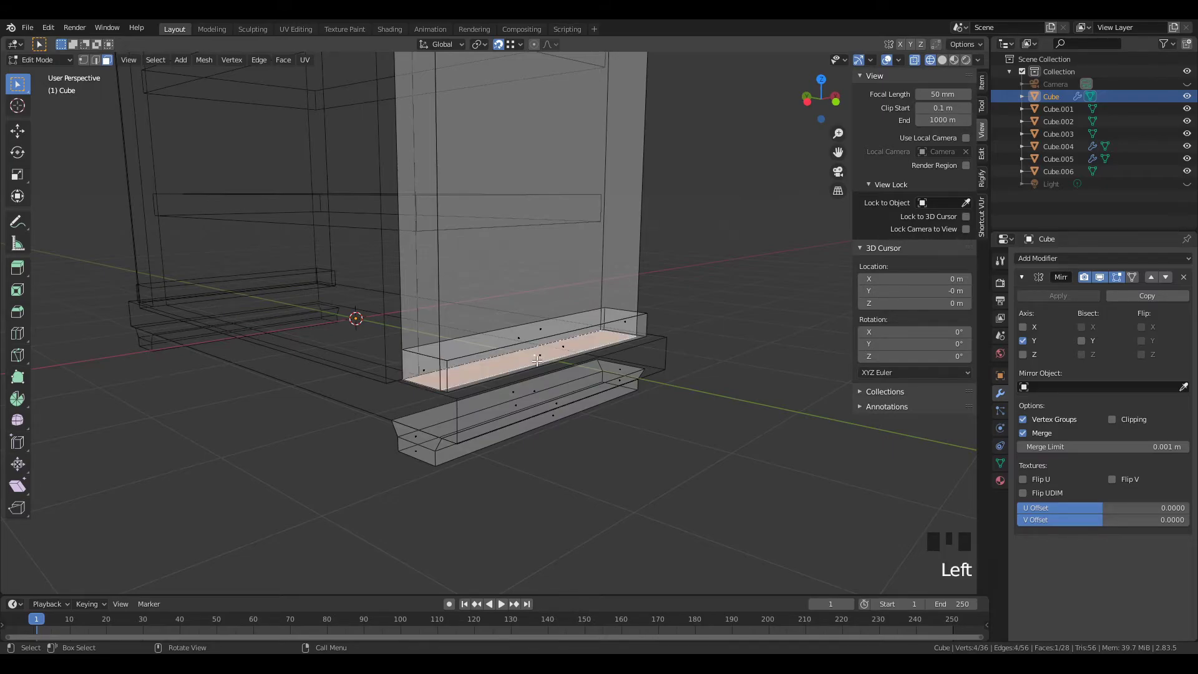
pyautogui.press('z')
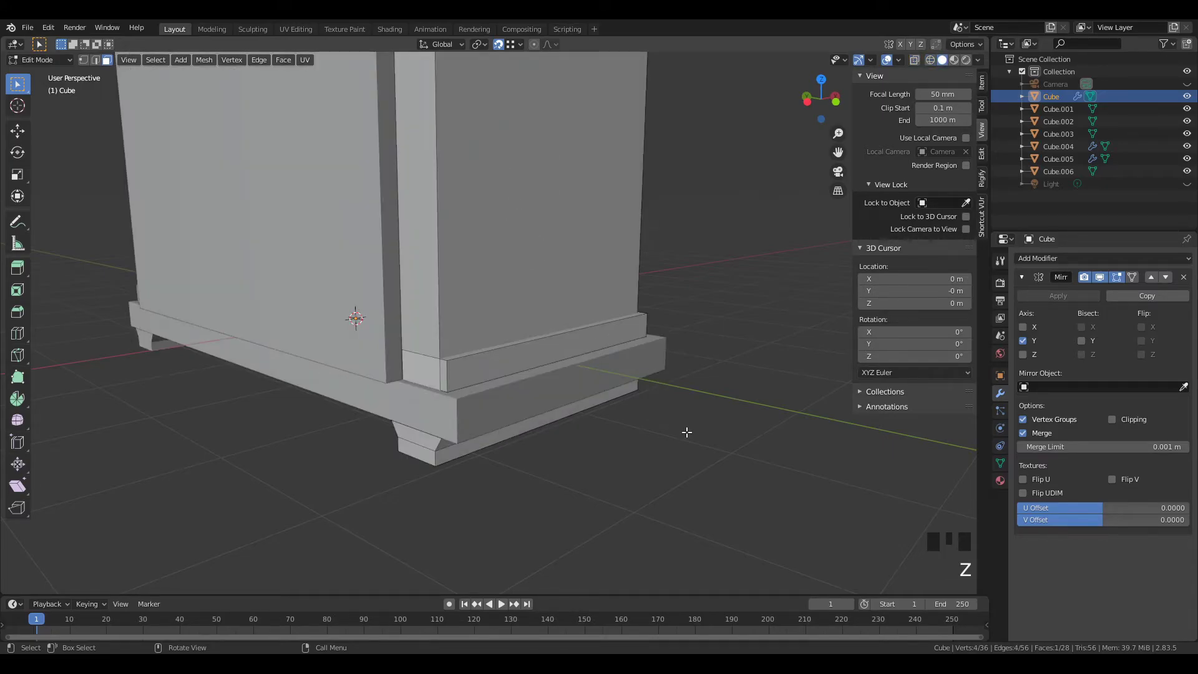
pyautogui.press('g')
pyautogui.press('Tab')
# Step: Zoom out and orbit around the whole bookshelf to review it from several angles
pyautogui.click(641, 480)
pyautogui.moveTo(738, 334); pyautogui.dragTo(542, 352)
pyautogui.scroll(-3)
pyautogui.moveTo(528, 350); pyautogui.dragTo(489, 341)
pyautogui.scroll(-3)
pyautogui.moveTo(486, 340); pyautogui.dragTo(571, 313)
pyautogui.scroll(-3)
pyautogui.moveTo(517, 315); pyautogui.dragTo(498, 310)
pyautogui.scroll(3)
pyautogui.moveTo(497, 219); pyautogui.dragTo(562, 239)
pyautogui.scroll(3)
pyautogui.moveTo(567, 236); pyautogui.dragTo(642, 238)
pyautogui.scroll(-3)
pyautogui.moveTo(656, 239); pyautogui.dragTo(587, 330)
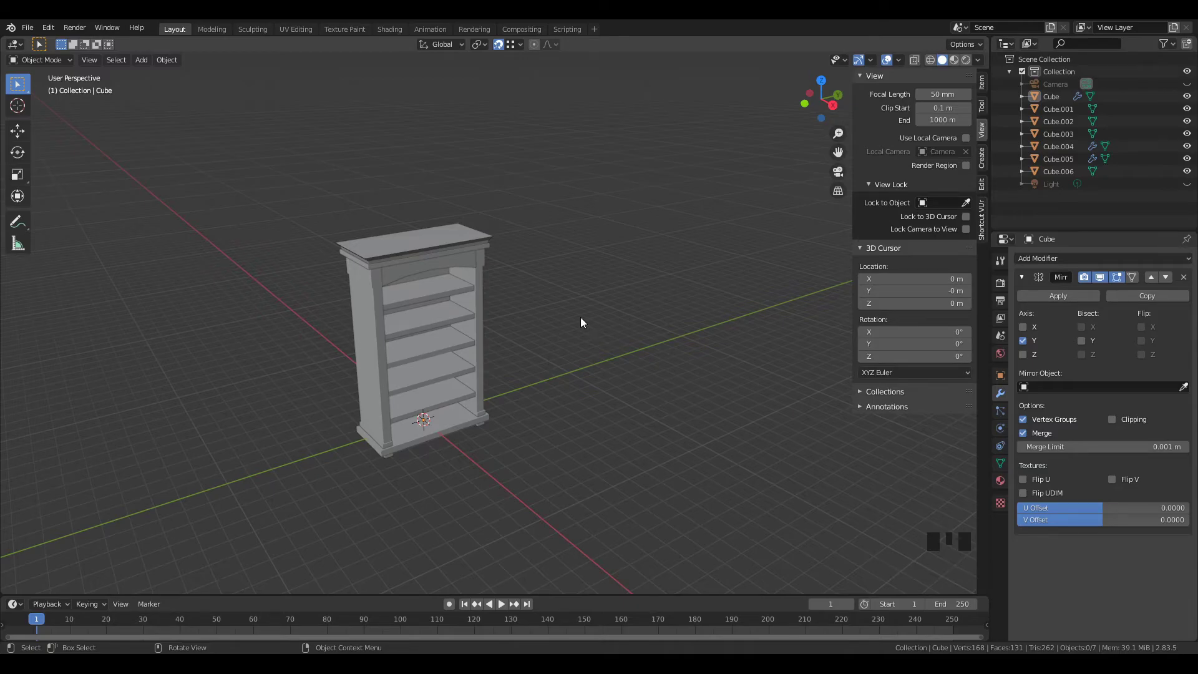
# Step: Check the bookshelf from the side view, toggling X-ray and nudging a selected part with Grab
pyautogui.moveTo(570, 313); pyautogui.dragTo(516, 279)
pyautogui.press('KP_3')
pyautogui.press('z')
pyautogui.click(265, 510)
pyautogui.press('z')
pyautogui.press('z')
pyautogui.moveTo(523, 466); pyautogui.dragTo(598, 313)
pyautogui.scroll(3)
pyautogui.press('g')
pyautogui.scroll(-3)
pyautogui.moveTo(543, 265); pyautogui.dragTo(647, 430)
# Step: Toggle X-ray around another selection and return to a straight-on front view of the bookshelf
pyautogui.press('z')
pyautogui.press('z')
pyautogui.moveTo(663, 476); pyautogui.dragTo(680, 453)
pyautogui.press('z')
pyautogui.click(679, 390)
pyautogui.press('z')
pyautogui.press('z')
pyautogui.moveTo(725, 431); pyautogui.dragTo(638, 407)
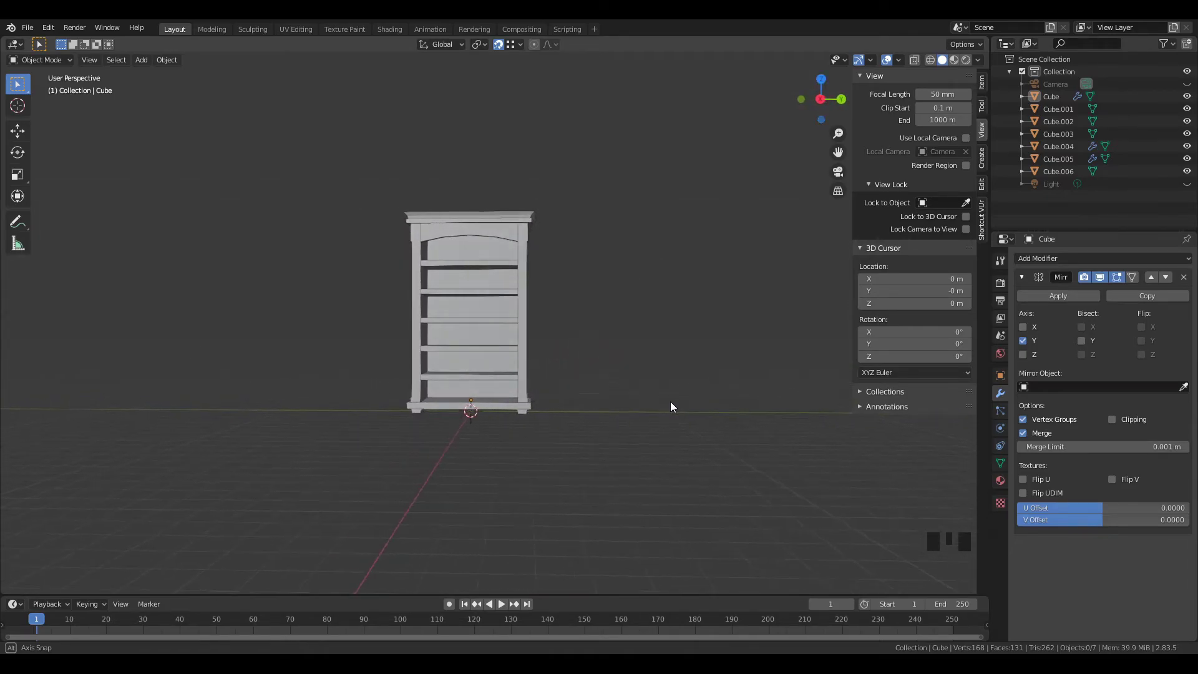
# Step: Orbit around the bookshelf to inspect its front and sides, ending near the Overlays menu
pyautogui.moveTo(656, 379); pyautogui.dragTo(620, 447)
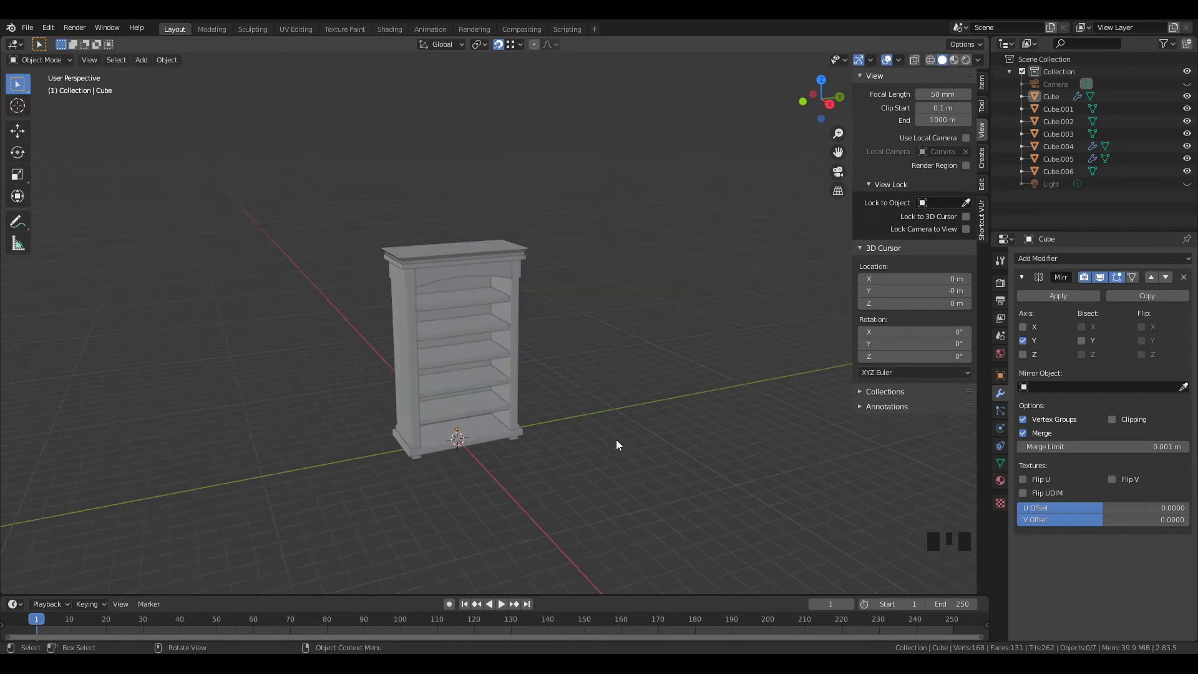
pyautogui.moveTo(621, 441); pyautogui.dragTo(649, 432)
pyautogui.scroll(3)
pyautogui.moveTo(648, 433); pyautogui.dragTo(686, 415)
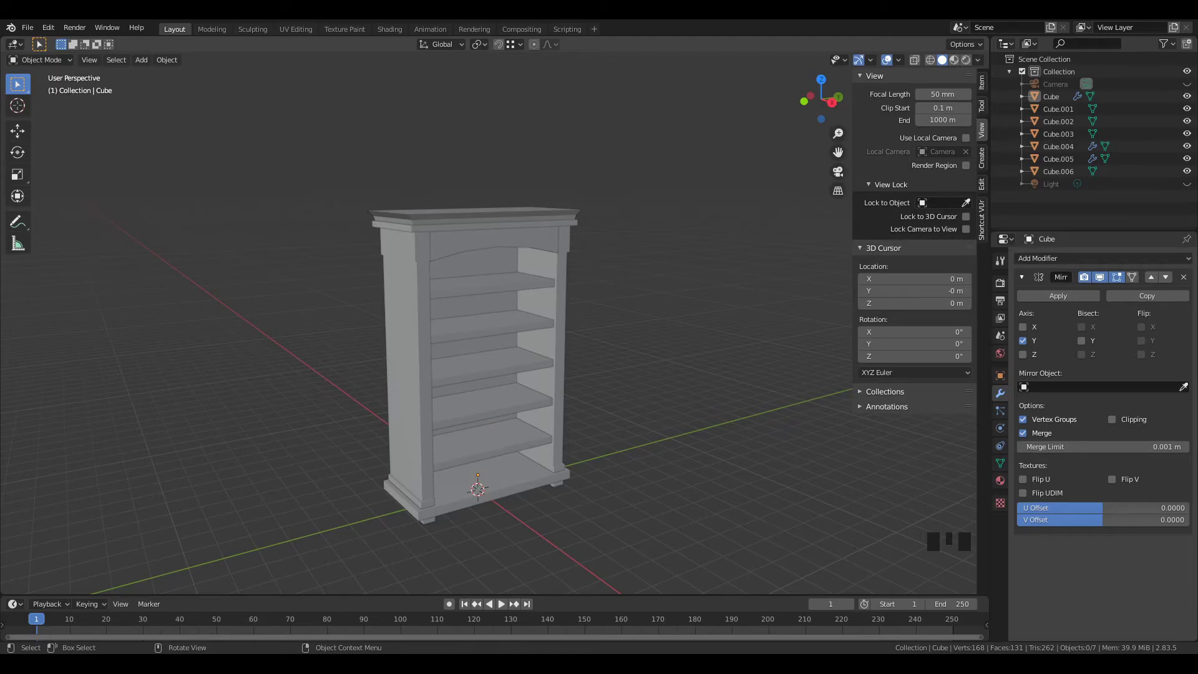
pyautogui.moveTo(438, 276); pyautogui.dragTo(268, 277)
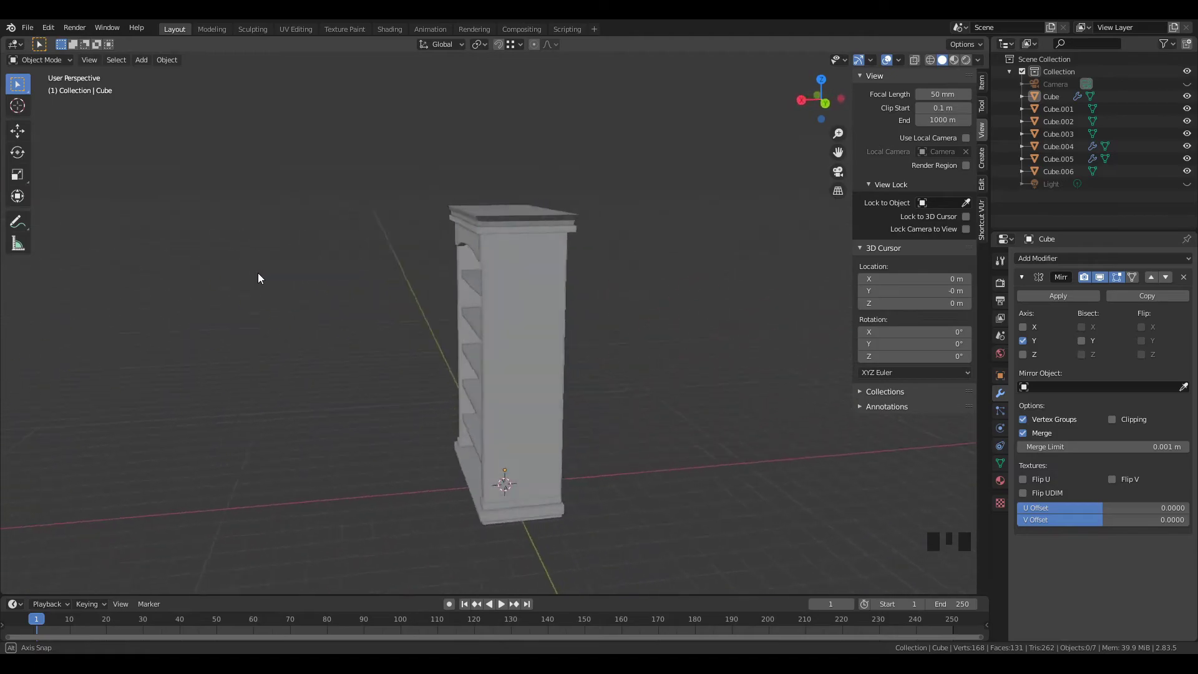
pyautogui.moveTo(500, 300); pyautogui.dragTo(319, 299)
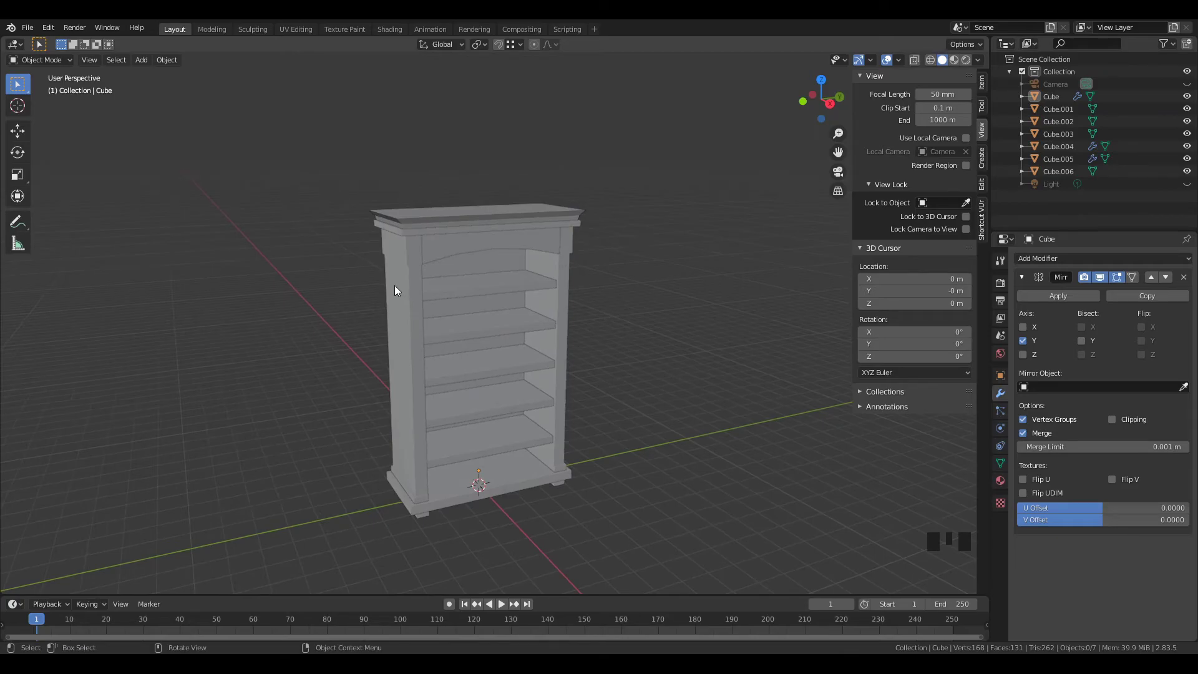
pyautogui.moveTo(431, 372); pyautogui.dragTo(428, 376)
pyautogui.moveTo(902, 69); pyautogui.dragTo(868, 93)
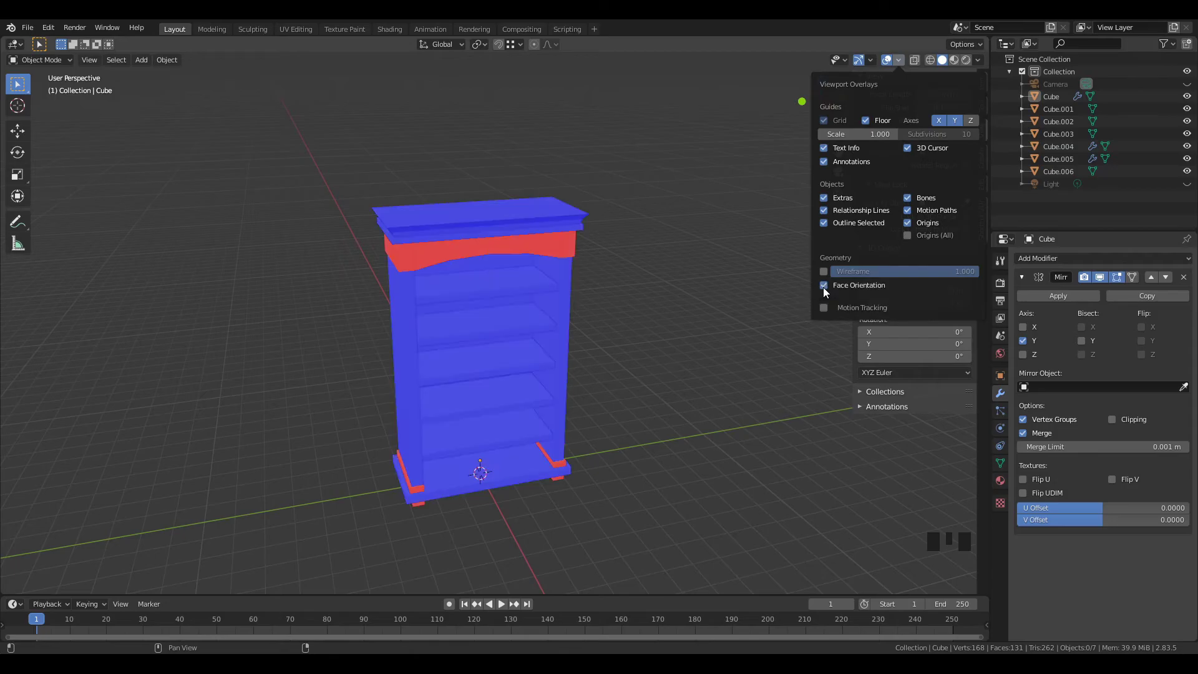
# Step: Enable the Face Orientation overlay and orbit to see which bookshelf faces show red
pyautogui.click(672, 430)
pyautogui.moveTo(677, 411); pyautogui.dragTo(695, 401)
pyautogui.moveTo(641, 399); pyautogui.dragTo(465, 345)
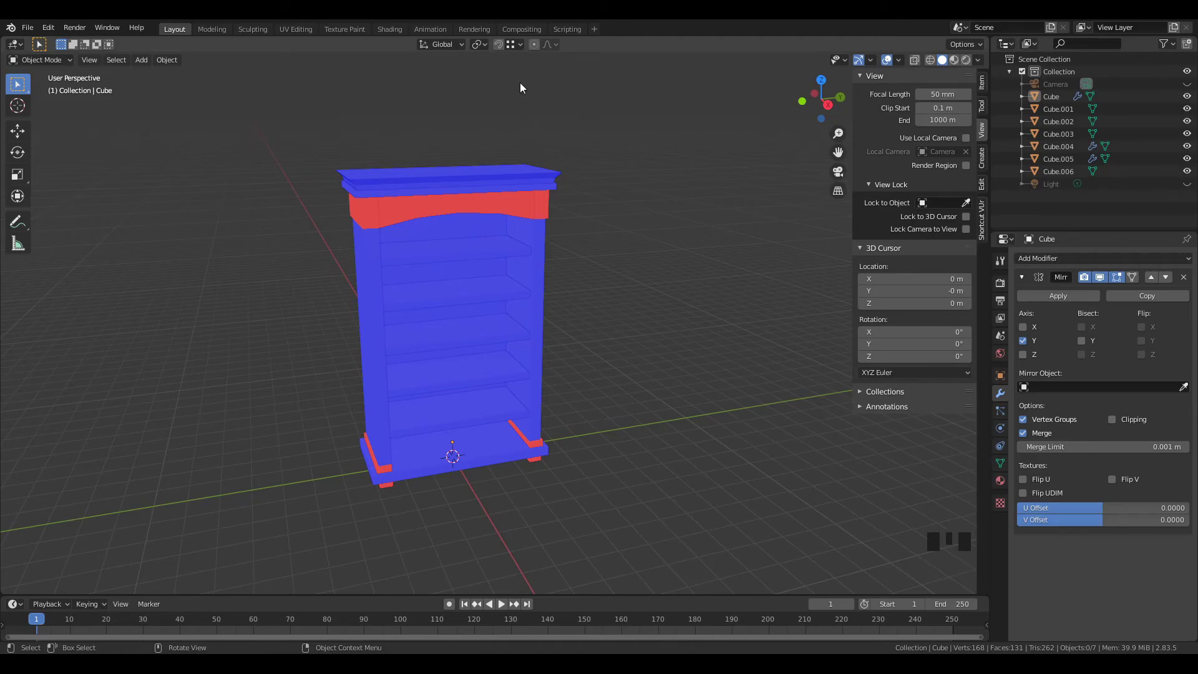
# Step: Select the arched frame piece and then the main bookshelf frame whose red faces need flipping
pyautogui.click(390, 225)
pyautogui.moveTo(548, 280); pyautogui.dragTo(396, 223)
pyautogui.click(396, 223)
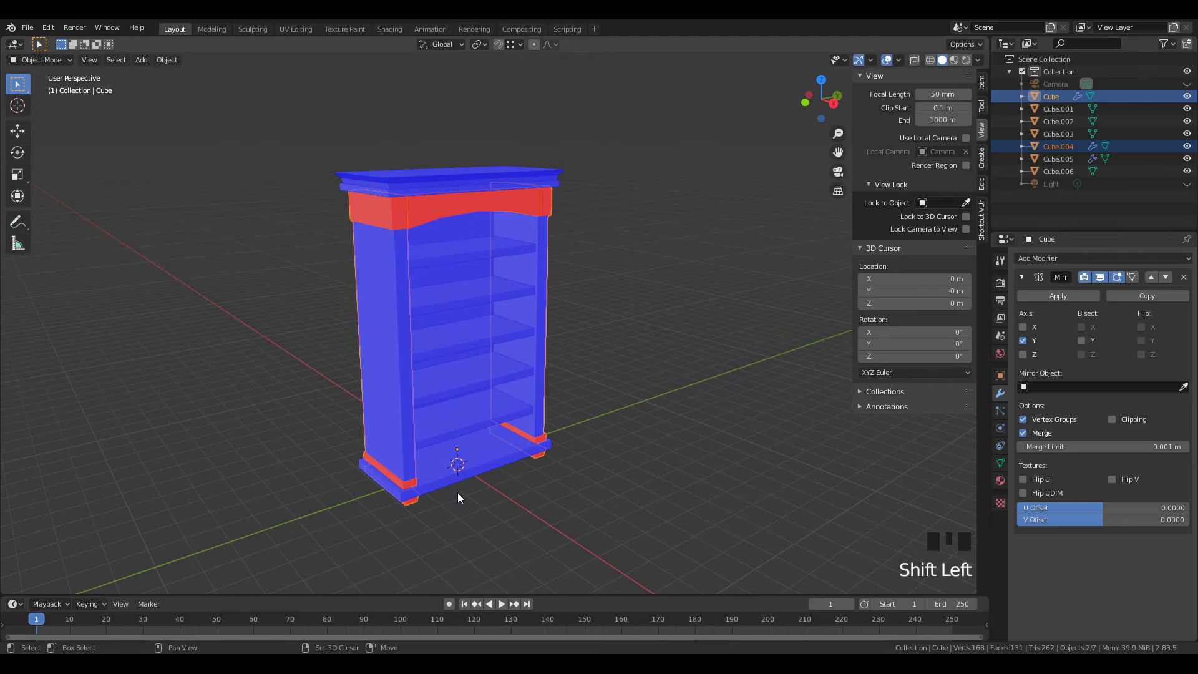
pyautogui.click(703, 480)
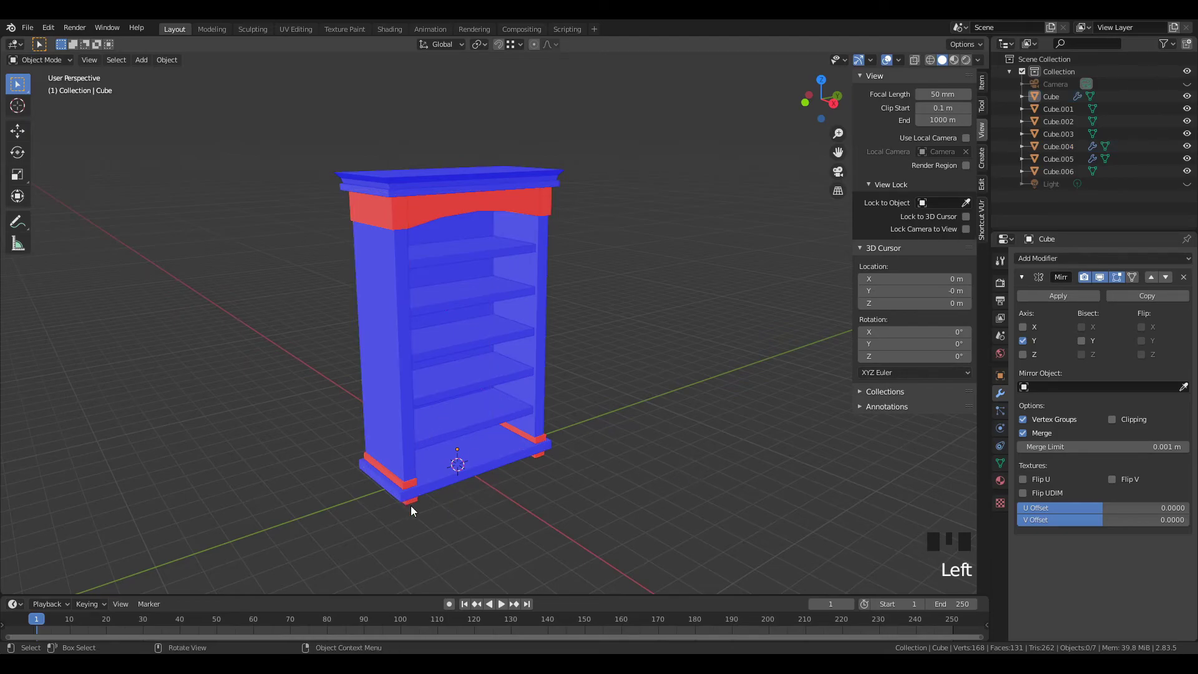
pyautogui.click(413, 506)
pyautogui.click(414, 506)
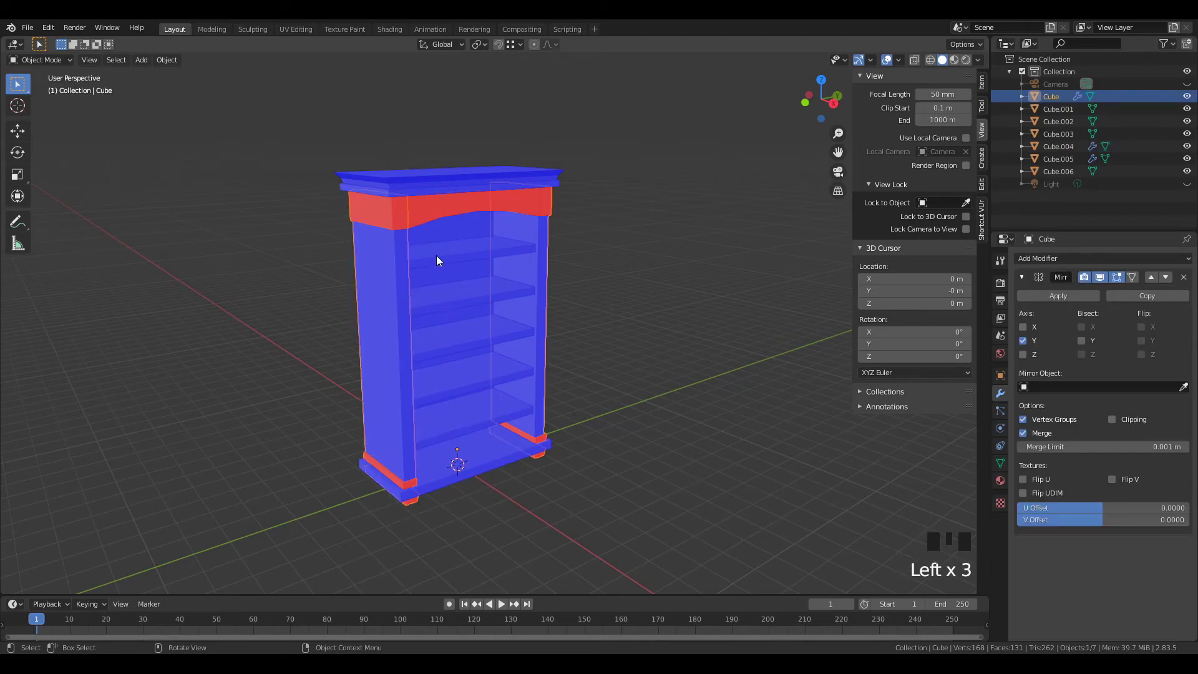
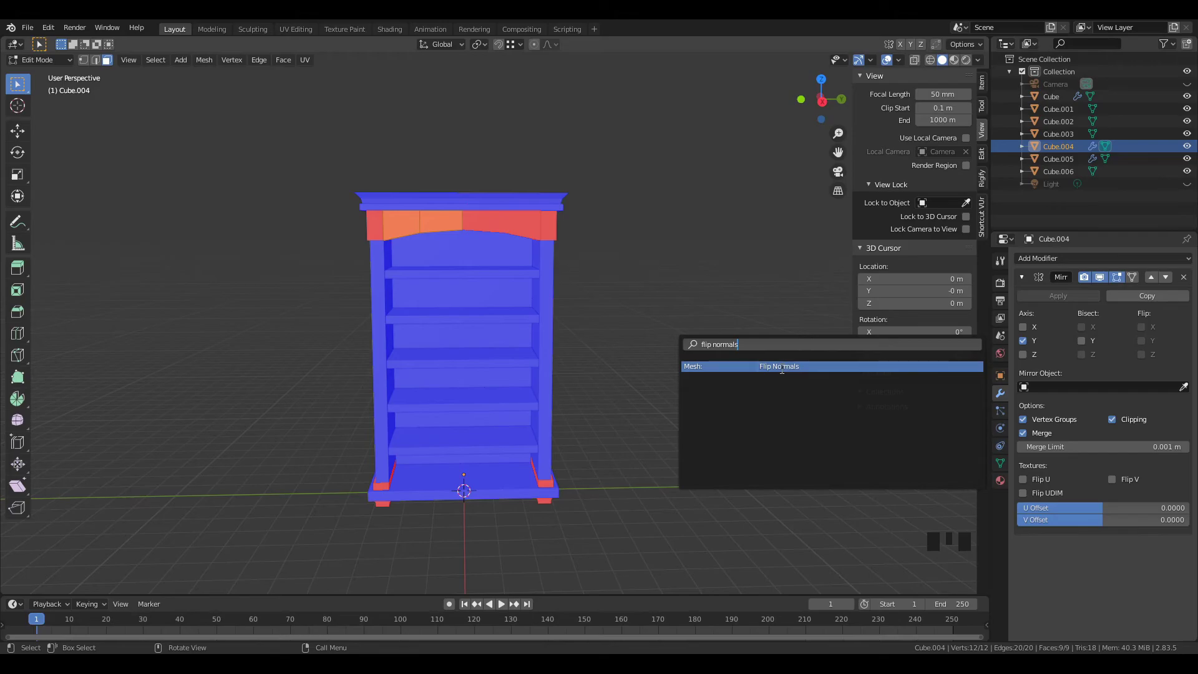
# Step: Flip the normals of the arched frame's red faces so they turn blue
pyautogui.press('Tab')
pyautogui.moveTo(656, 369); pyautogui.dragTo(732, 375)
pyautogui.click(732, 375)
pyautogui.moveTo(706, 371); pyautogui.dragTo(432, 396)
pyautogui.click(432, 395)
pyautogui.moveTo(448, 404); pyautogui.dragTo(387, 263)
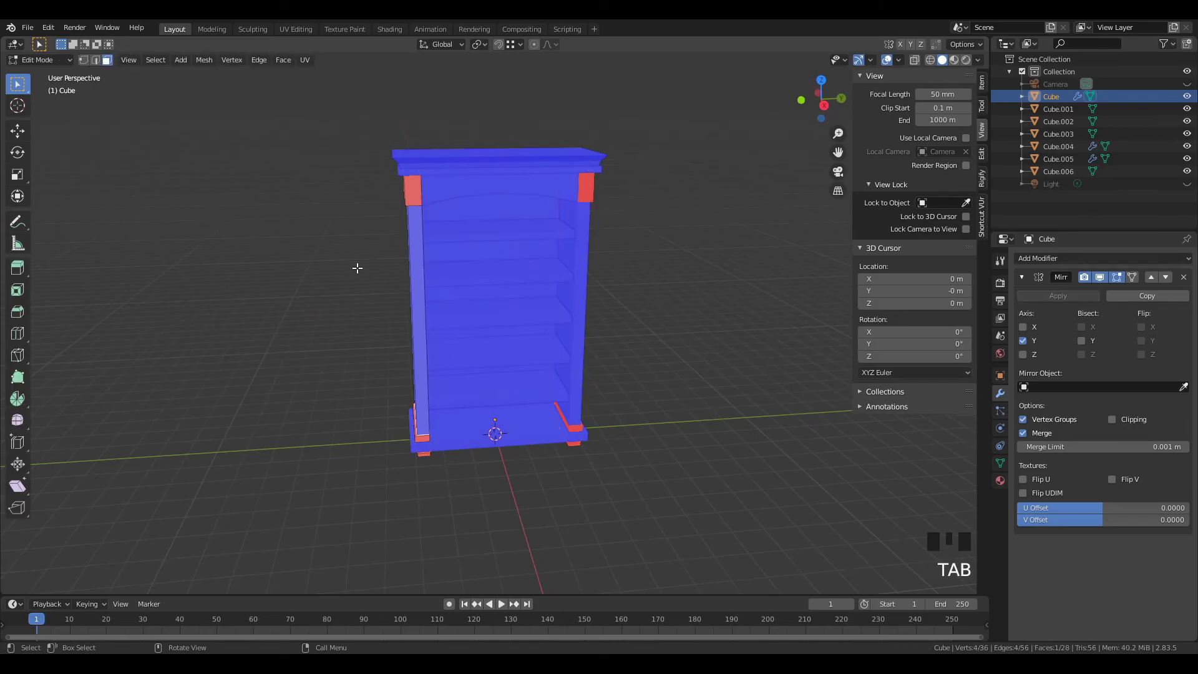
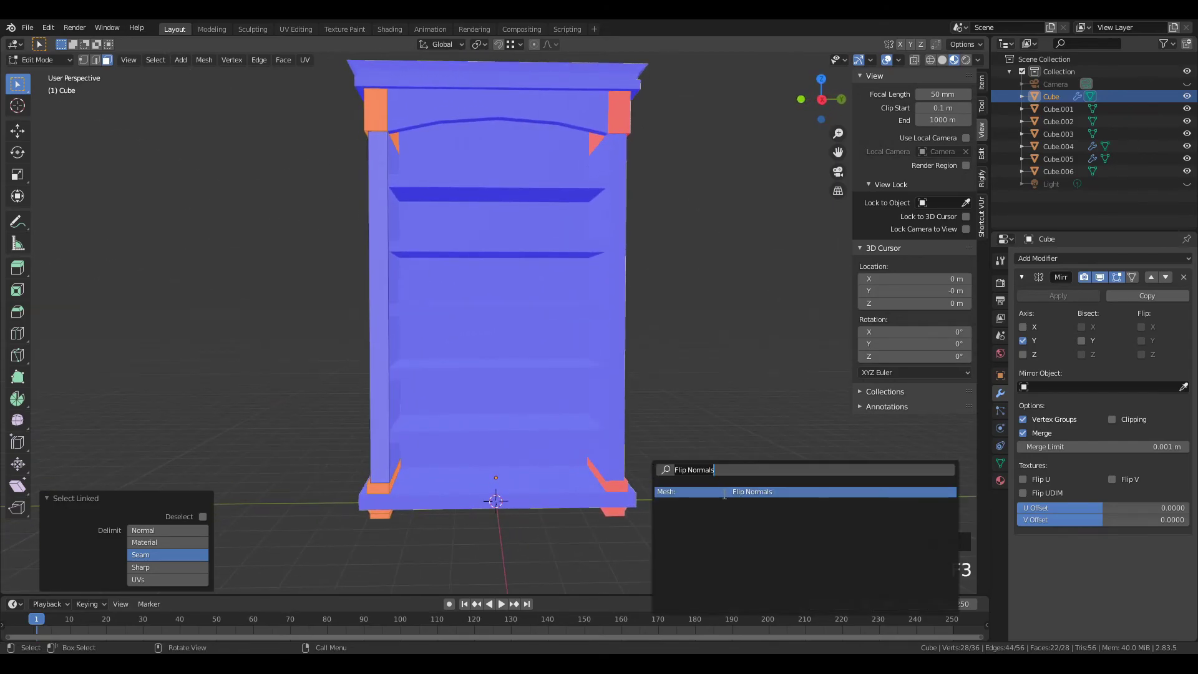
# Step: Flip the remaining red frame-corner faces and return to Object Mode with the bookshelf all blue
pyautogui.scroll(-3)
pyautogui.press('Tab')
pyautogui.click(717, 453)
pyautogui.moveTo(647, 443); pyautogui.dragTo(196, 458)
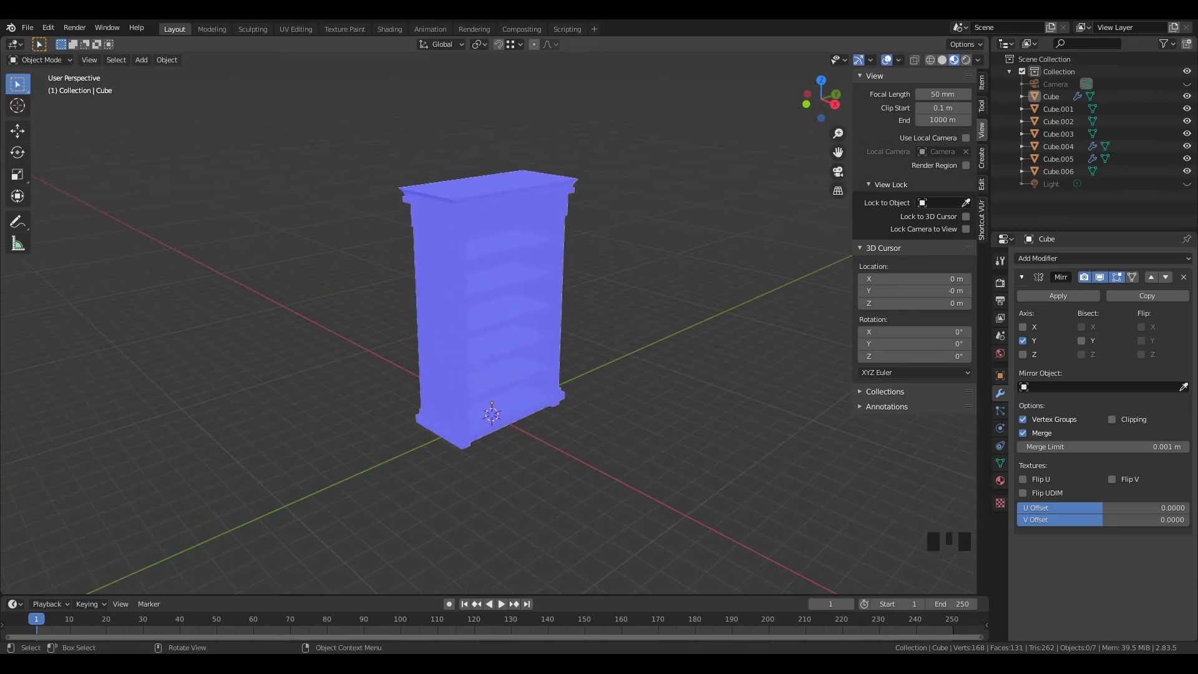
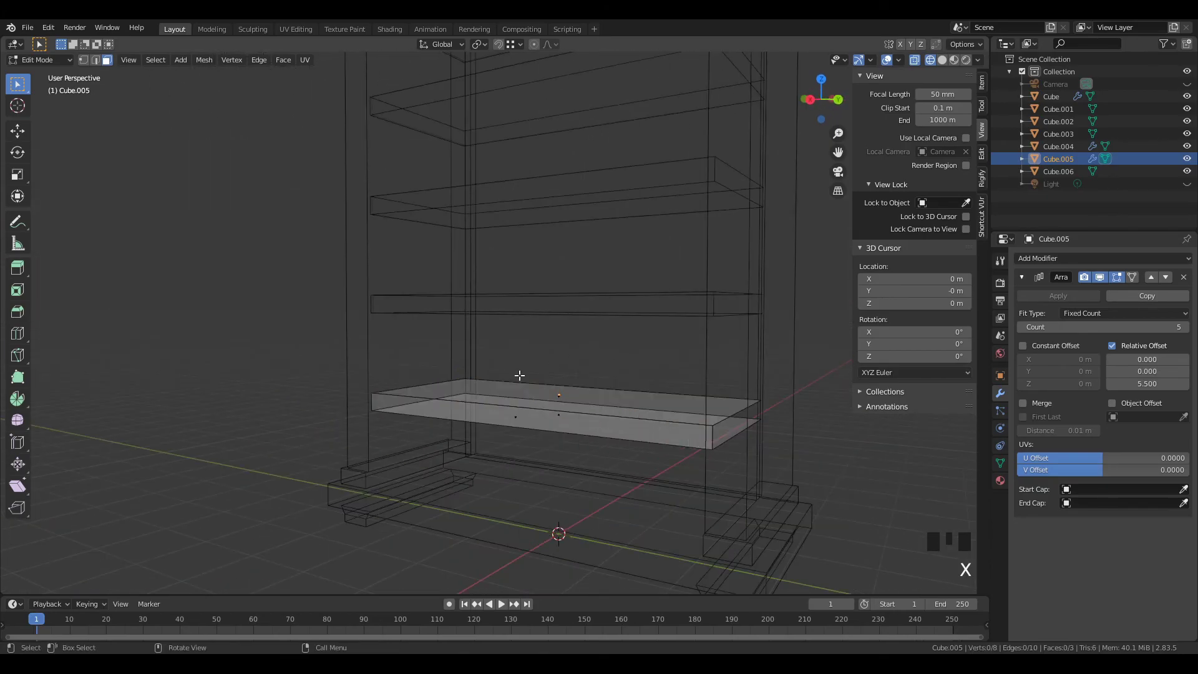
# Step: Briefly check the shelves in Edit Mode with X-ray, then return to Object Mode and solid shading
pyautogui.press('Tab')
pyautogui.press('z')
pyautogui.moveTo(670, 347); pyautogui.dragTo(352, 412)
pyautogui.click(352, 412)
pyautogui.moveTo(368, 426); pyautogui.dragTo(422, 350)
pyautogui.press('Tab')
pyautogui.middleClick(421, 361)
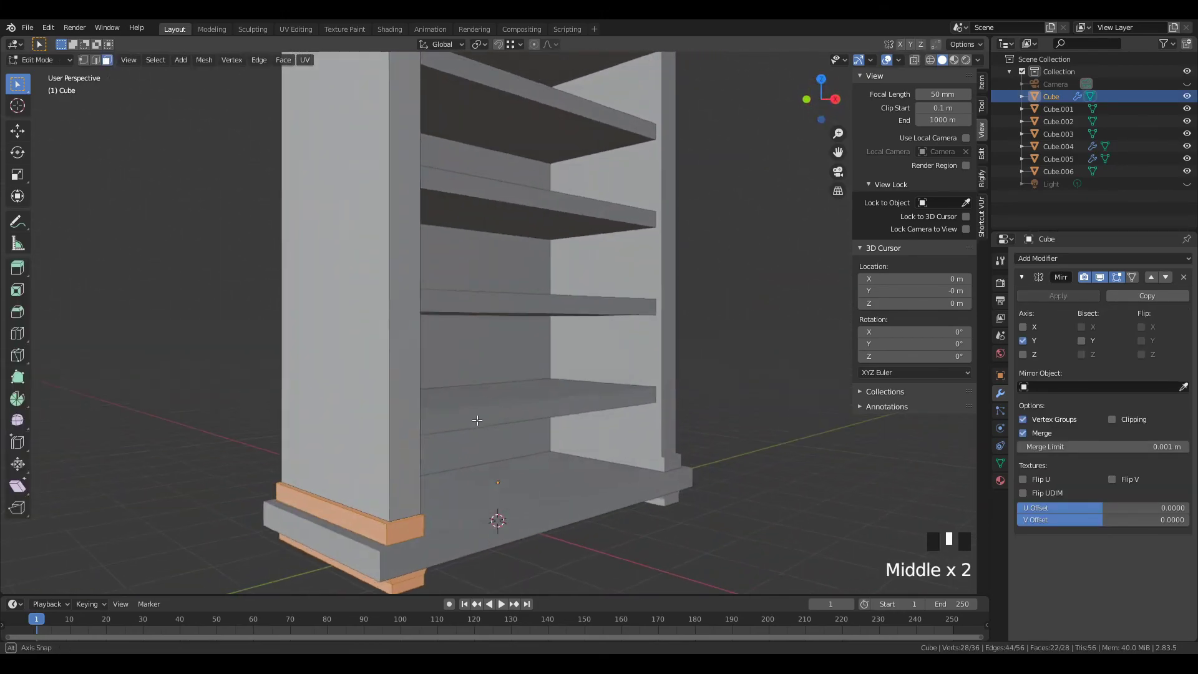
pyautogui.press('z')
# Step: In face select mode pick faces on the frame's upper section, undo a stray edit, delete and exit Edit Mode
pyautogui.moveTo(360, 460); pyautogui.dragTo(456, 401)
pyautogui.scroll(3)
pyautogui.press('3')
pyautogui.click(424, 414)
pyautogui.moveTo(429, 438); pyautogui.dragTo(474, 368)
pyautogui.scroll(3)
pyautogui.scroll(-3)
pyautogui.moveTo(447, 237); pyautogui.dragTo(463, 176)
pyautogui.click(464, 176)
pyautogui.moveTo(466, 222); pyautogui.dragTo(479, 232)
pyautogui.press('ctrl+z')
pyautogui.click(472, 219)
pyautogui.press('x')
pyautogui.press('Tab')
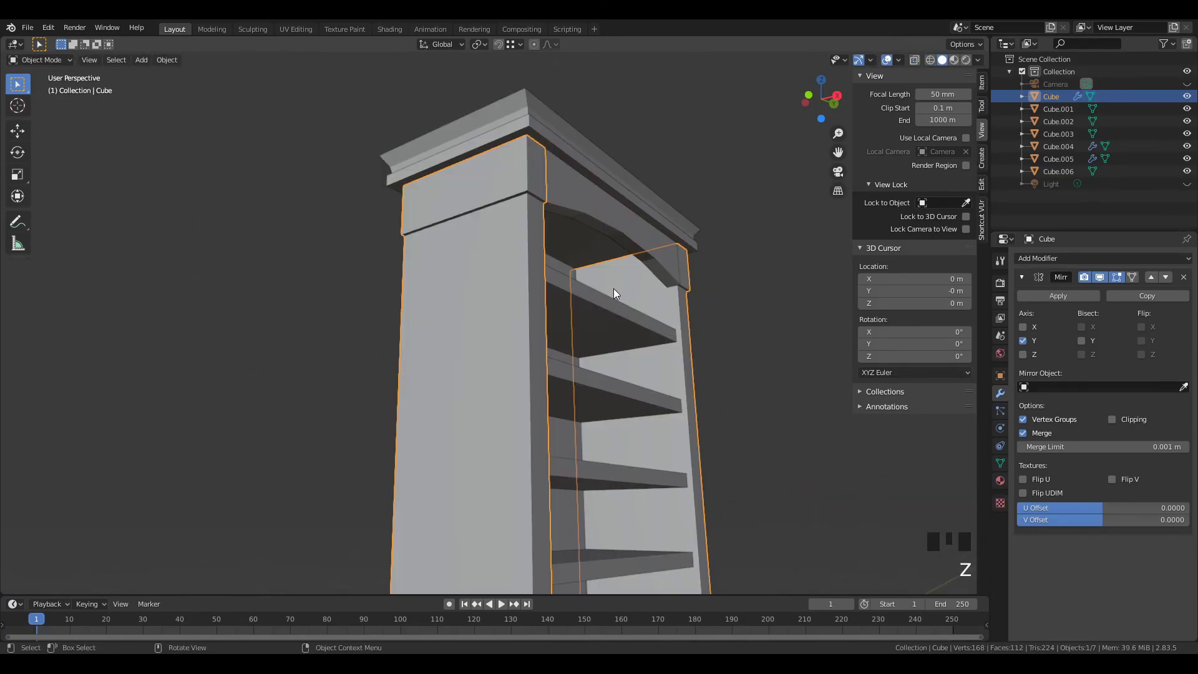